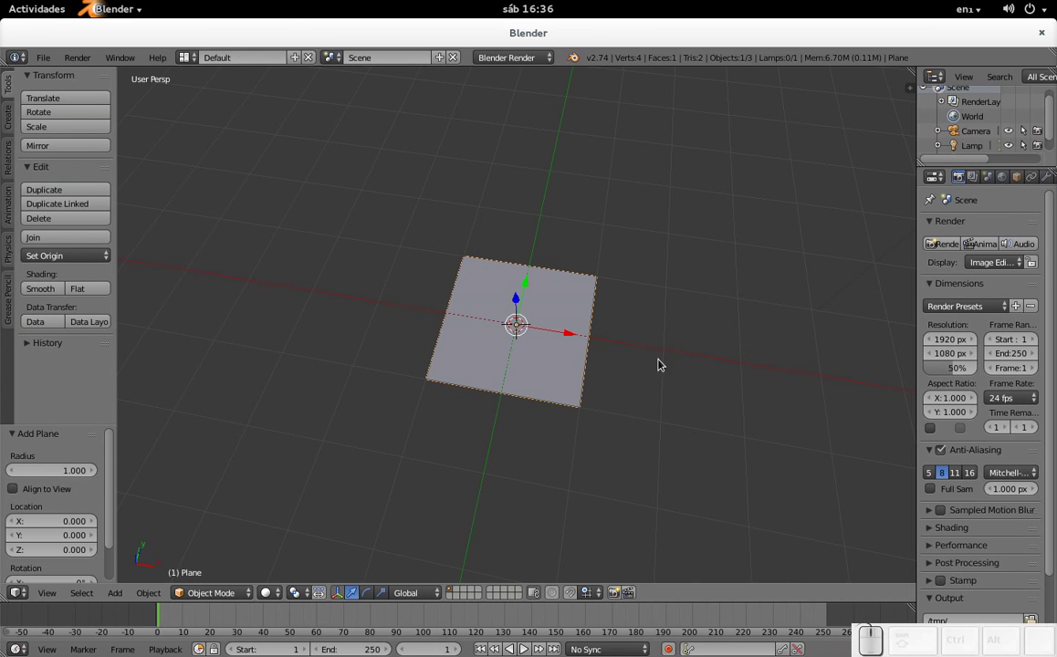
Scale the plane by a factor of 7 into a wide floor and enter Edit Mode on its mesh.
{"action": "left_click_drag", "start_coordinate": [493, 405], "coordinate": [502, 403]}
{"action": "key", "text": "s"}
{"action": "key", "text": "KP_7"}
{"action": "key", "text": "KP_Enter"}
{"action": "scroll", "scroll_direction": "down", "scroll_amount": 3}
{"action": "scroll", "scroll_direction": "up", "scroll_amount": 3}
{"action": "left_click", "coordinate": [515, 352]}
{"action": "left_click_drag", "start_coordinate": [517, 327], "coordinate": [521, 362]}
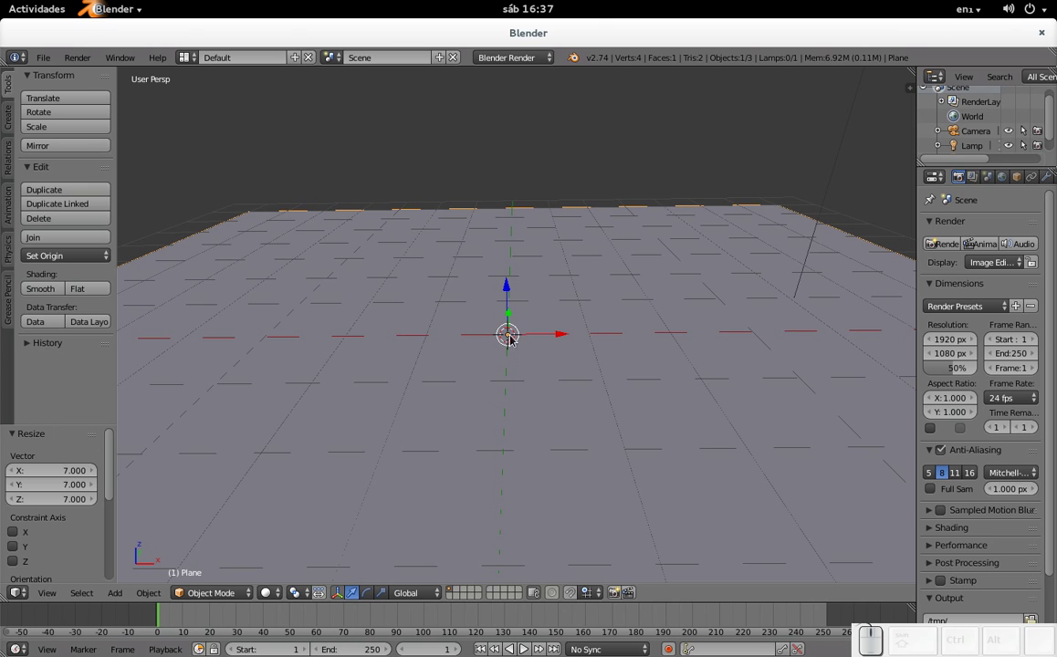
{"action": "key", "text": "Tab"}
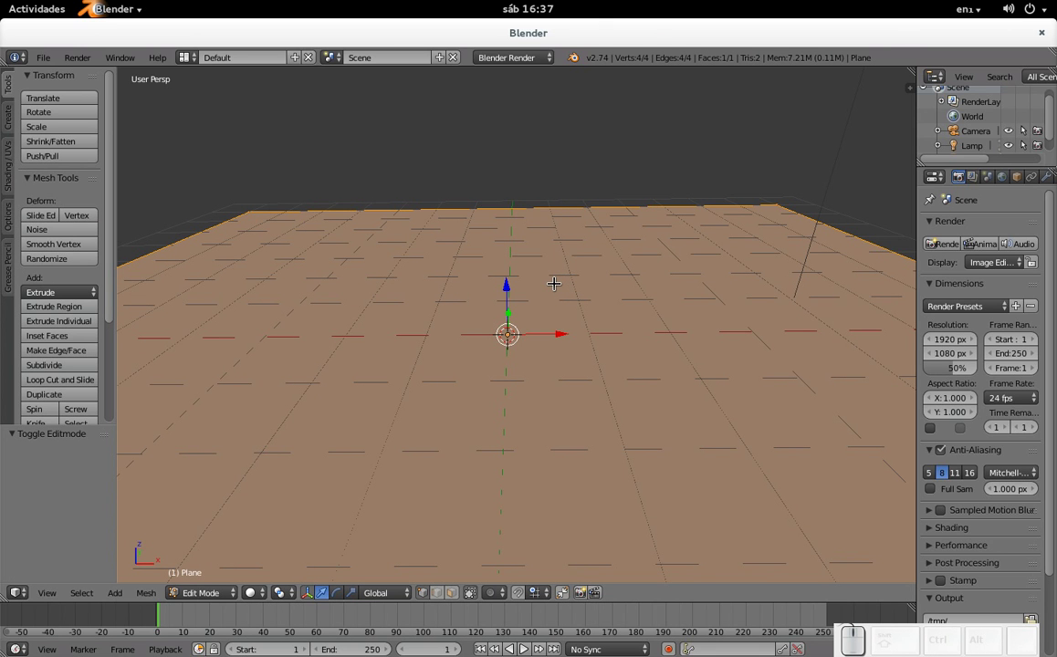
Unwrap the plane's UVs and show the resulting layout in a UV/Image Editor area beside the 3D view.
{"action": "key", "text": "u"}
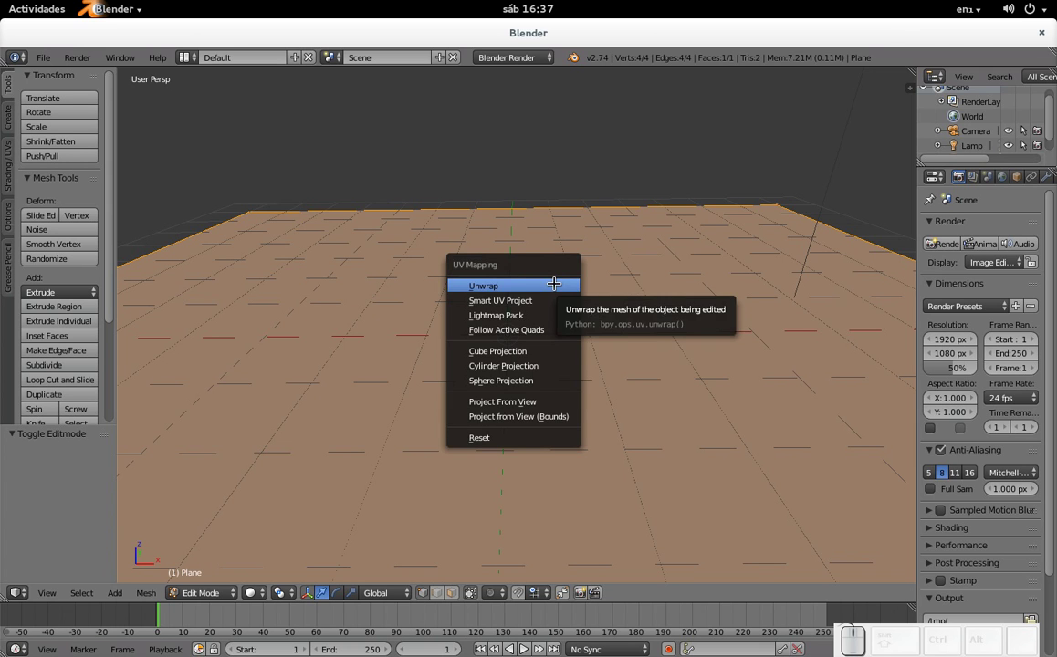
{"action": "left_click", "coordinate": [515, 329]}
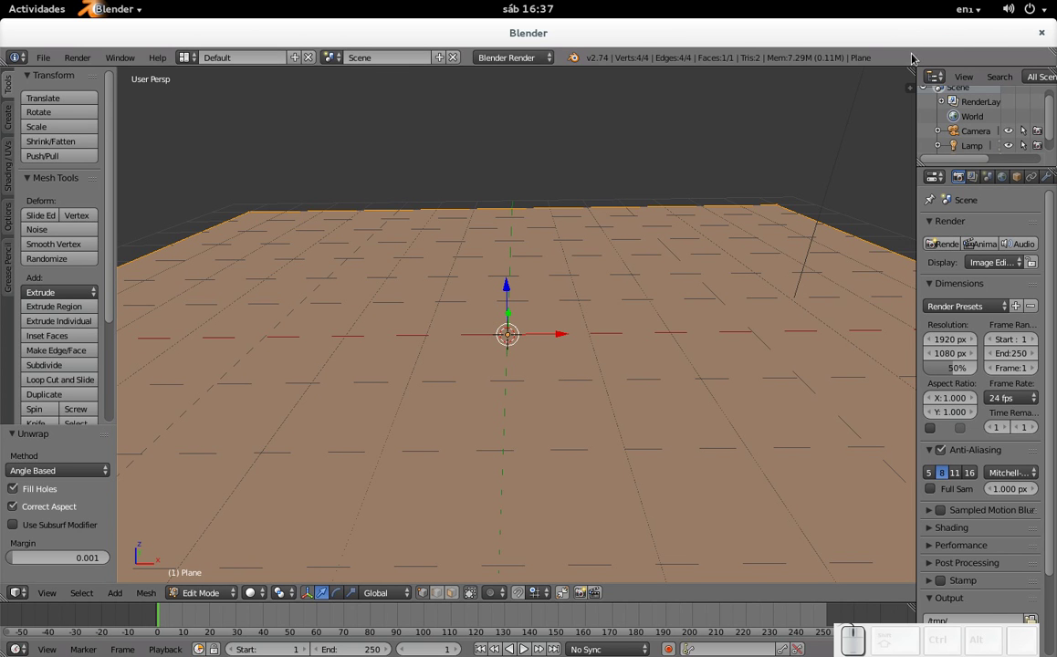
{"action": "left_click_drag", "start_coordinate": [515, 330], "coordinate": [589, 338]}
{"action": "left_click", "coordinate": [581, 598]}
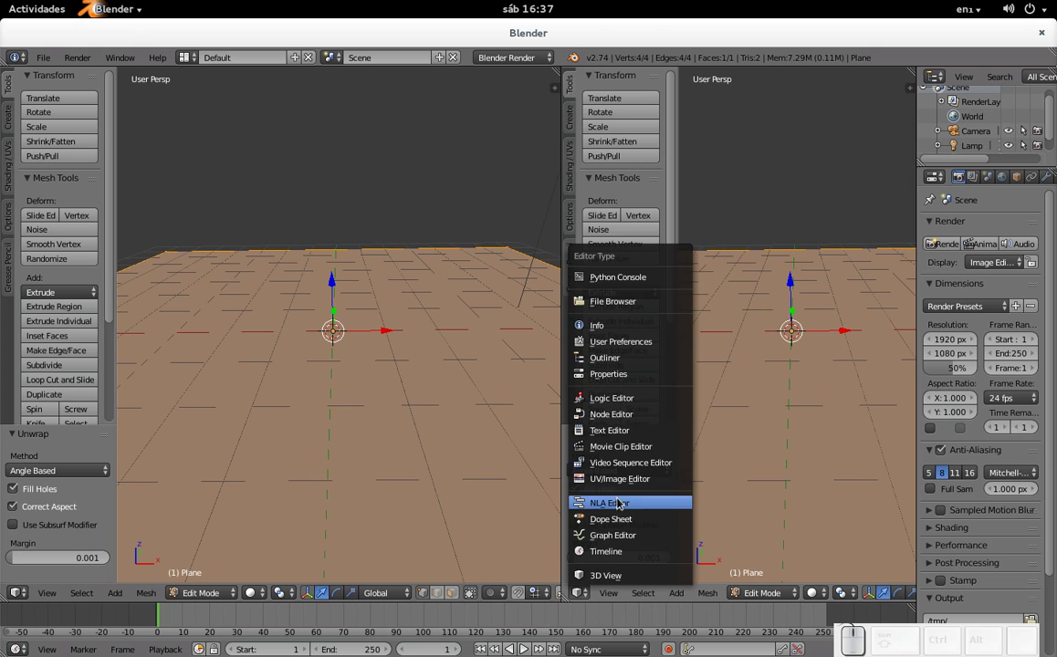
{"action": "left_click", "coordinate": [626, 484]}
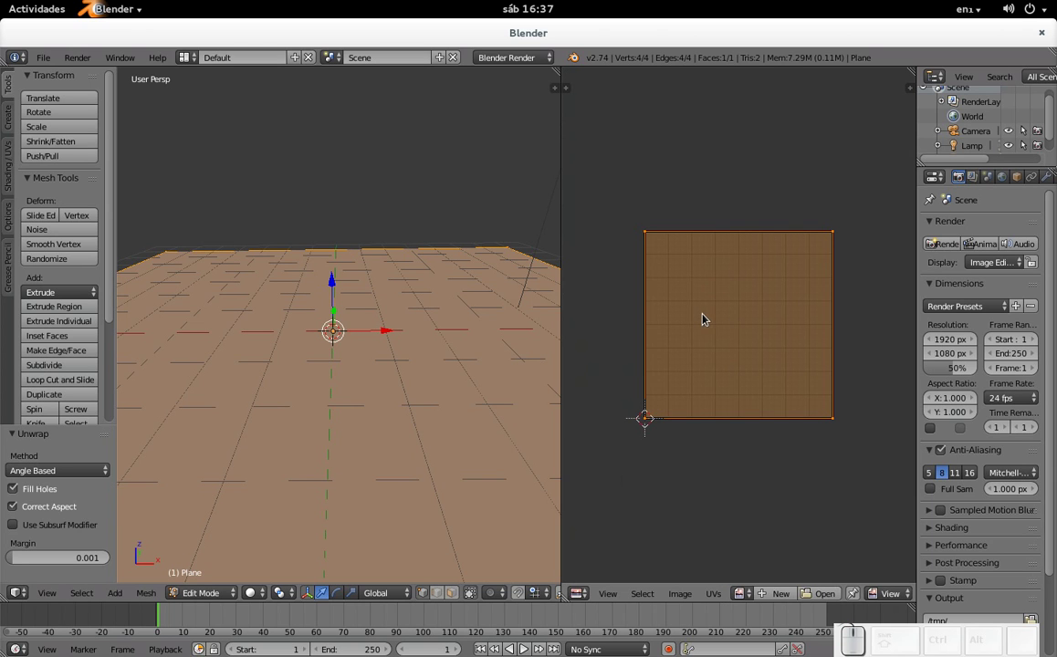
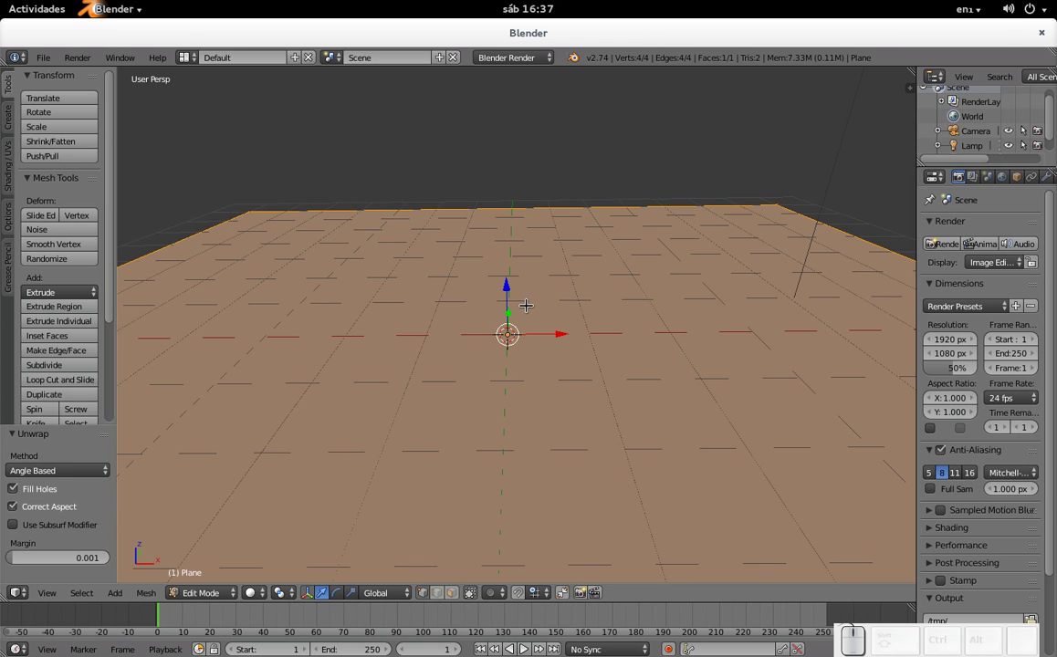
Switch the screen layout to Compositing, cycling layouts with Ctrl+arrow until it shows.
{"action": "left_click", "coordinate": [515, 330]}
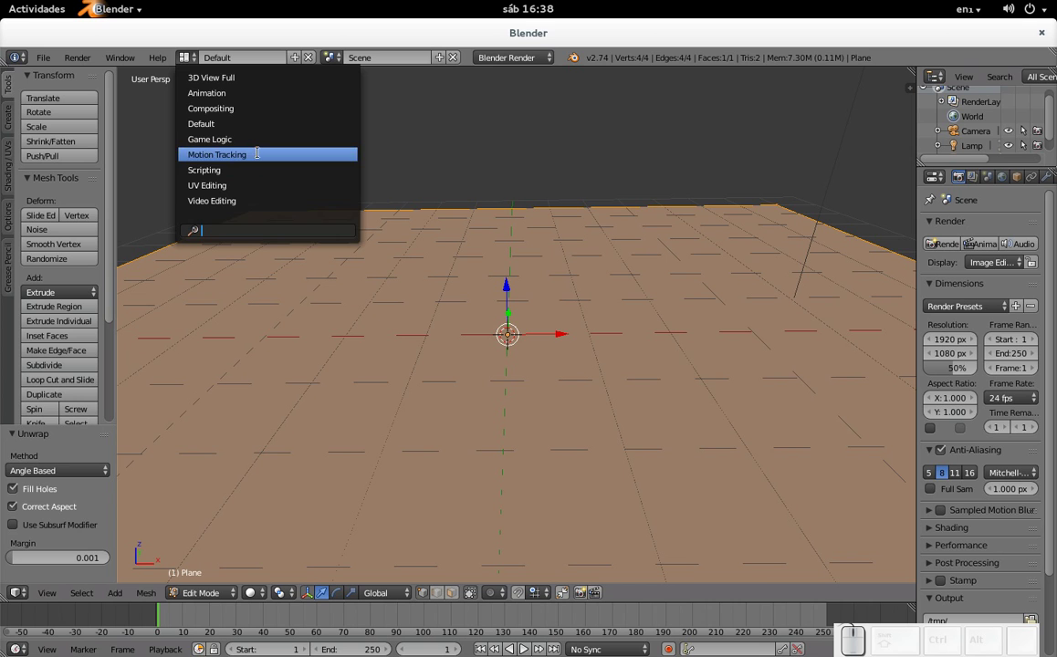
{"action": "left_click", "coordinate": [260, 116]}
{"action": "key", "text": "ctrl+Right"}
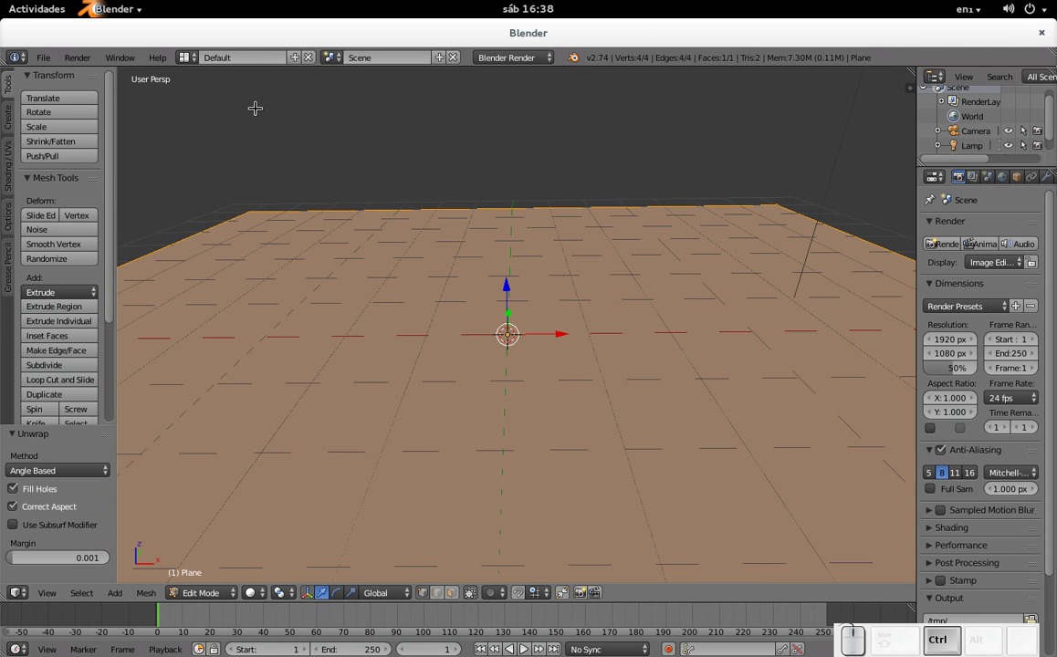
{"action": "key", "text": "ctrl+Left"}
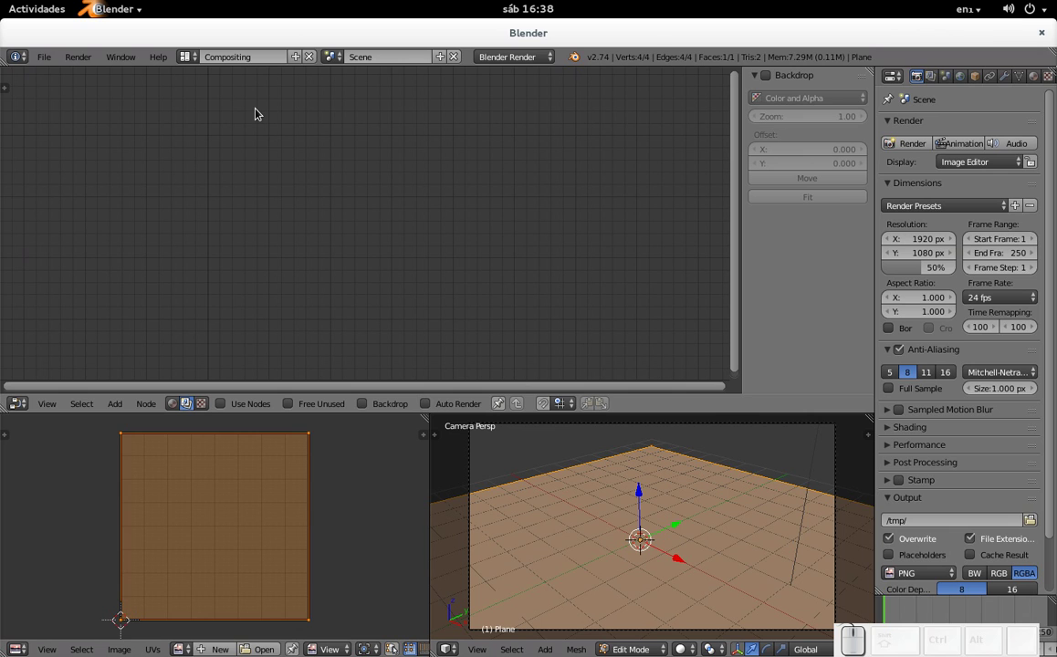
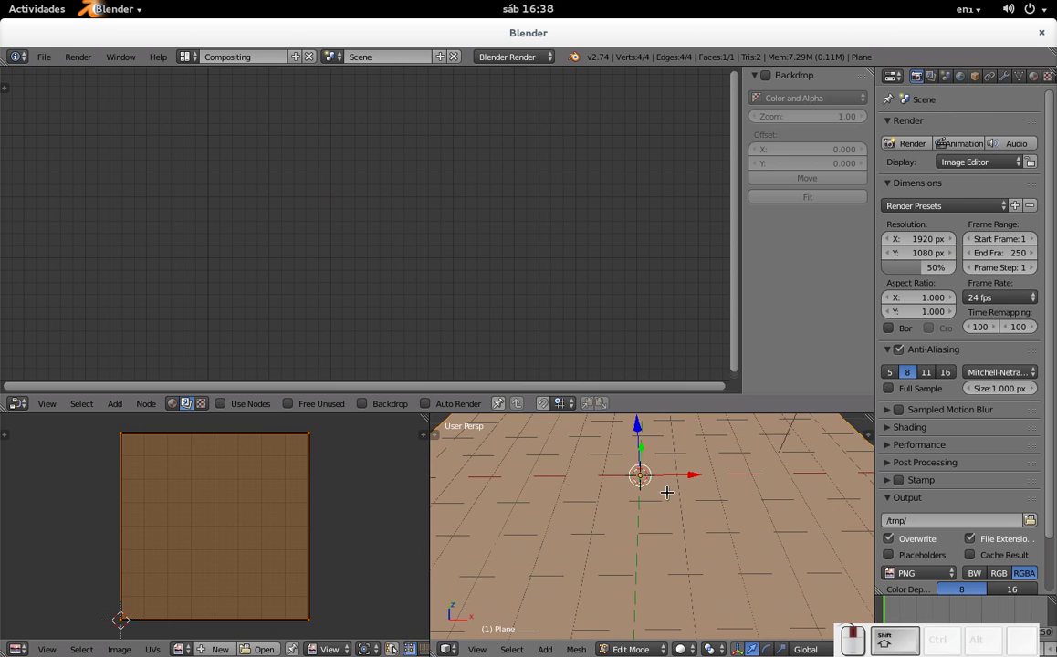
{"action": "scroll", "scroll_direction": "up", "scroll_amount": 3}
{"action": "scroll", "scroll_direction": "down", "scroll_amount": 3}
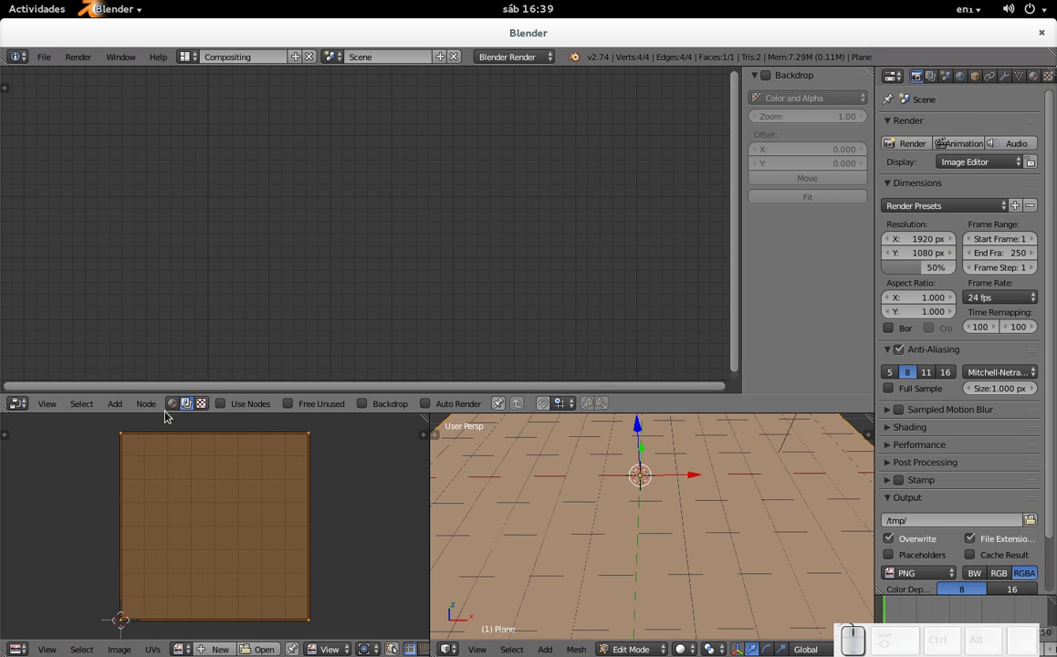
Create a new node-based shader material for the plane and set the render engine to Cycles.
{"action": "left_click", "coordinate": [181, 405]}
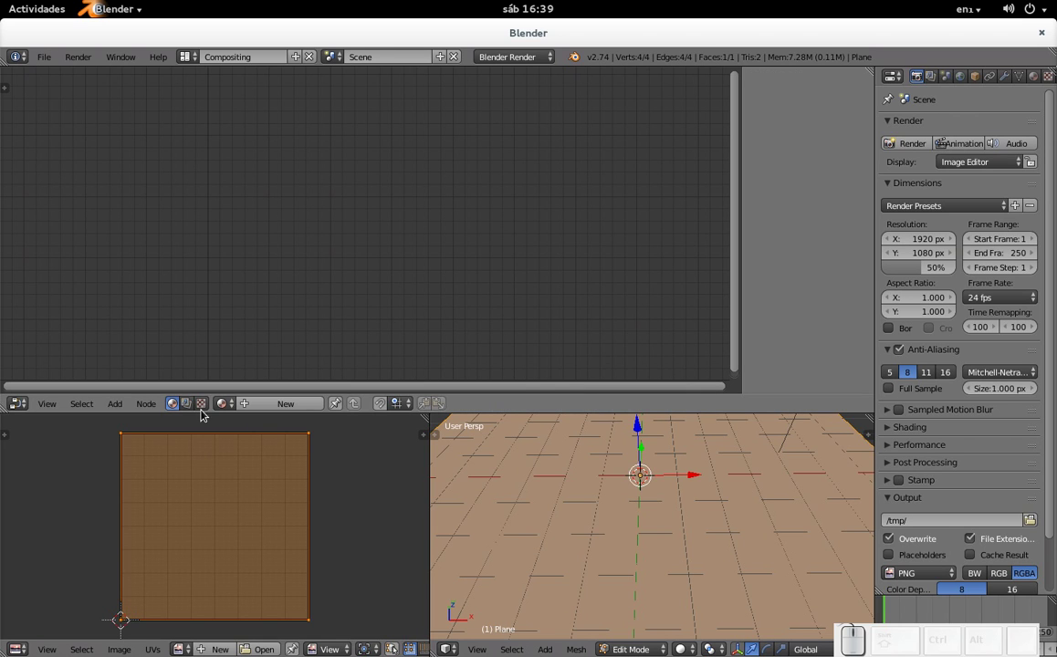
{"action": "left_click", "coordinate": [275, 407]}
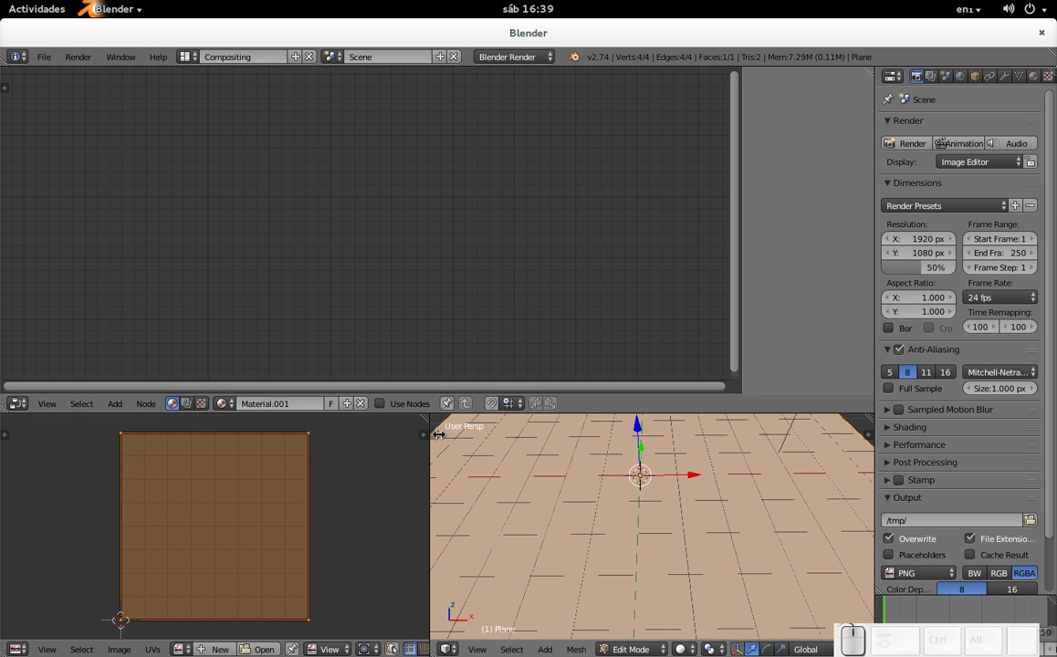
{"action": "left_click", "coordinate": [378, 408]}
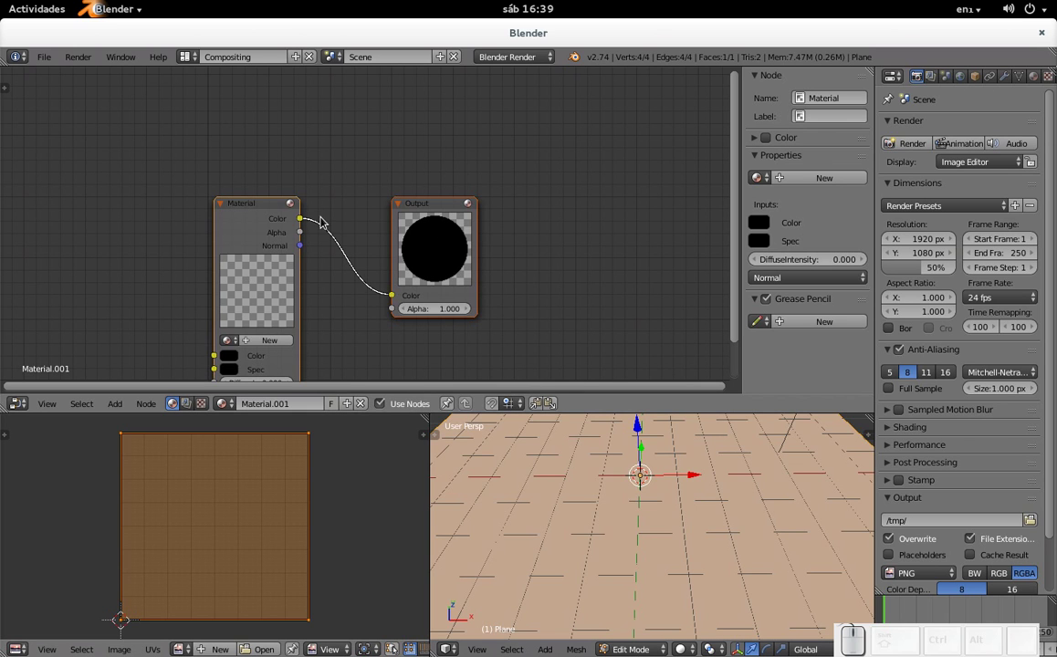
{"action": "left_click", "coordinate": [502, 53]}
{"action": "left_click", "coordinate": [504, 111]}
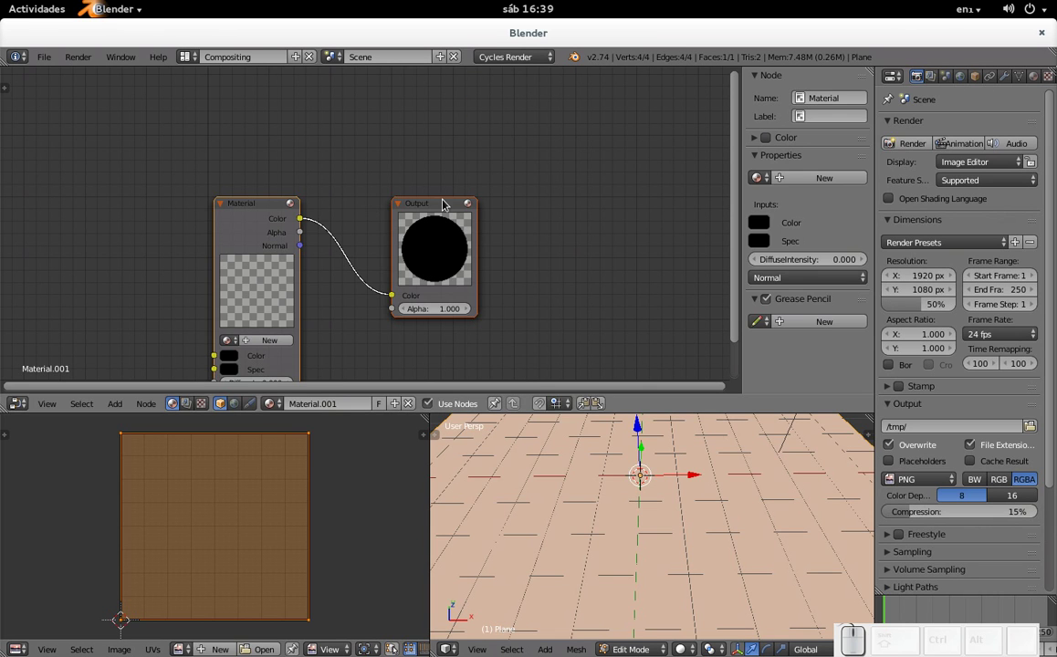
Arrange the Material and Output nodes, leave Edit Mode, and return to the Default layout.
{"action": "left_click_drag", "start_coordinate": [455, 208], "coordinate": [278, 230]}
{"action": "left_click_drag", "start_coordinate": [242, 208], "coordinate": [274, 337]}
{"action": "left_click", "coordinate": [213, 516]}
{"action": "left_click", "coordinate": [250, 501]}
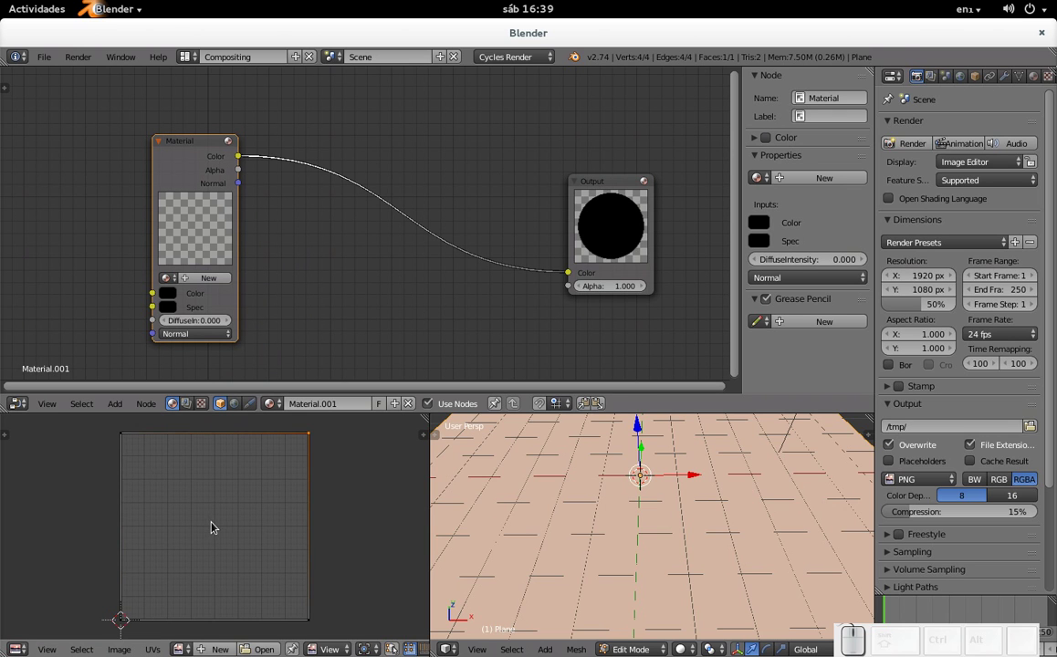
{"action": "key", "text": "Tab"}
{"action": "left_click", "coordinate": [570, 503]}
{"action": "scroll", "scroll_direction": "down", "scroll_amount": 3}
{"action": "scroll", "scroll_direction": "up", "scroll_amount": 3}
{"action": "scroll", "scroll_direction": "down", "scroll_amount": 3}
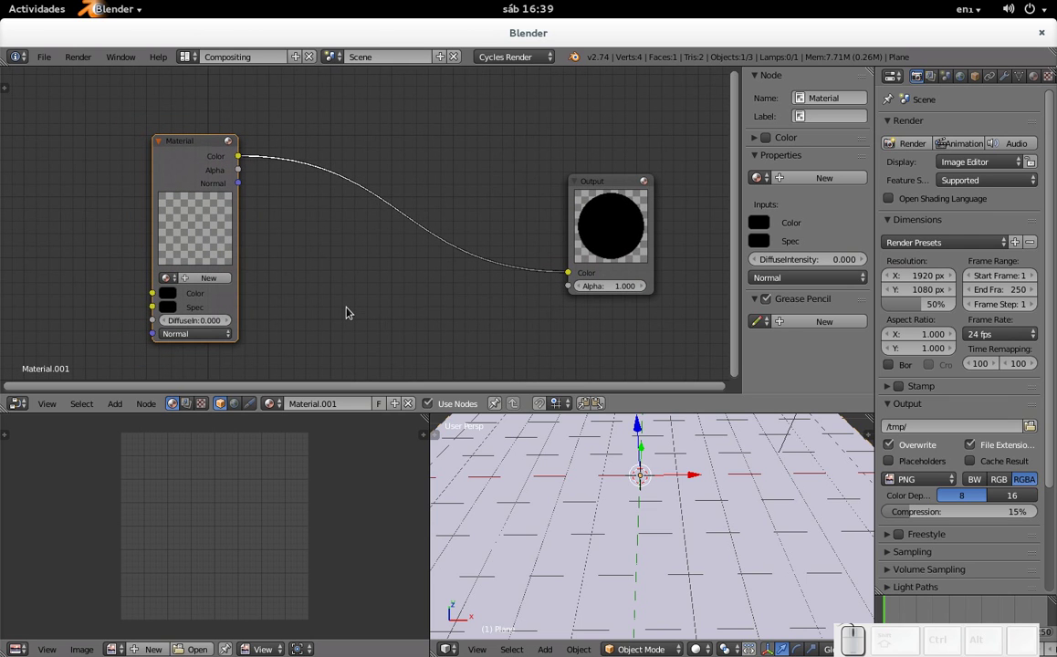
{"action": "left_click", "coordinate": [240, 408]}
{"action": "left_click", "coordinate": [220, 412]}
{"action": "left_click_drag", "start_coordinate": [204, 147], "coordinate": [131, 148]}
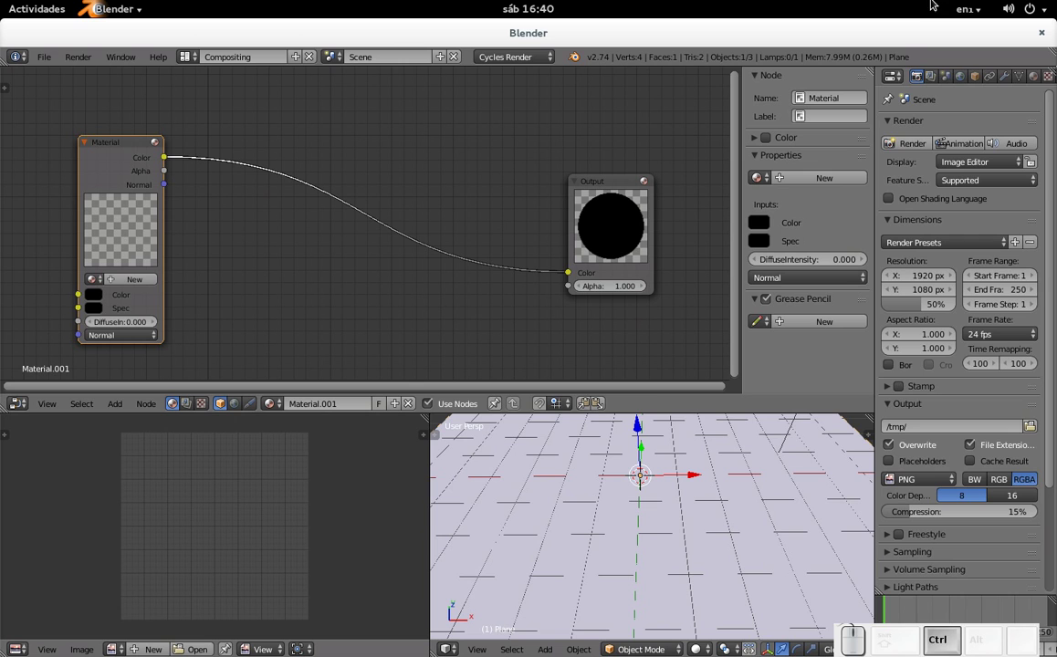
{"action": "left_click", "coordinate": [1037, 82]}
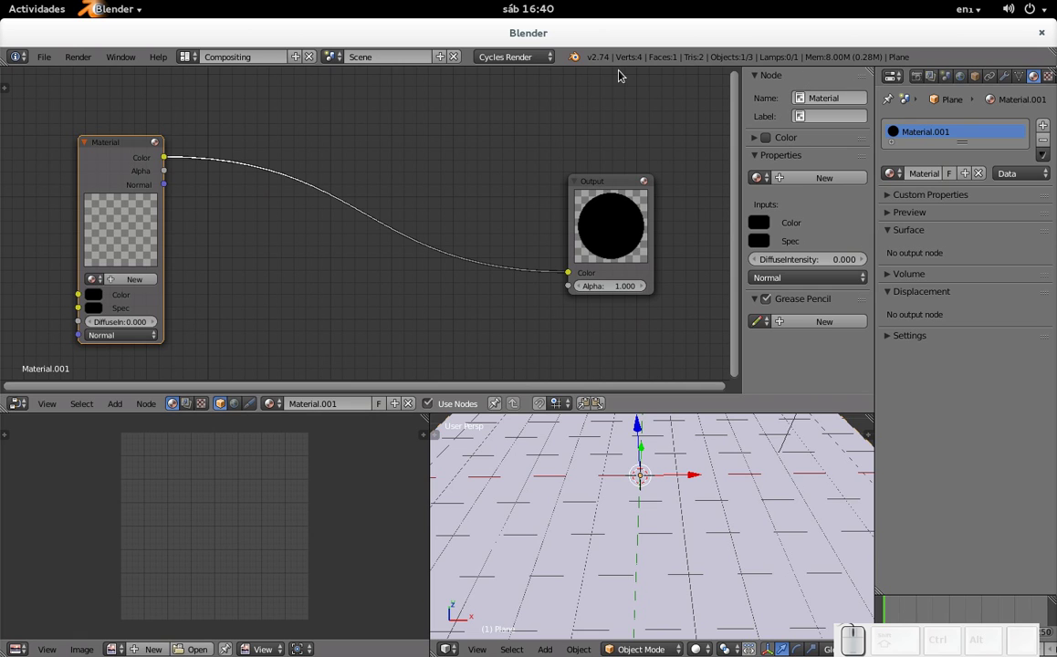
{"action": "key", "text": "ctrl+Right"}
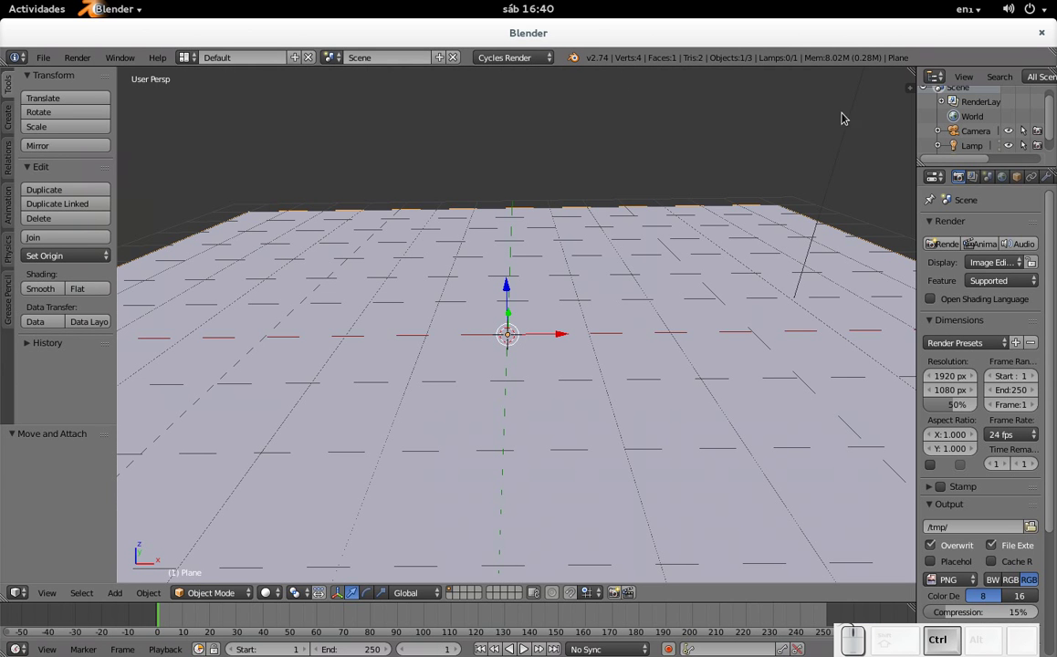
Show the plane's material properties with the preview, surface and displacement panels collapsed.
{"action": "left_click", "coordinate": [1040, 184]}
{"action": "left_click", "coordinate": [1037, 180]}
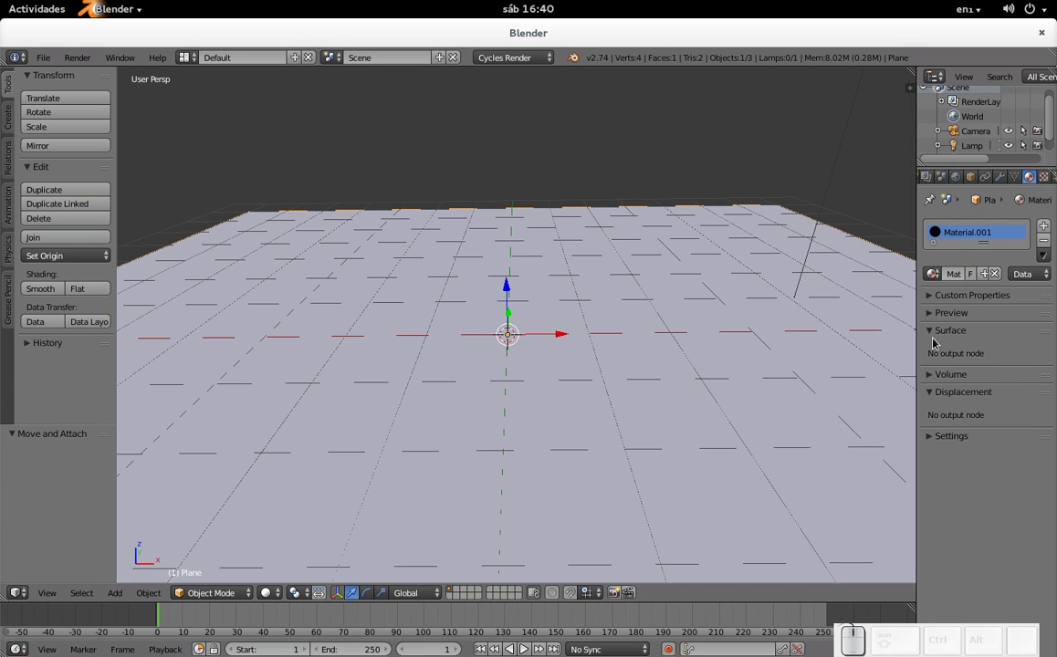
{"action": "left_click", "coordinate": [940, 343]}
{"action": "left_click", "coordinate": [932, 313]}
{"action": "left_click", "coordinate": [933, 319]}
{"action": "left_click", "coordinate": [933, 336]}
{"action": "left_click", "coordinate": [933, 336]}
{"action": "left_click", "coordinate": [934, 353]}
{"action": "left_click", "coordinate": [933, 354]}
{"action": "left_click", "coordinate": [936, 379]}
{"action": "left_click", "coordinate": [937, 368]}
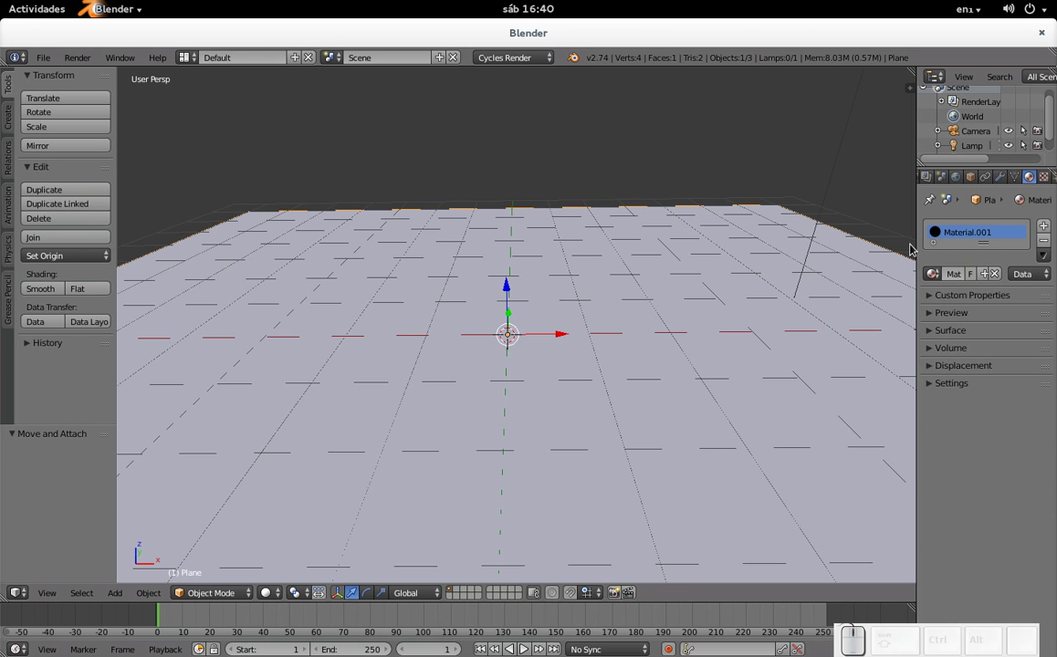
{"action": "scroll", "scroll_direction": "up", "scroll_amount": 3}
{"action": "scroll", "scroll_direction": "down", "scroll_amount": 3}
{"action": "scroll", "scroll_direction": "up", "scroll_amount": 3}
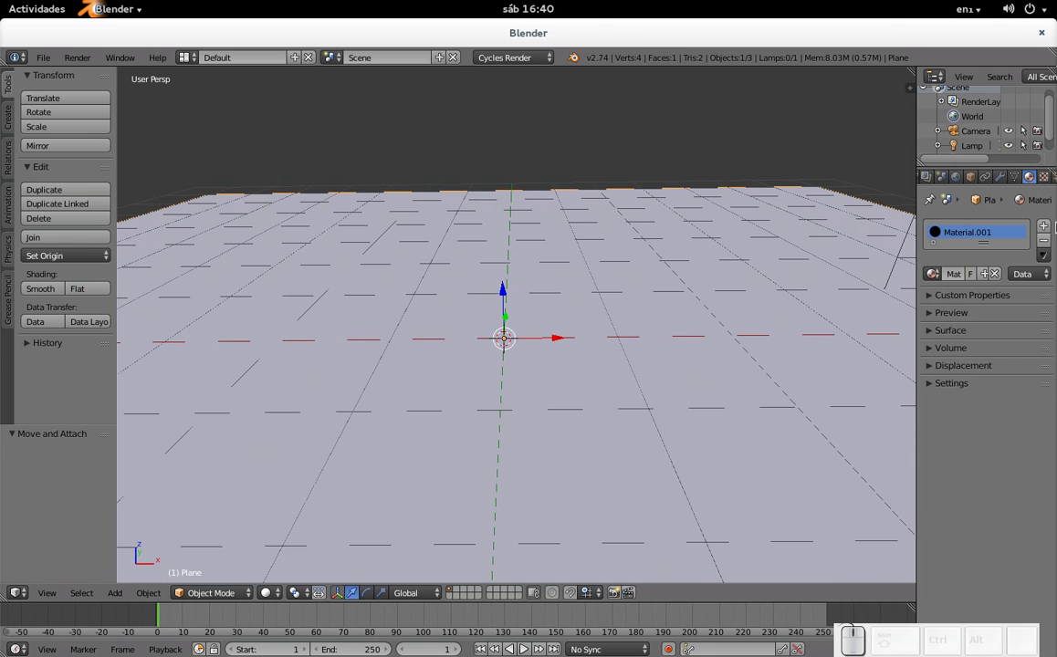
Add a second material slot with a new Diffuse BSDF material, then switch back to the Compositing layout.
{"action": "left_click", "coordinate": [1047, 235]}
{"action": "left_click", "coordinate": [981, 281]}
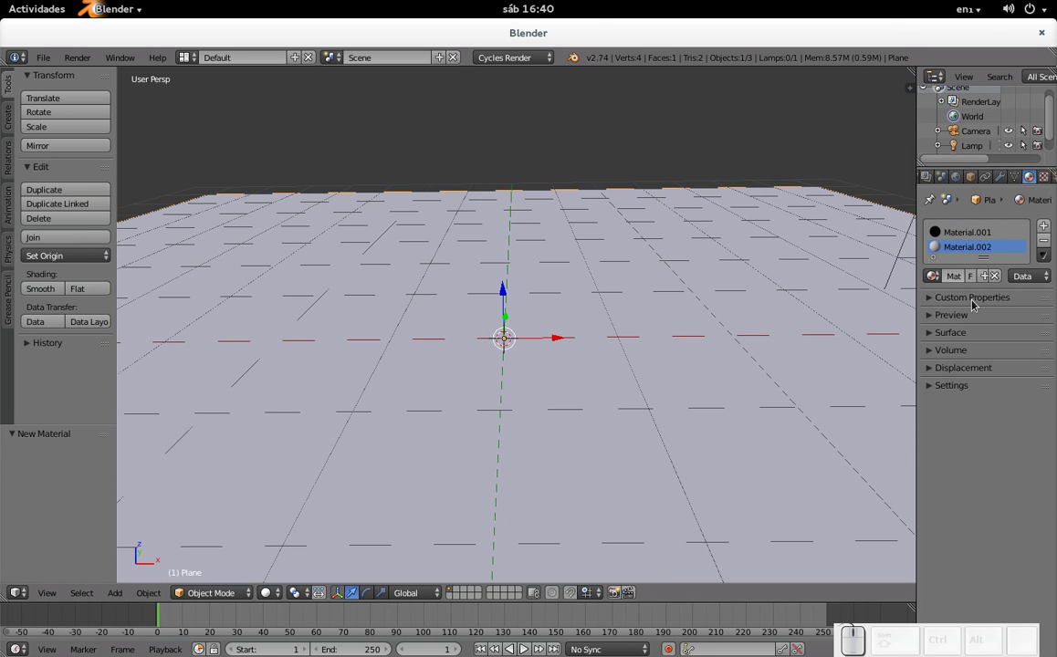
{"action": "left_click", "coordinate": [928, 300]}
{"action": "left_click", "coordinate": [931, 305]}
{"action": "left_click", "coordinate": [933, 319]}
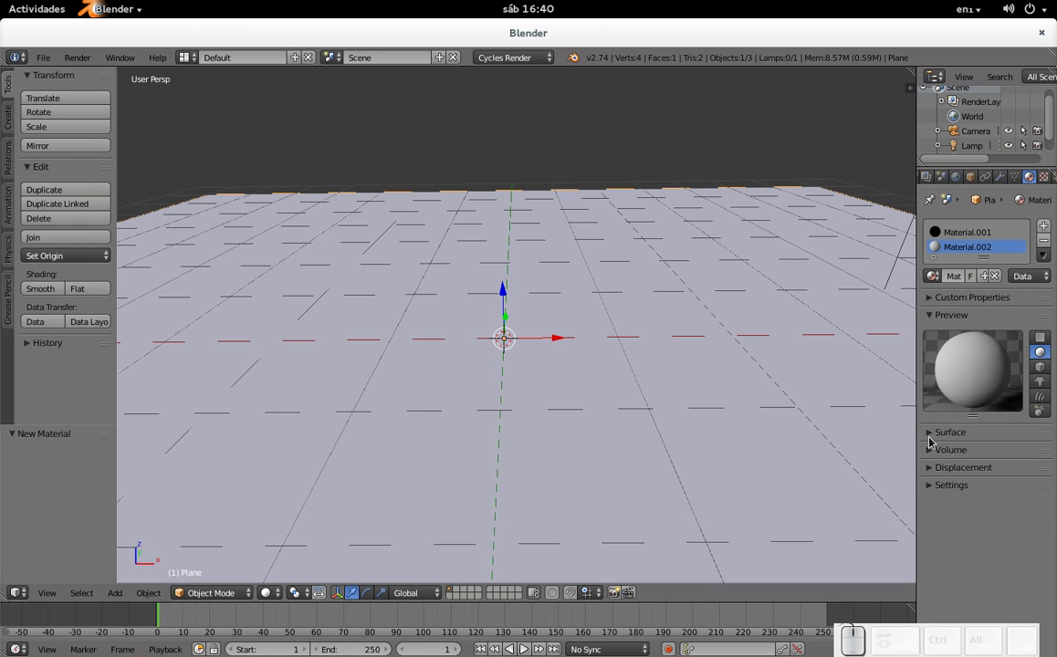
{"action": "left_click", "coordinate": [937, 443]}
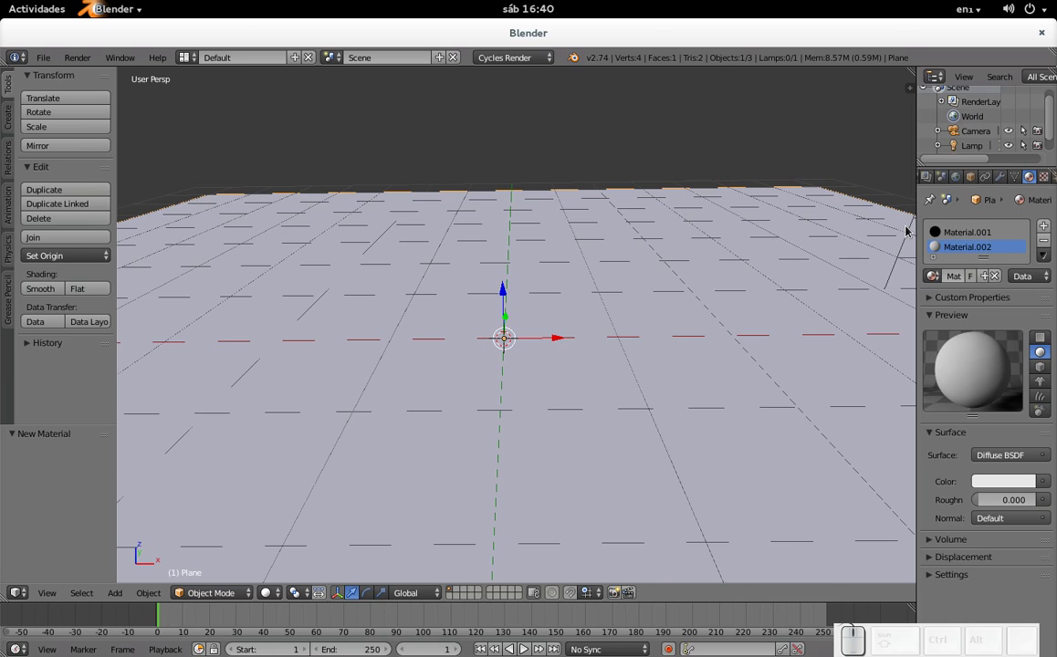
{"action": "key", "text": "ctrl+Left"}
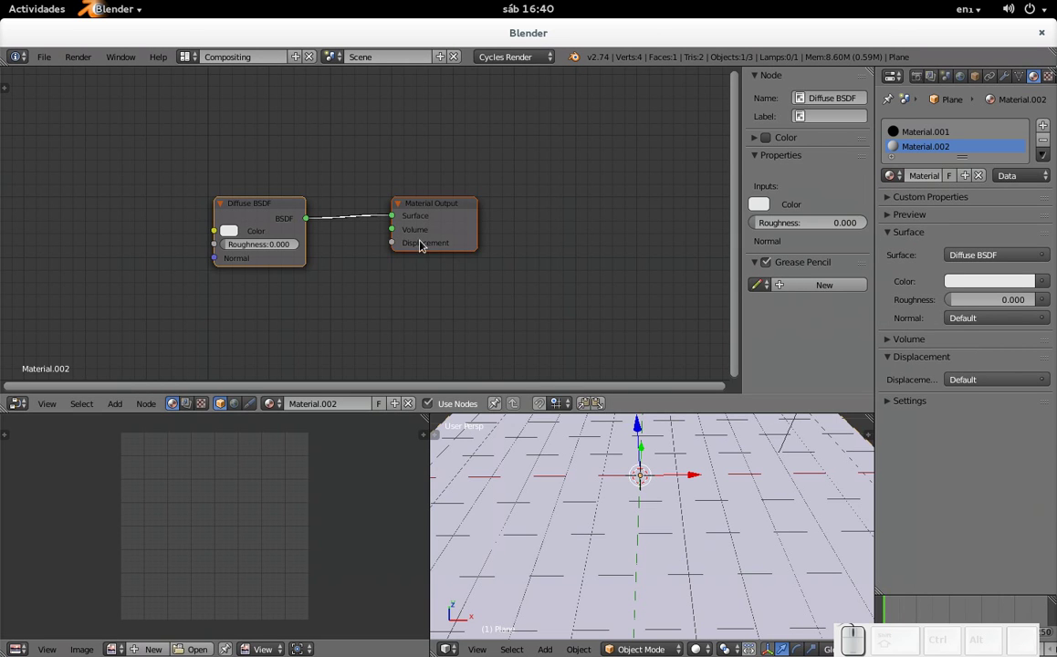
Remove the old Material.001 slot and spread the Diffuse BSDF and Material Output nodes apart.
{"action": "left_click", "coordinate": [940, 138]}
{"action": "left_click", "coordinate": [1053, 146]}
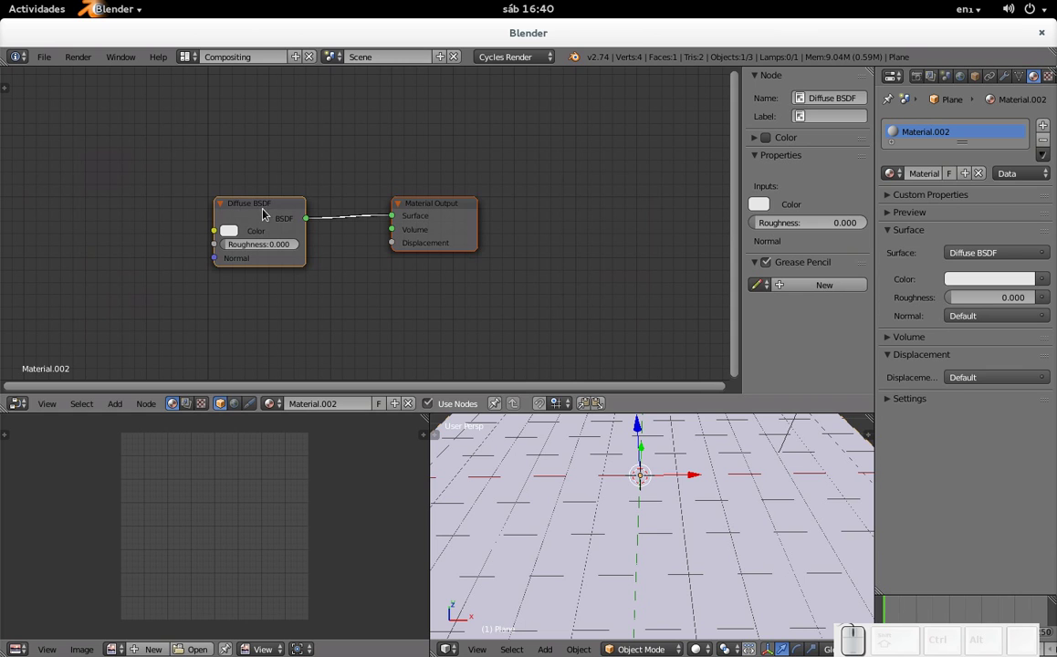
{"action": "left_click_drag", "start_coordinate": [255, 204], "coordinate": [397, 226]}
{"action": "left_click_drag", "start_coordinate": [443, 205], "coordinate": [251, 205]}
{"action": "left_click_drag", "start_coordinate": [130, 157], "coordinate": [344, 170]}
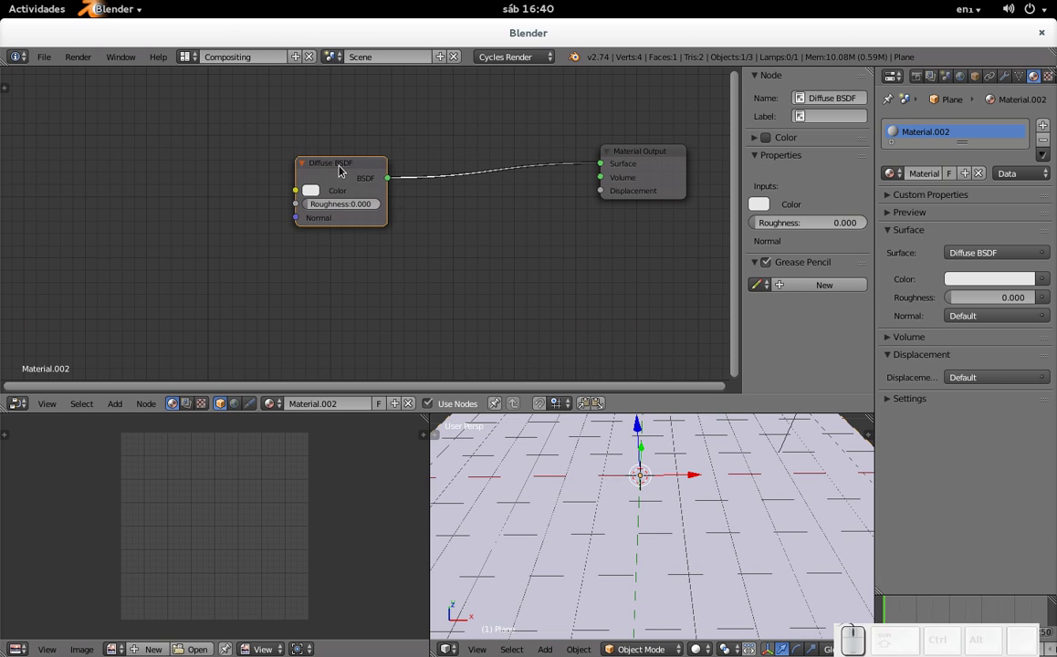
Add an Image Texture node and load FloorsMarble0006_1_S.jpg from the Textures folder into it.
{"action": "key", "text": "shift+a"}
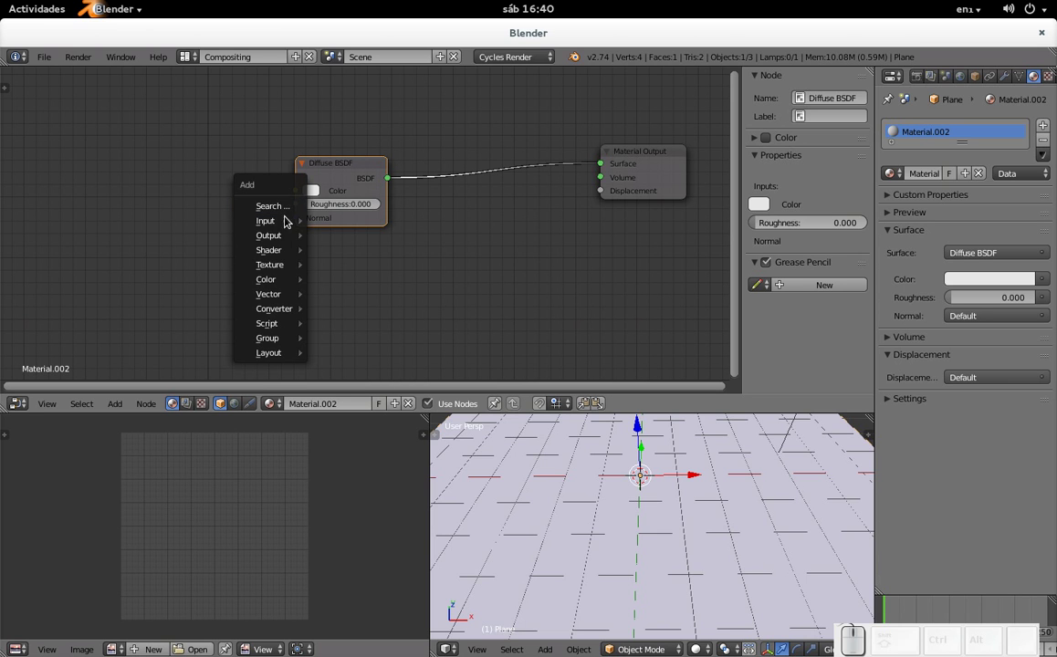
{"action": "left_click", "coordinate": [360, 270]}
{"action": "left_click", "coordinate": [101, 122]}
{"action": "left_click", "coordinate": [154, 171]}
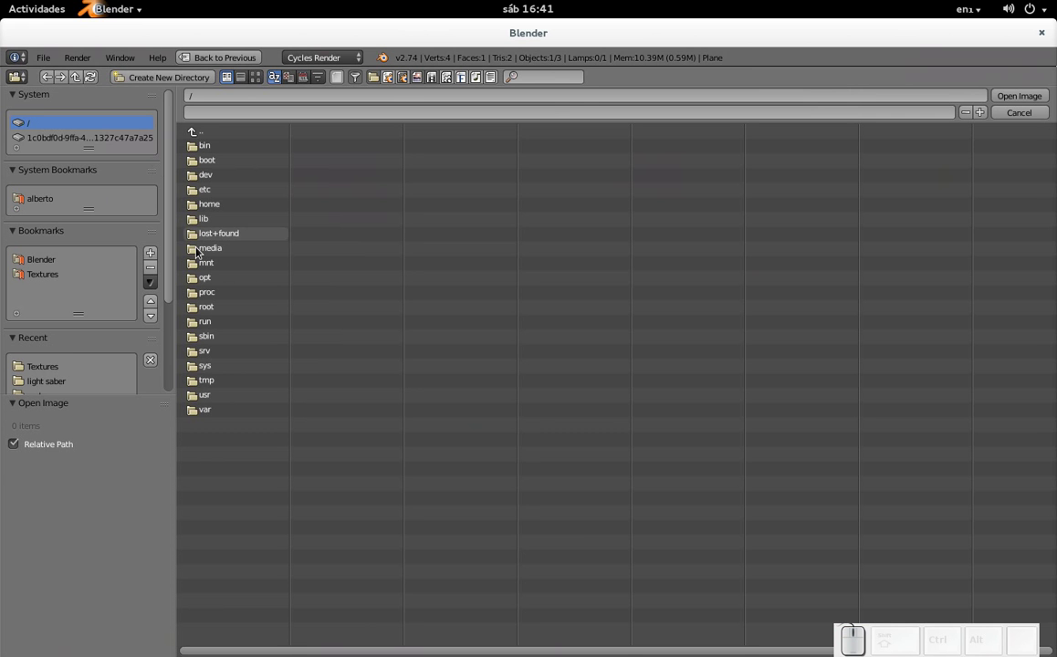
{"action": "key", "text": "alt+Tab"}
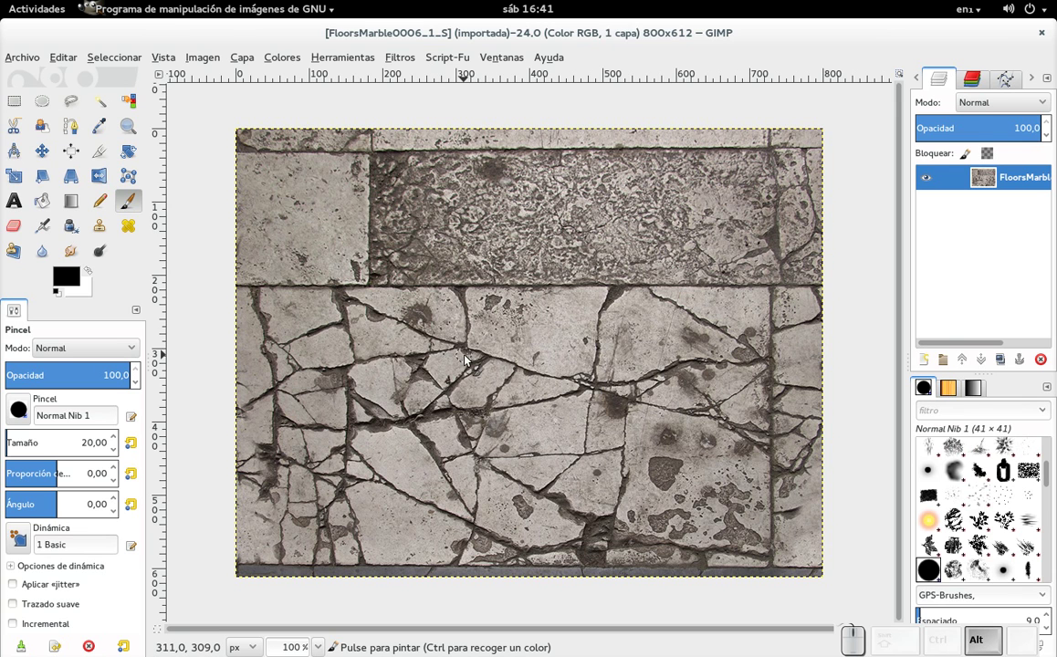
{"action": "key", "text": "alt+Tab"}
{"action": "left_click", "coordinate": [49, 275]}
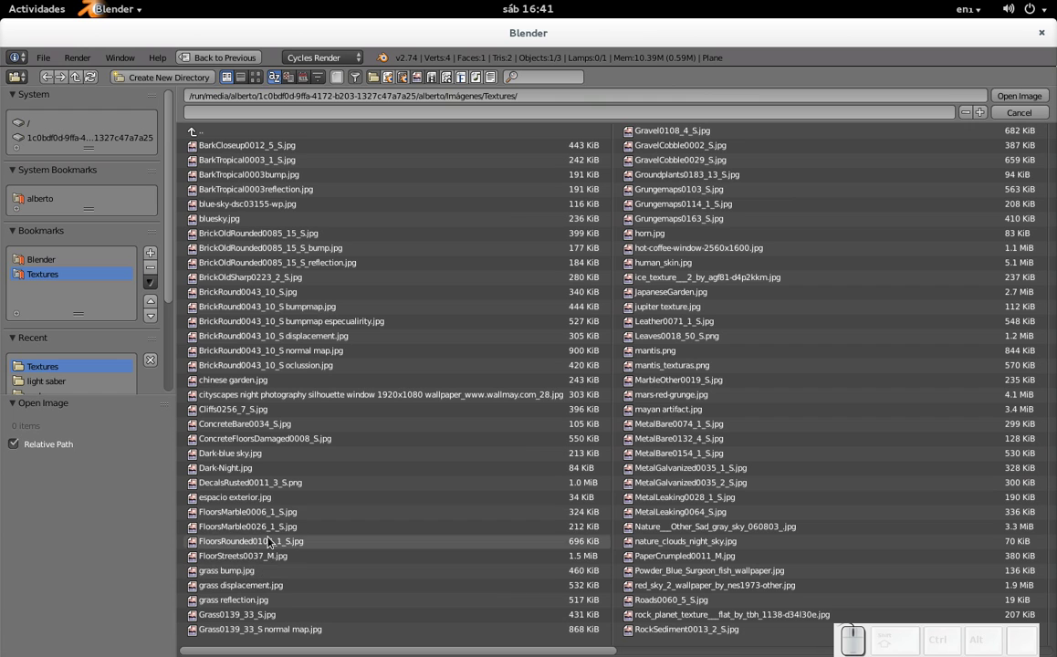
{"action": "left_click", "coordinate": [281, 515]}
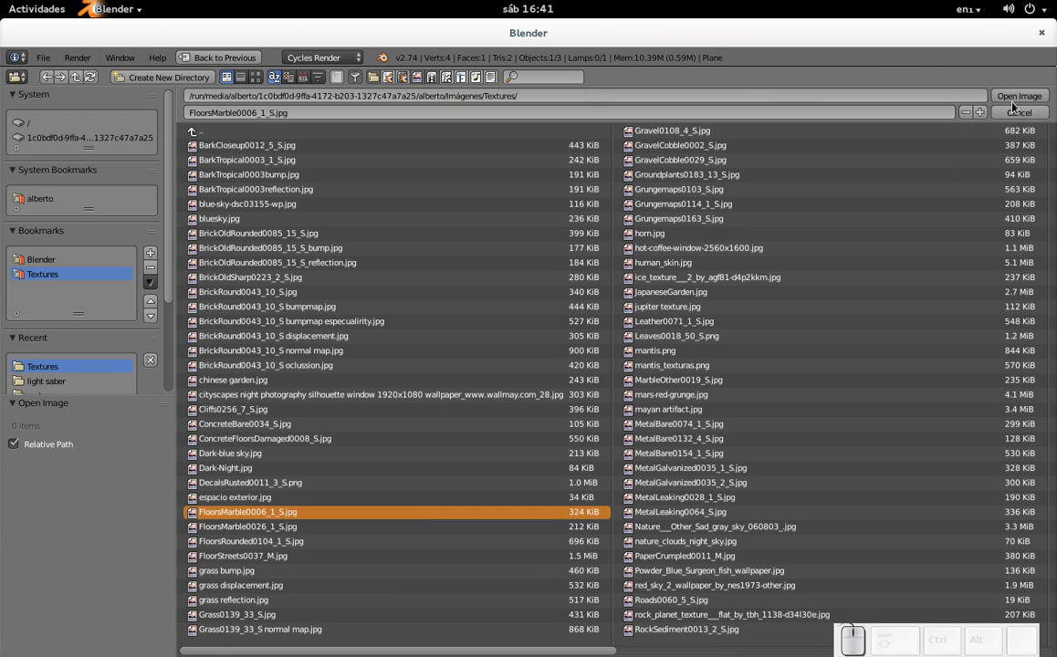
{"action": "left_click", "coordinate": [1019, 97]}
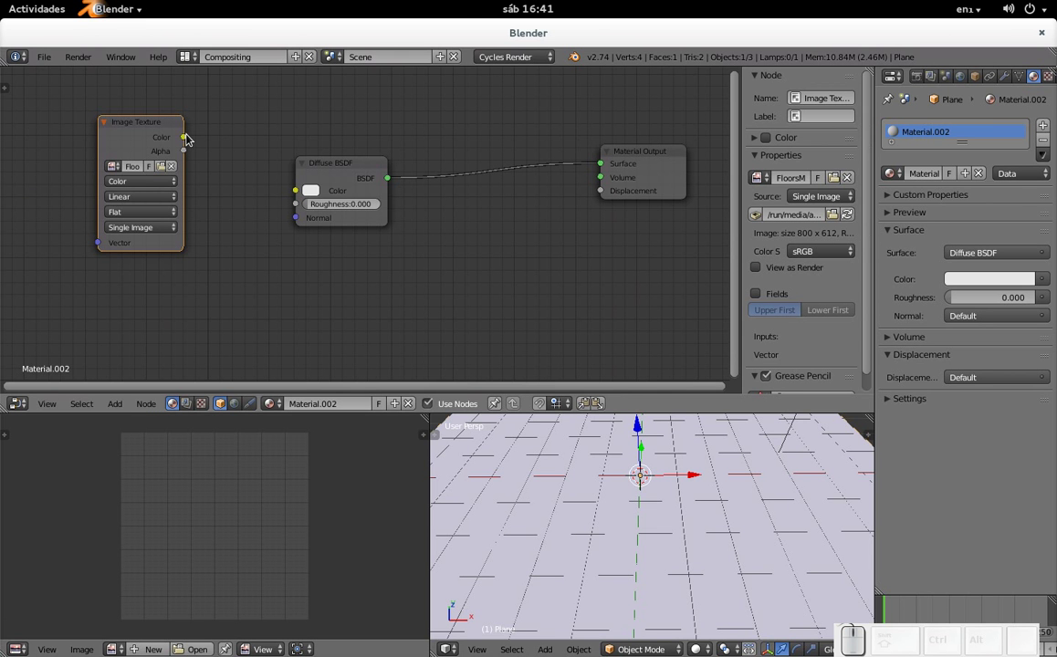
Feed the marble image colour into the Diffuse BSDF and add a Glossy BSDF below it.
{"action": "left_click_drag", "start_coordinate": [191, 137], "coordinate": [269, 318]}
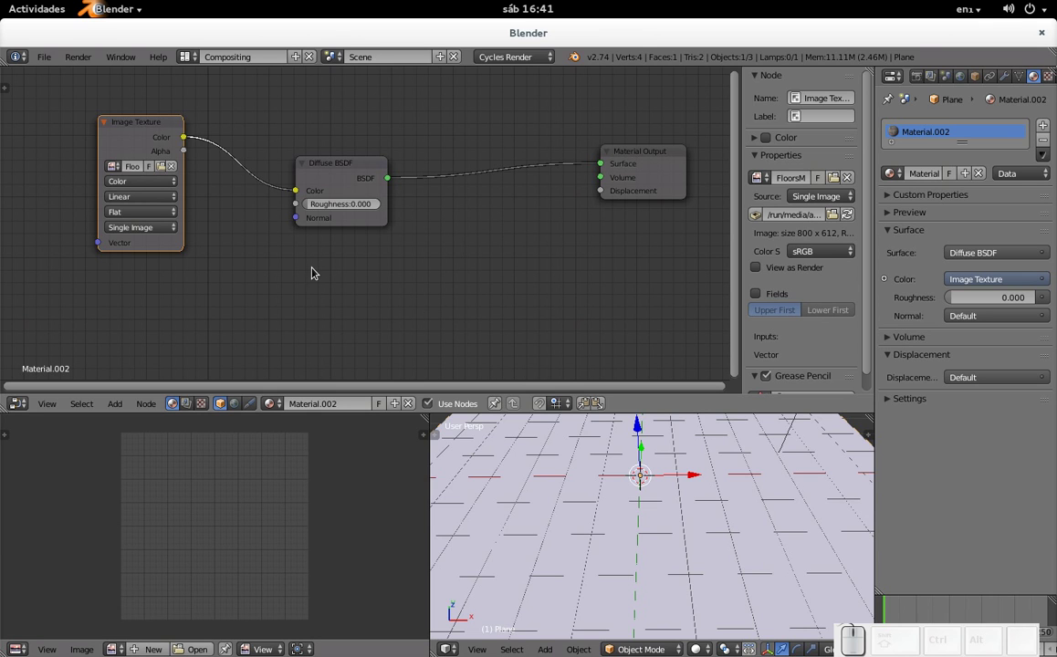
{"action": "key", "text": "shift+a"}
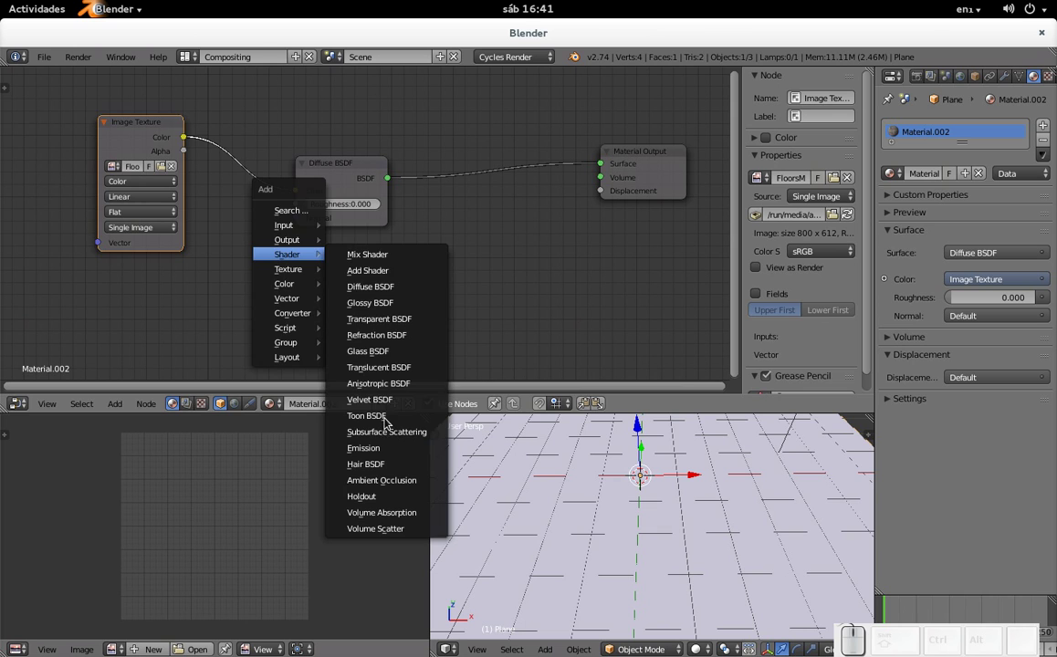
{"action": "left_click", "coordinate": [394, 313]}
{"action": "left_click", "coordinate": [299, 255]}
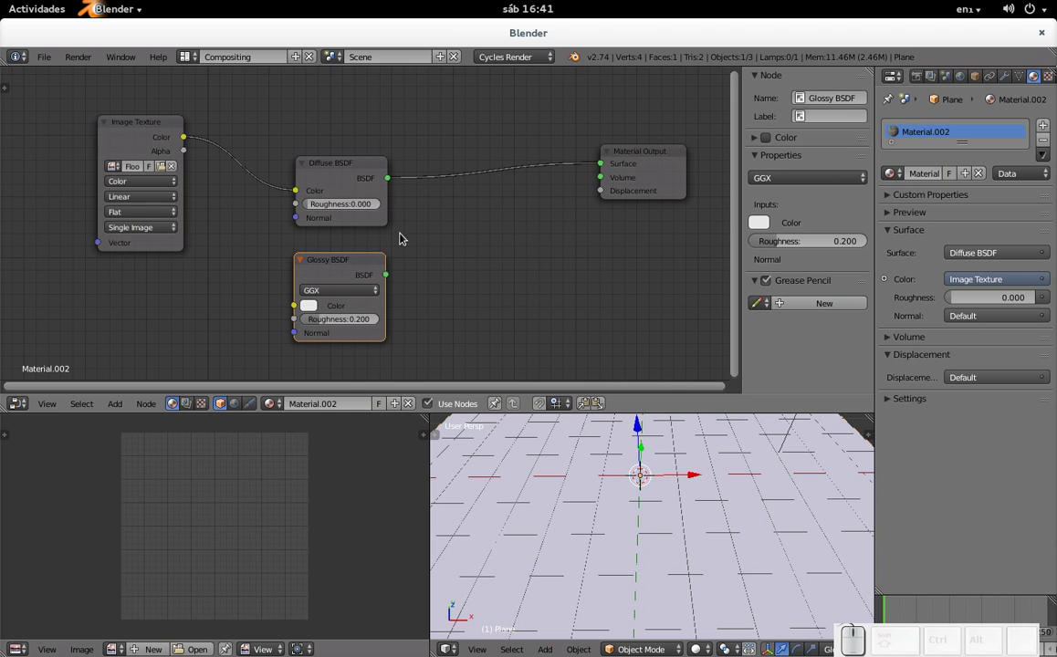
Insert a Mix Shader before the Material Output combining the diffuse and glossy shaders.
{"action": "key", "text": "shift+a"}
{"action": "left_click", "coordinate": [453, 245]}
{"action": "left_click", "coordinate": [448, 173]}
{"action": "left_click_drag", "start_coordinate": [393, 279], "coordinate": [366, 283]}
{"action": "left_click_drag", "start_coordinate": [340, 287], "coordinate": [487, 212]}
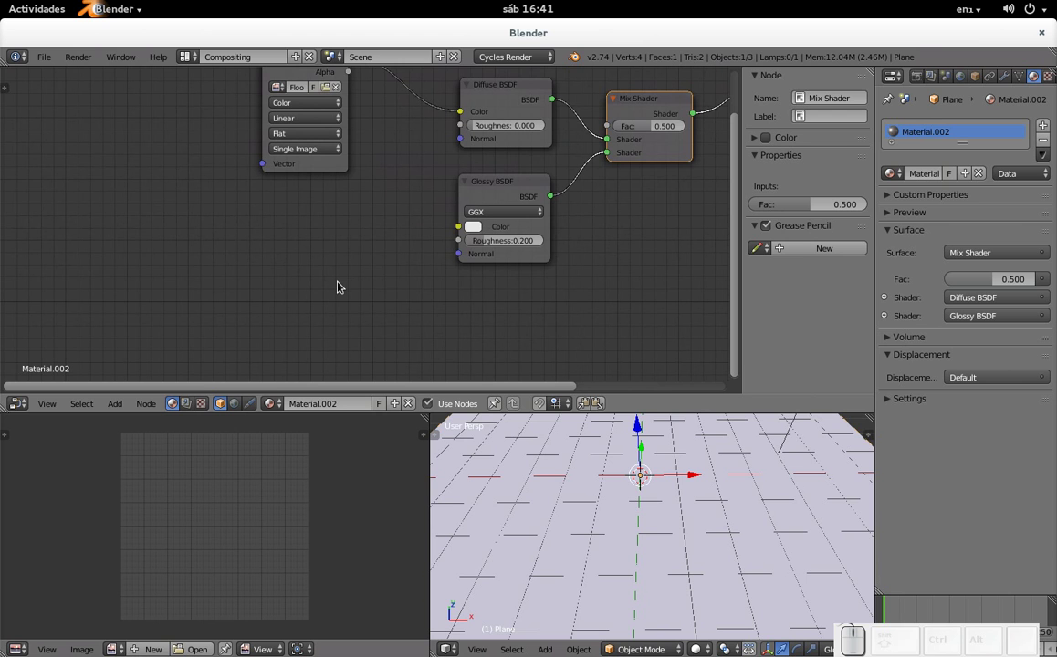
In GIMP convert the marble photo to Grayscale mode and bring up the Levels adjustment.
{"action": "key", "text": "alt+Tab"}
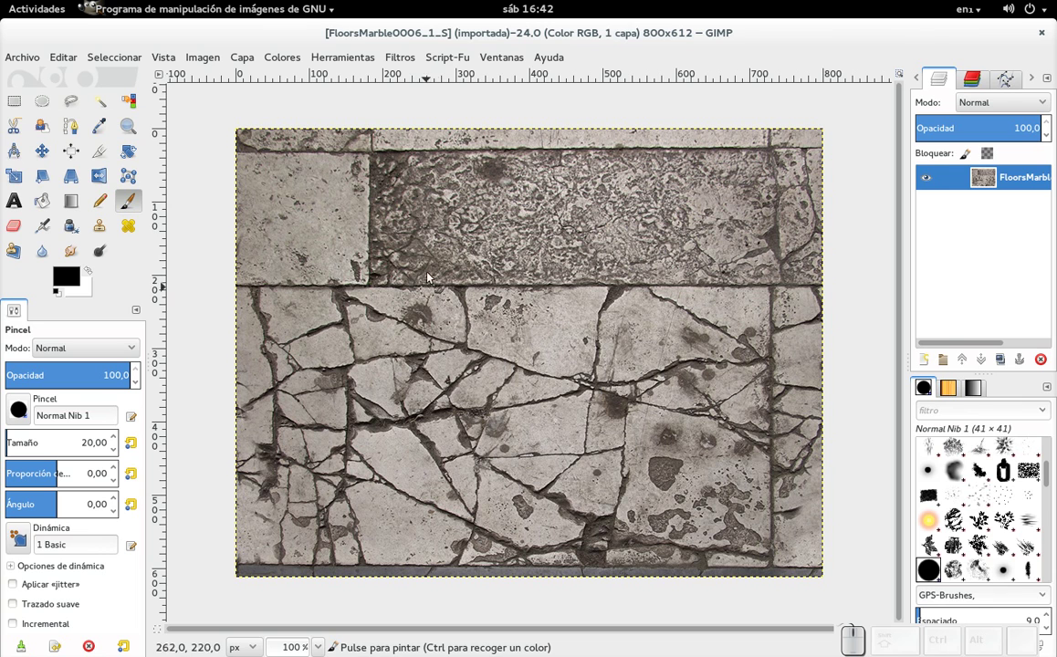
{"action": "left_click", "coordinate": [209, 62]}
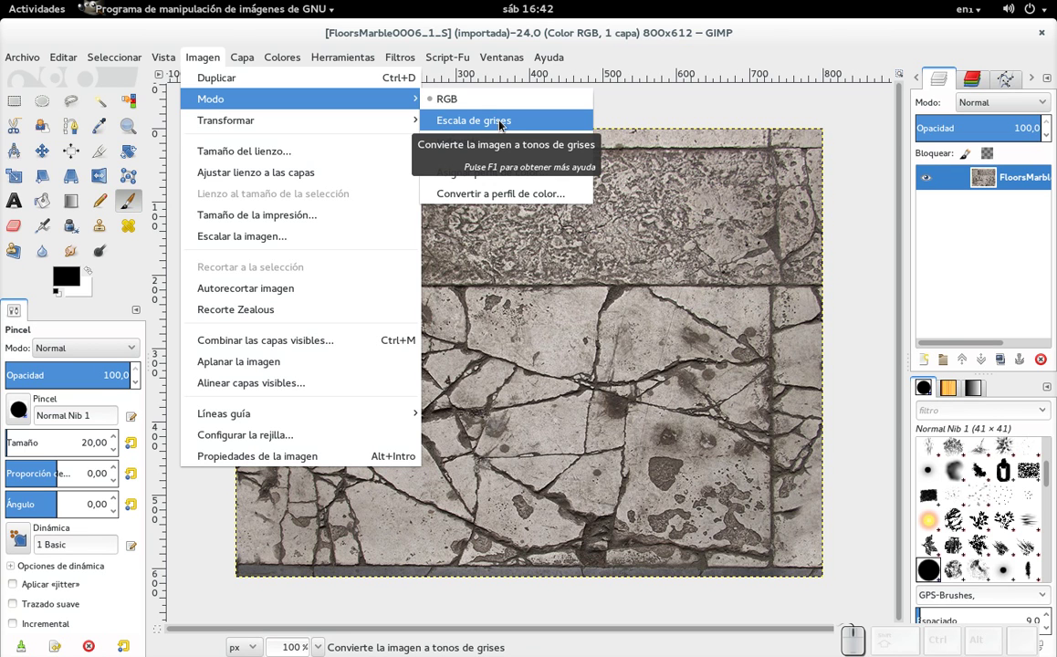
{"action": "left_click", "coordinate": [502, 122]}
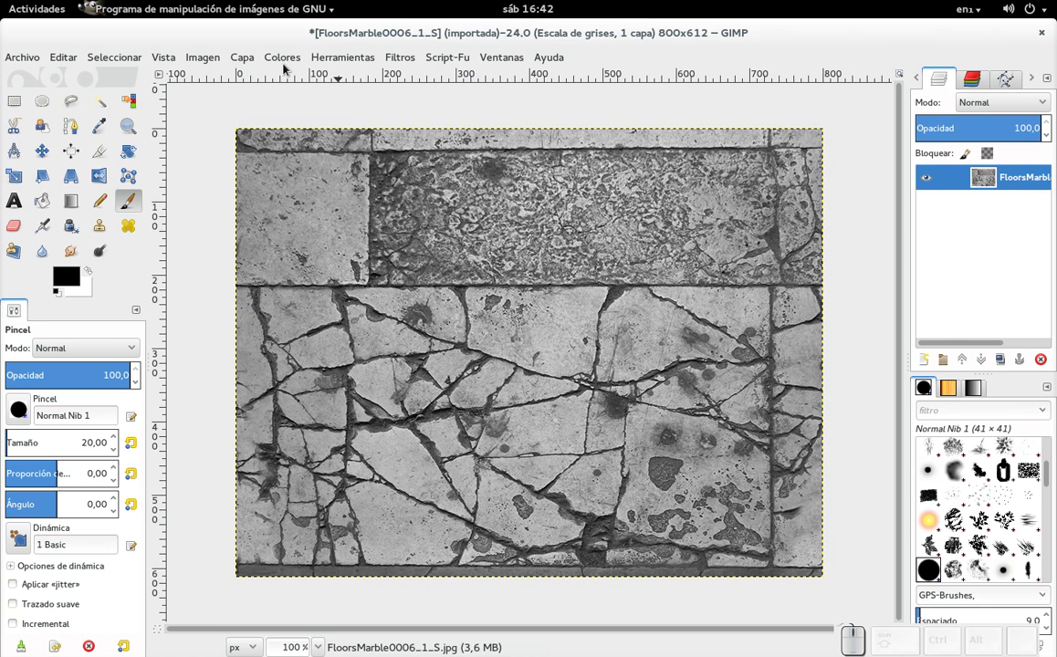
{"action": "left_click", "coordinate": [286, 57]}
{"action": "left_click", "coordinate": [310, 189]}
Apply input levels of 71, 1.46 and 183 so cracks go black and slabs bright white.
{"action": "left_click_drag", "start_coordinate": [380, 40], "coordinate": [225, 189]}
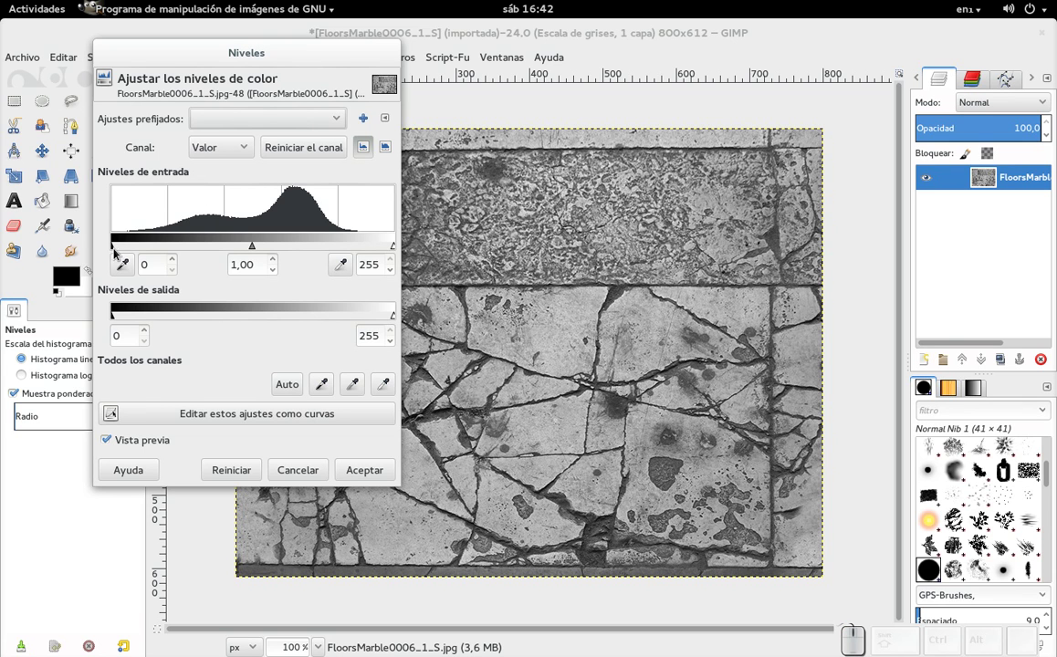
{"action": "left_click_drag", "start_coordinate": [115, 250], "coordinate": [107, 247]}
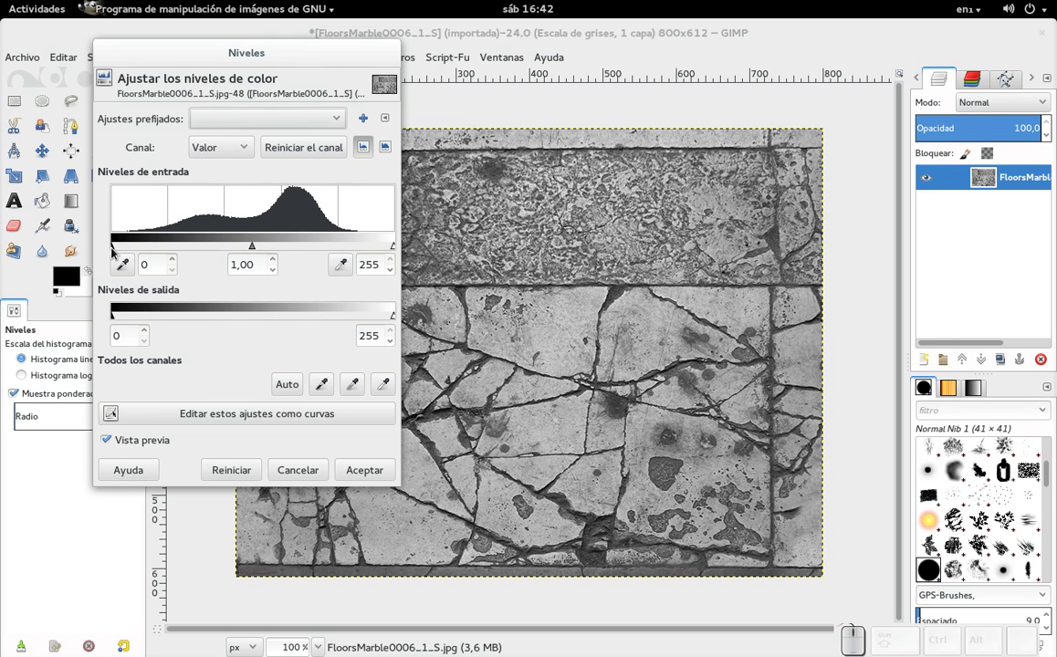
{"action": "left_click_drag", "start_coordinate": [115, 248], "coordinate": [284, 251]}
{"action": "left_click_drag", "start_coordinate": [397, 247], "coordinate": [287, 252]}
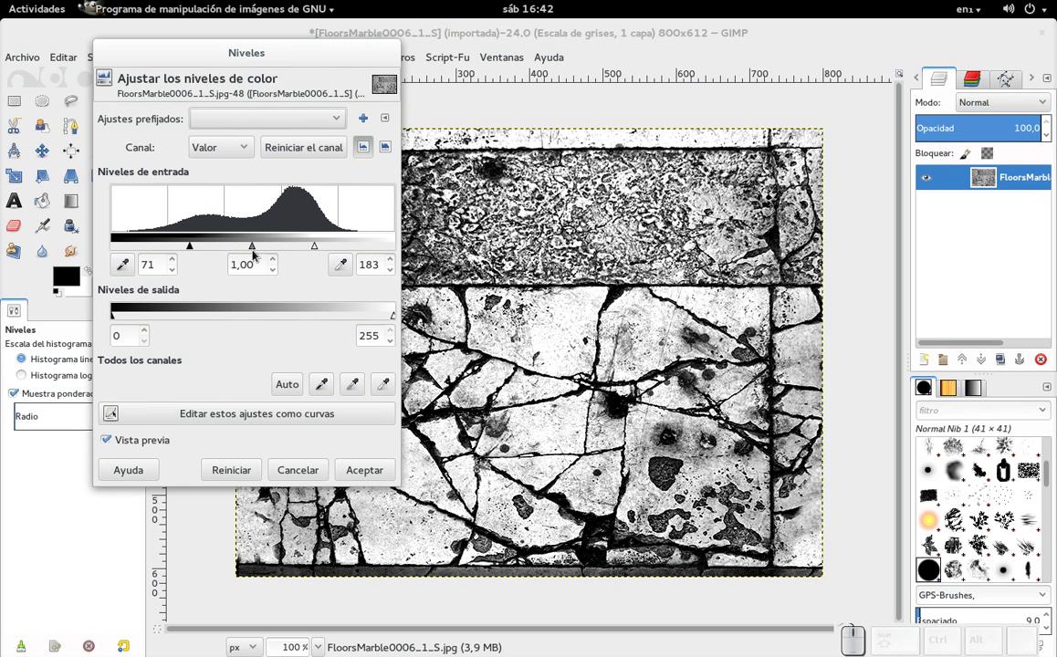
{"action": "left_click", "coordinate": [255, 256]}
{"action": "left_click_drag", "start_coordinate": [257, 250], "coordinate": [262, 293]}
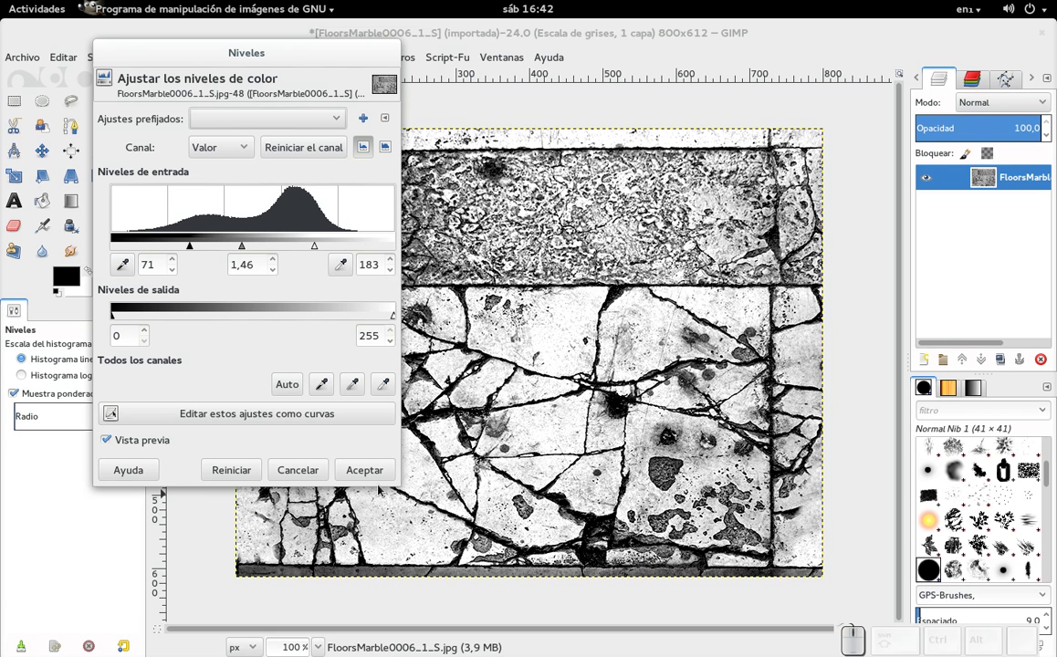
{"action": "left_click", "coordinate": [376, 466]}
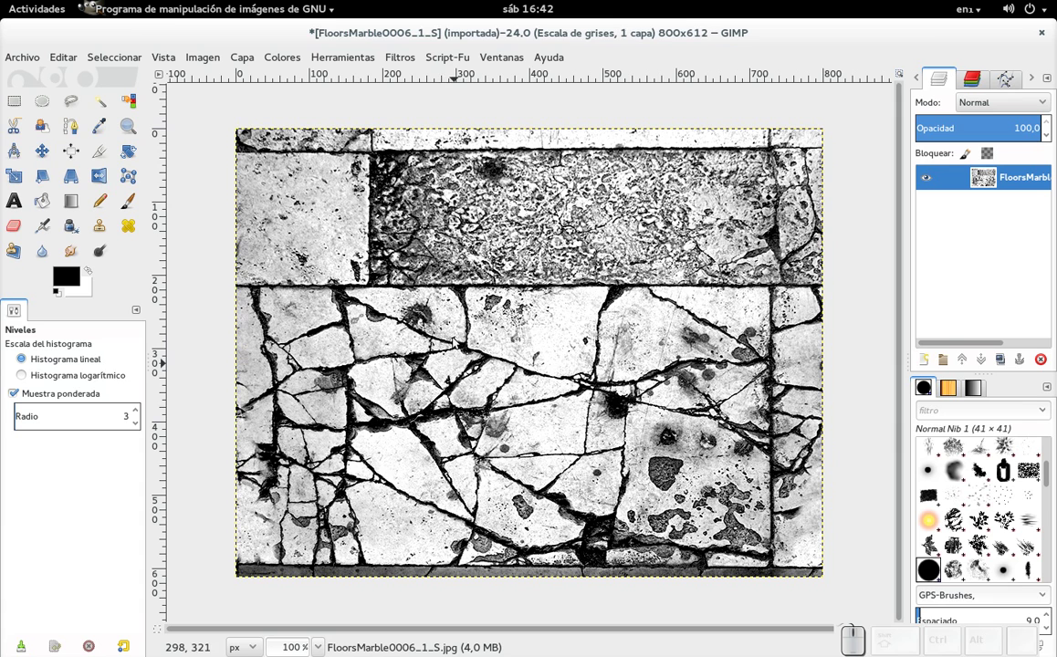
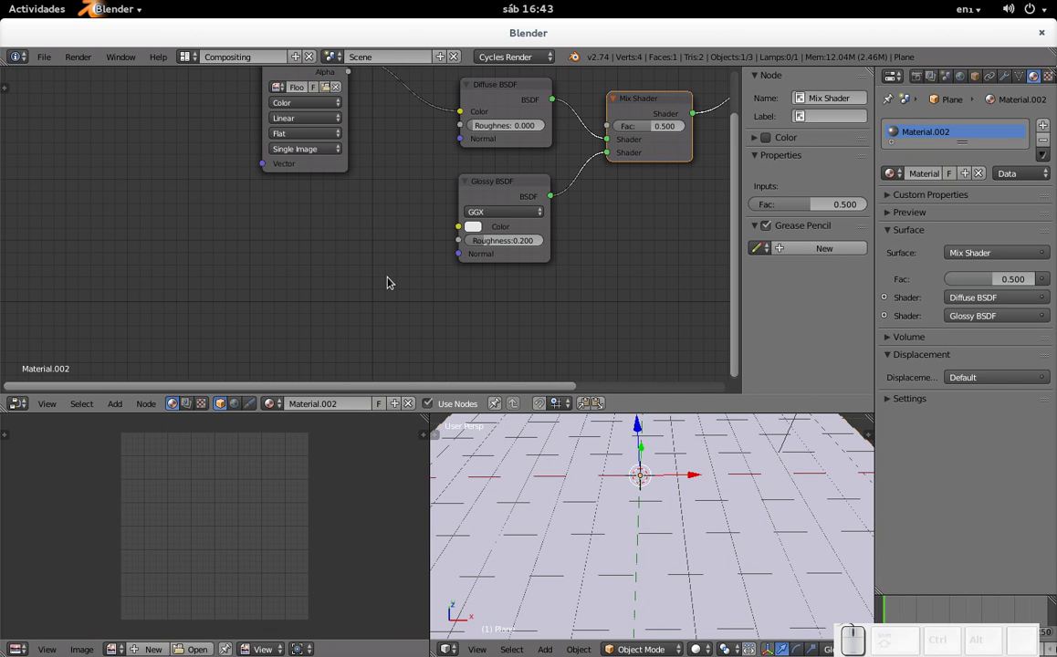
Add a second Image Texture node and a Bump node, then browse to the Textures folder for its image.
{"action": "key", "text": "shift+a"}
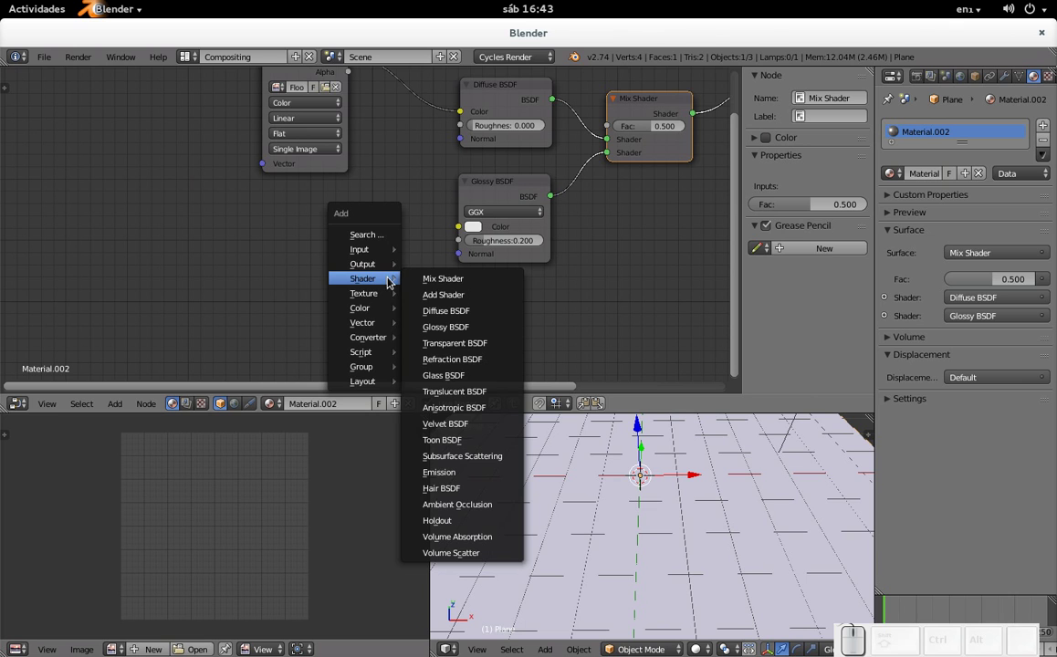
{"action": "left_click", "coordinate": [442, 294]}
{"action": "left_click", "coordinate": [186, 209]}
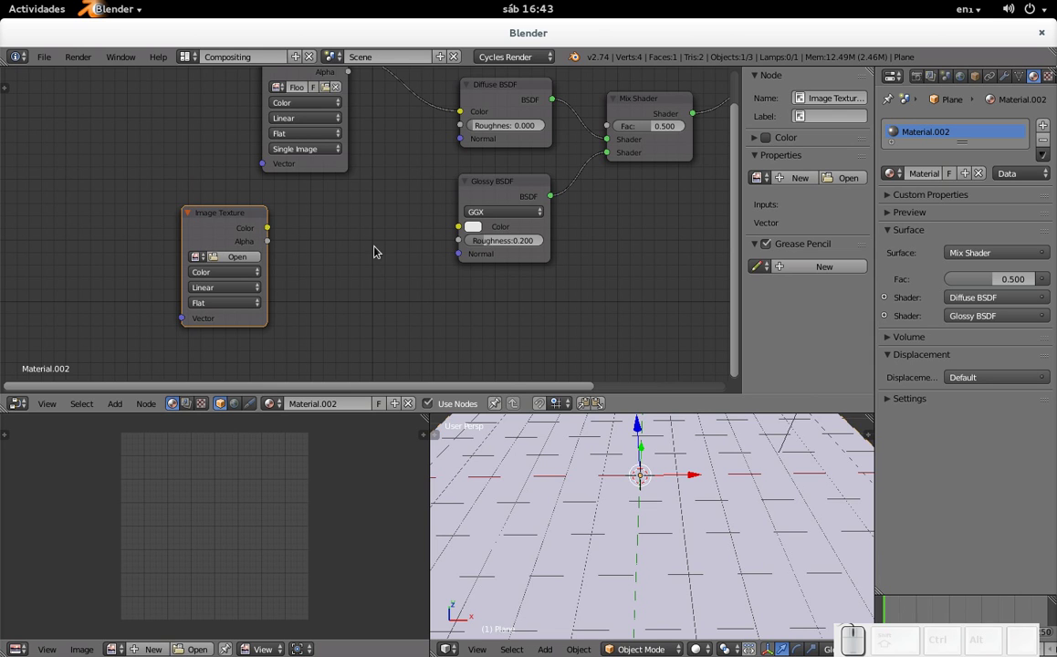
{"action": "key", "text": "shift+a"}
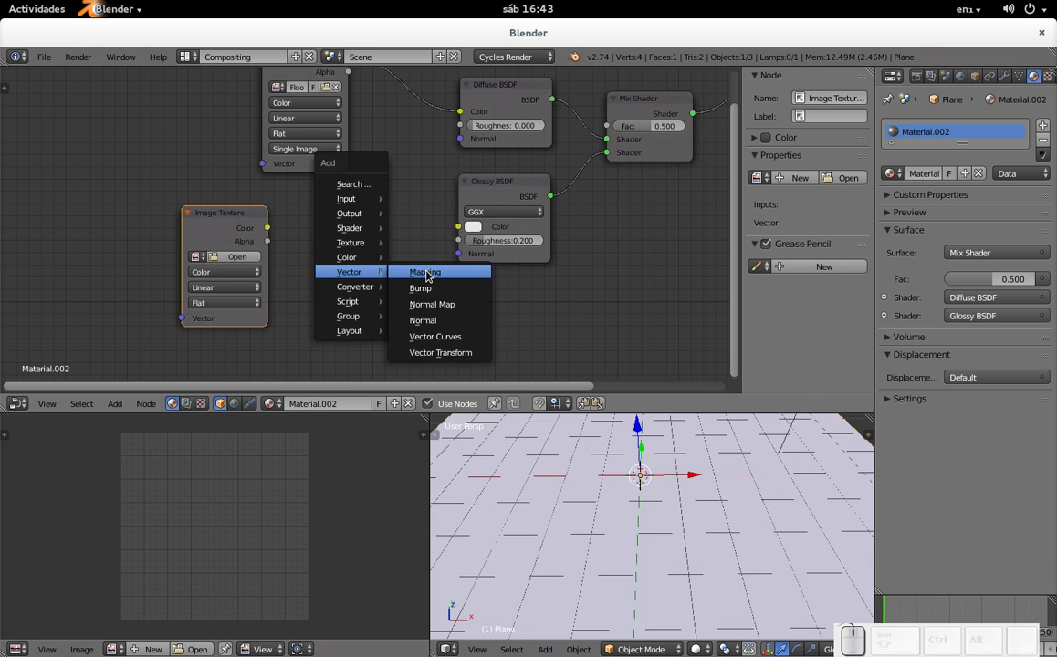
{"action": "left_click", "coordinate": [434, 294]}
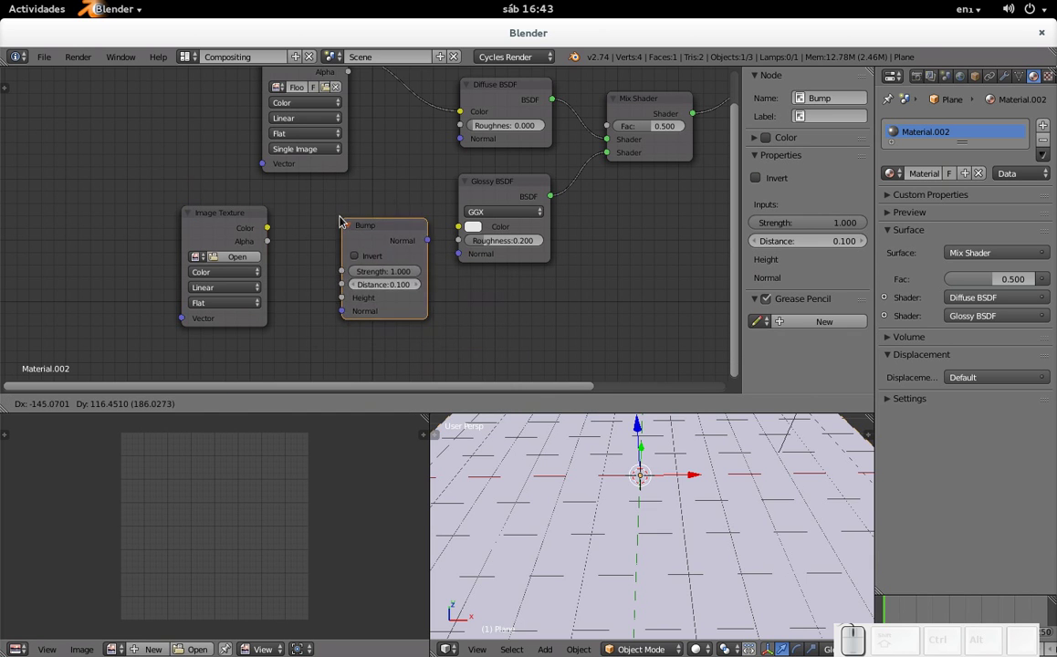
{"action": "left_click", "coordinate": [342, 206]}
{"action": "left_click", "coordinate": [239, 261]}
{"action": "left_click", "coordinate": [57, 278]}
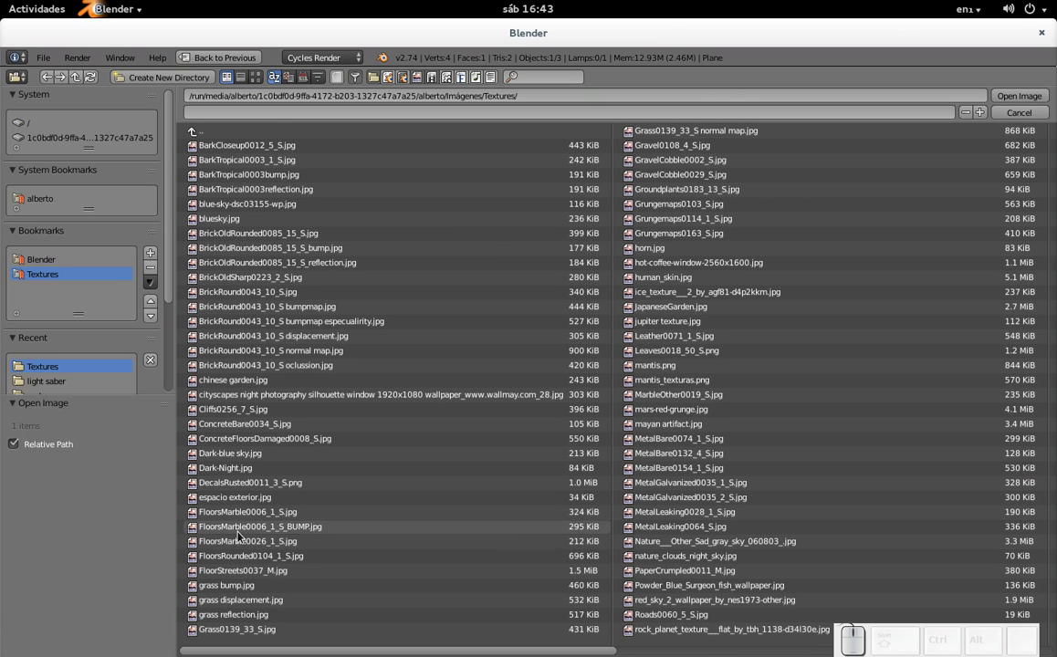
Load FloorsMarble0006_1_S_BUMP.jpg as Non-Color Data and feed its colour into the Bump height.
{"action": "left_click", "coordinate": [247, 533]}
{"action": "left_click", "coordinate": [1031, 103]}
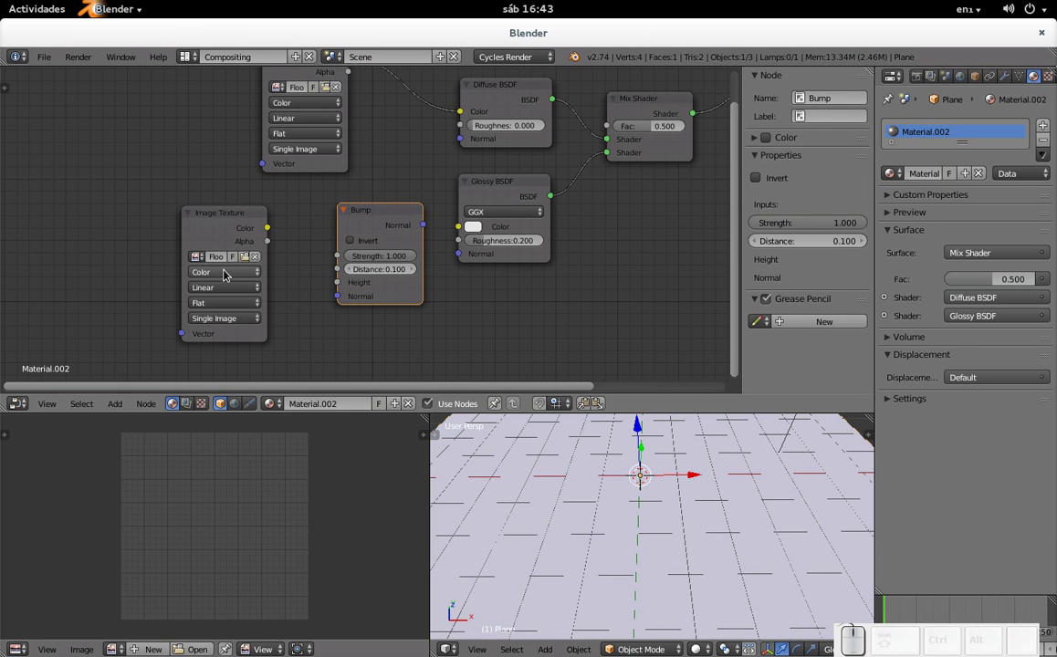
{"action": "left_click", "coordinate": [228, 274]}
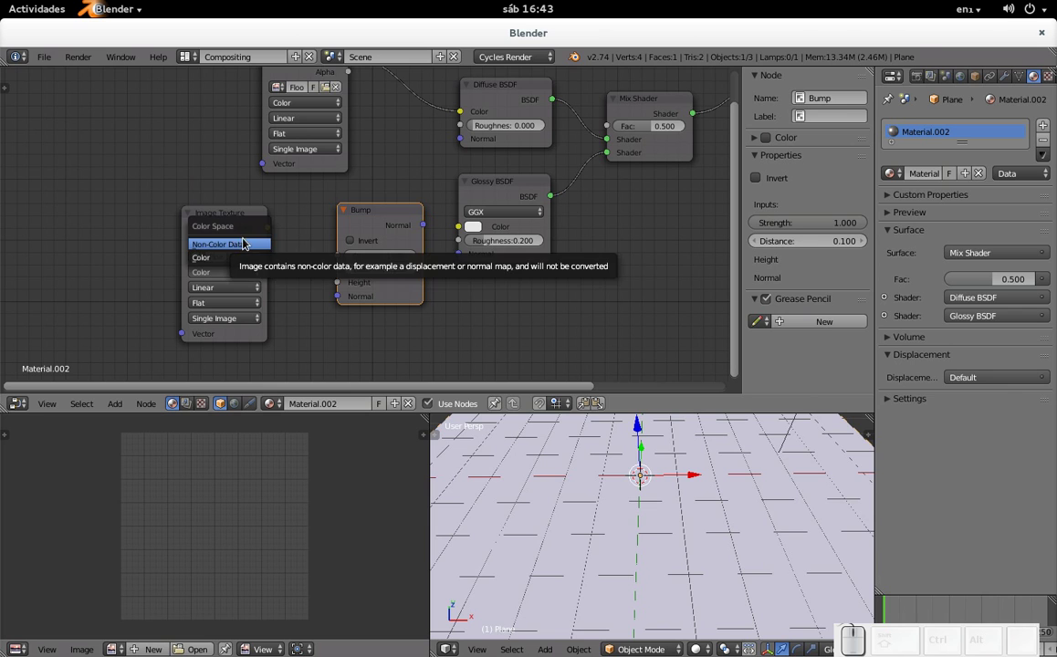
{"action": "left_click", "coordinate": [248, 249]}
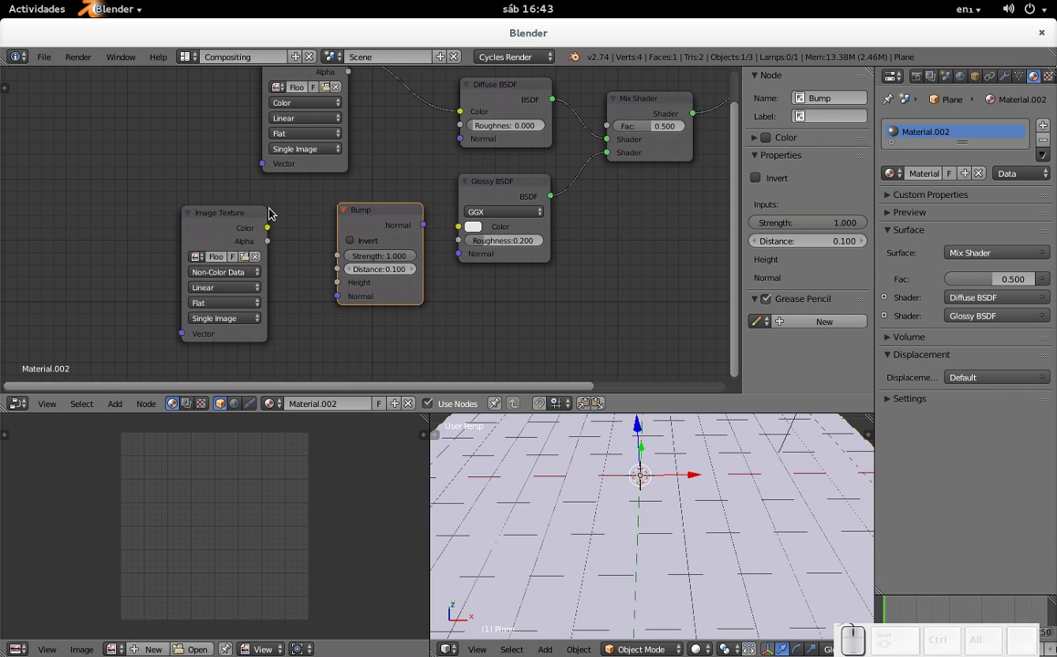
{"action": "left_click_drag", "start_coordinate": [271, 234], "coordinate": [326, 380]}
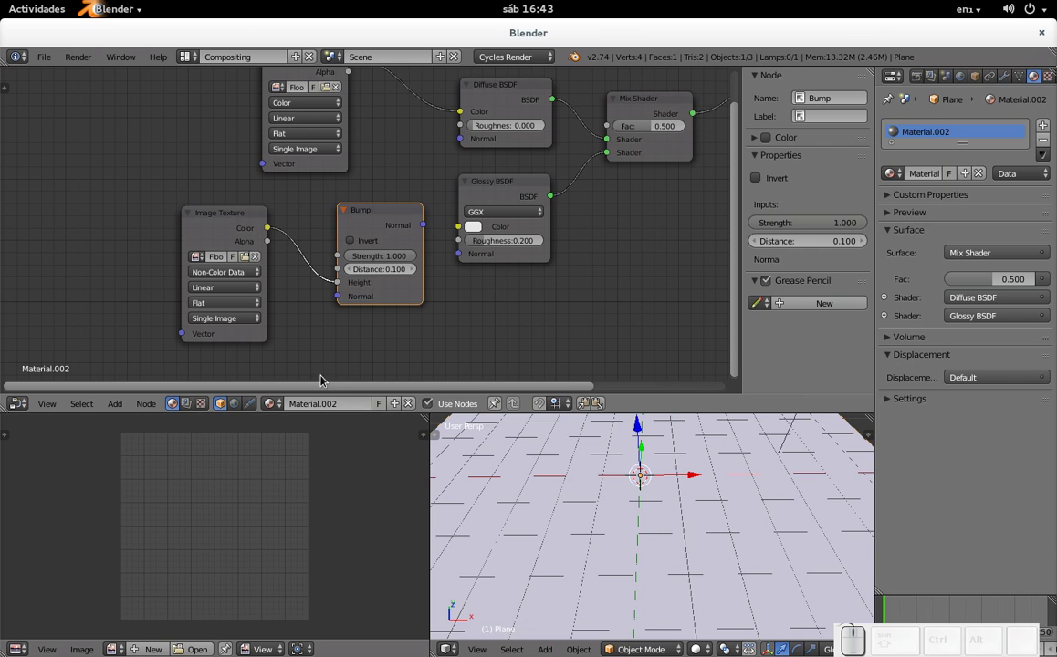
Route the Bump node's normal into both the Diffuse and Glossy BSDF normal inputs.
{"action": "left_click_drag", "start_coordinate": [382, 208], "coordinate": [258, 221]}
{"action": "left_click_drag", "start_coordinate": [235, 220], "coordinate": [213, 244]}
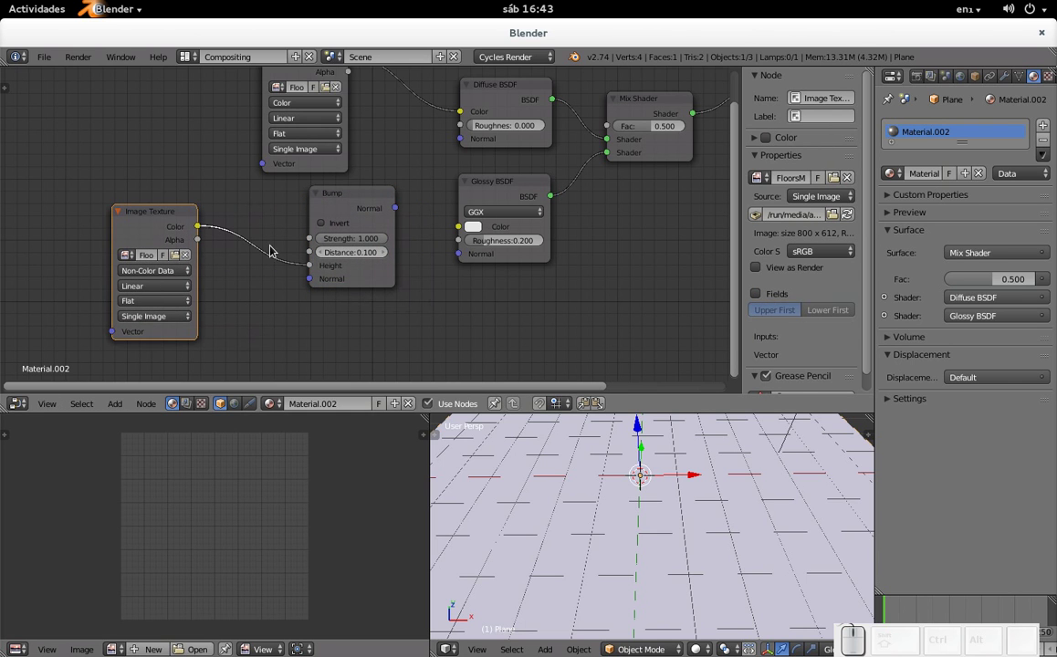
{"action": "left_click_drag", "start_coordinate": [352, 201], "coordinate": [390, 236]}
{"action": "left_click_drag", "start_coordinate": [357, 224], "coordinate": [375, 209]}
{"action": "left_click_drag", "start_coordinate": [353, 220], "coordinate": [331, 436]}
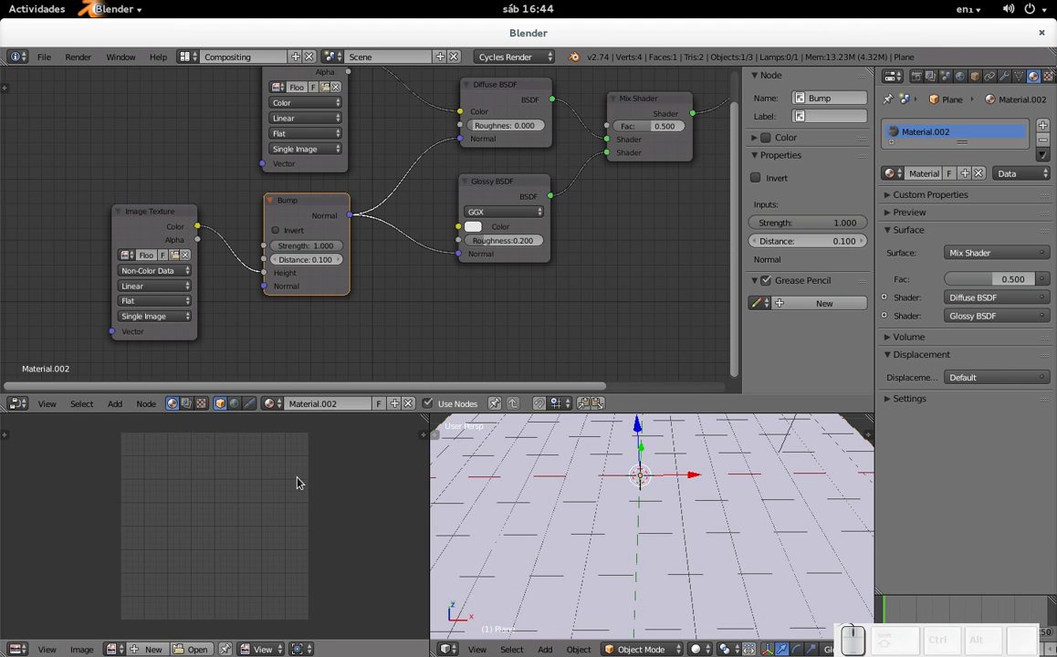
Render a Cycles preview of the cracked marble floor and inspect it.
{"action": "key", "text": "F12"}
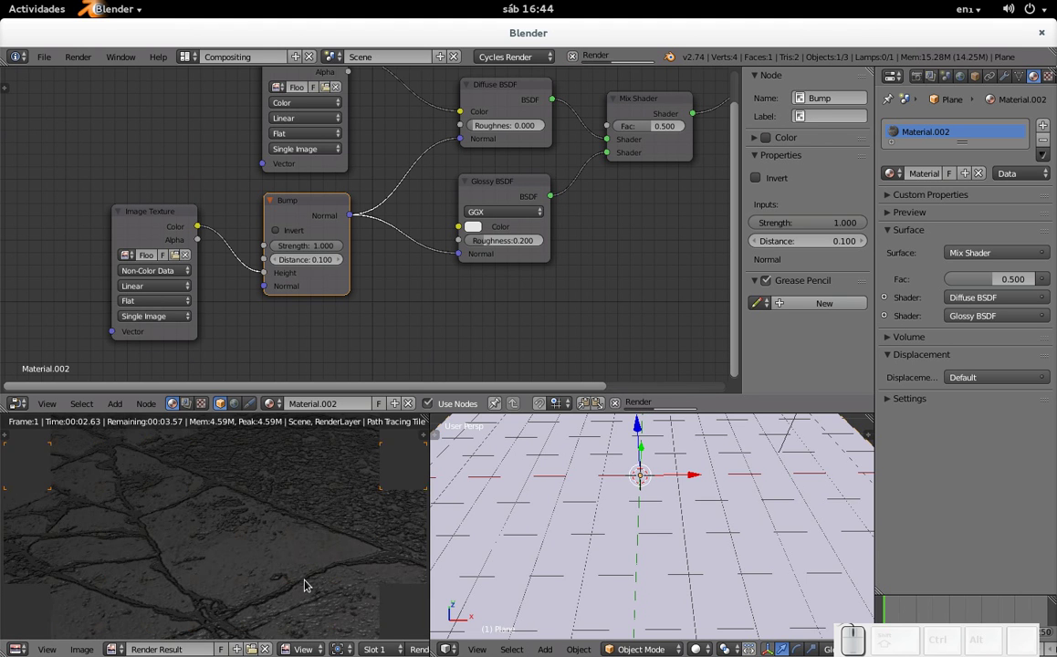
{"action": "scroll", "scroll_direction": "down", "scroll_amount": 3}
{"action": "left_click", "coordinate": [271, 549]}
{"action": "scroll", "scroll_direction": "up", "scroll_amount": 3}
{"action": "scroll", "scroll_direction": "down", "scroll_amount": 3}
{"action": "scroll", "scroll_direction": "up", "scroll_amount": 3}
{"action": "scroll", "scroll_direction": "down", "scroll_amount": 3}
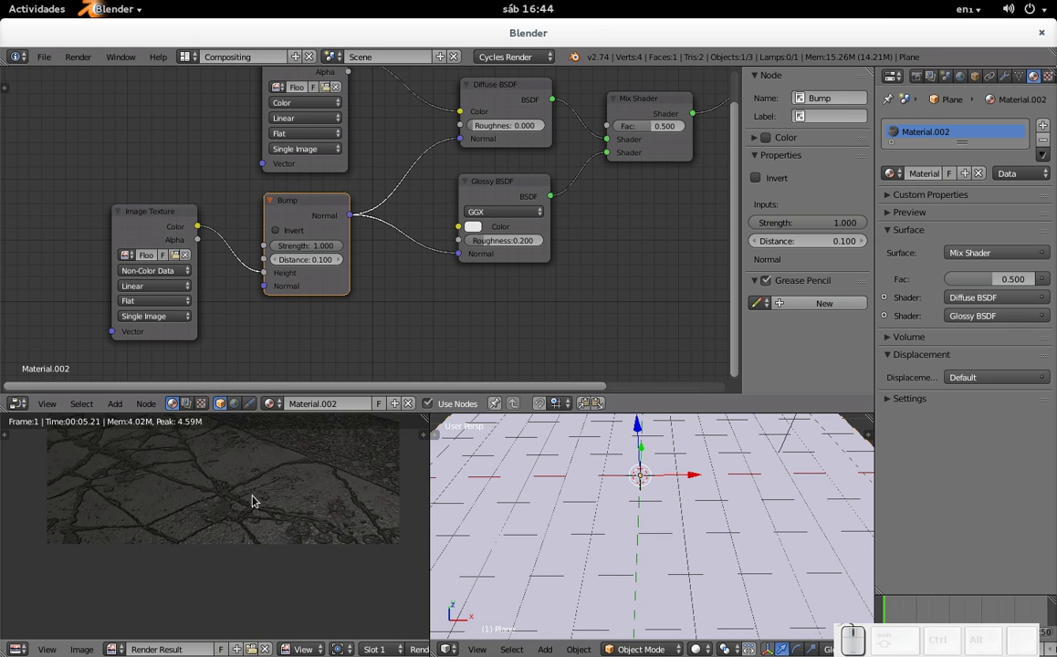
Lower the lamp along Z toward the floor in the Default layout and check it through the camera.
{"action": "right_click", "coordinate": [797, 426]}
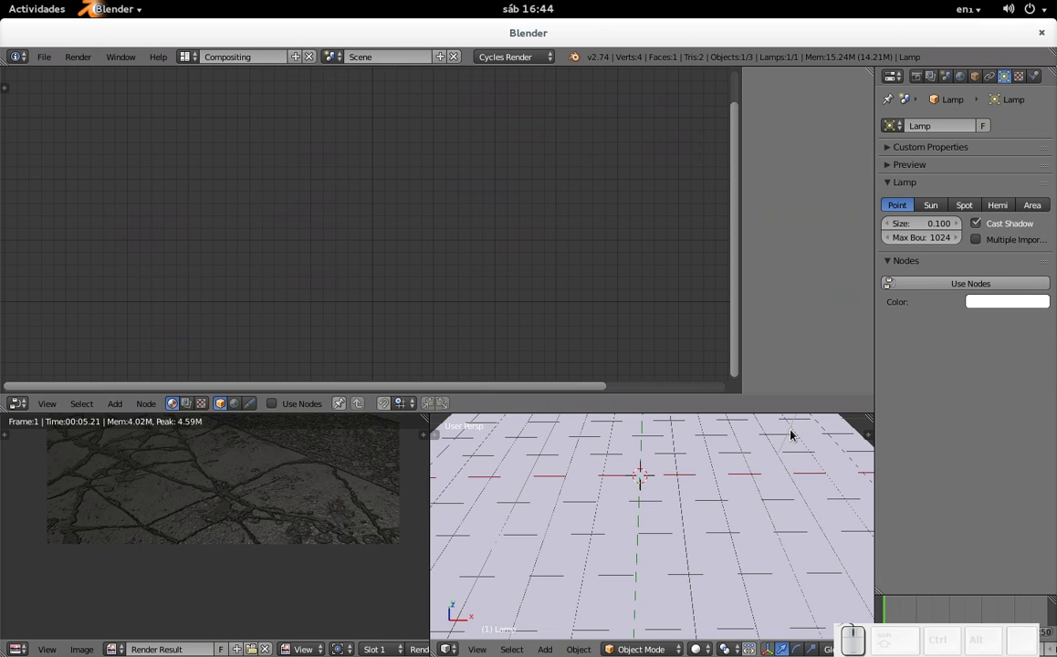
{"action": "key", "text": "g"}
{"action": "key", "text": "z"}
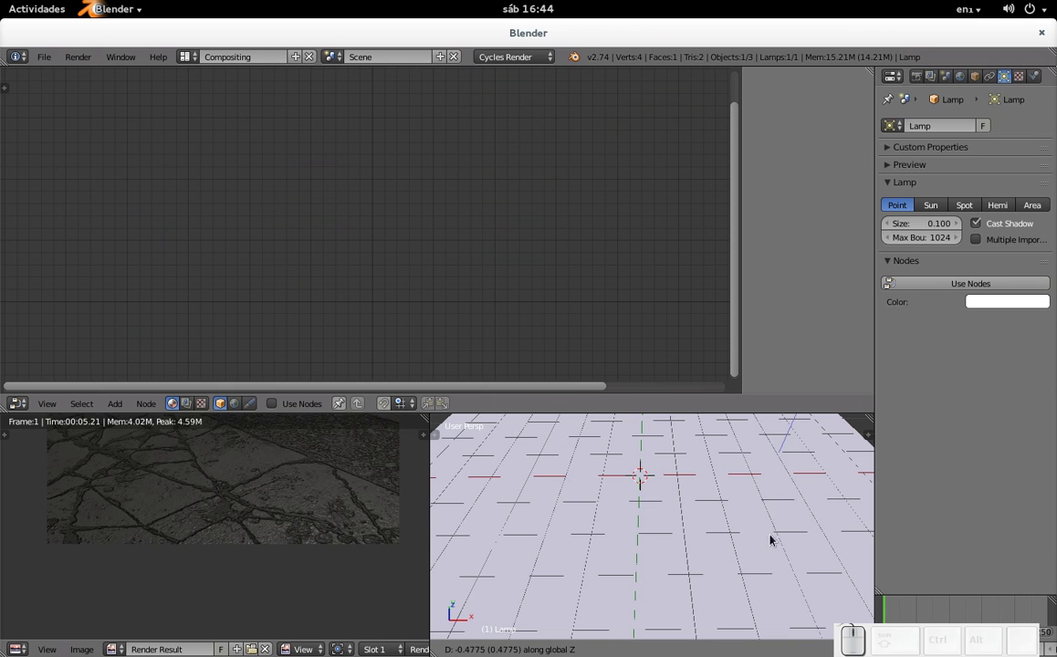
{"action": "key", "text": "Escape"}
{"action": "key", "text": "ctrl+Right"}
{"action": "scroll", "scroll_direction": "down", "scroll_amount": 3}
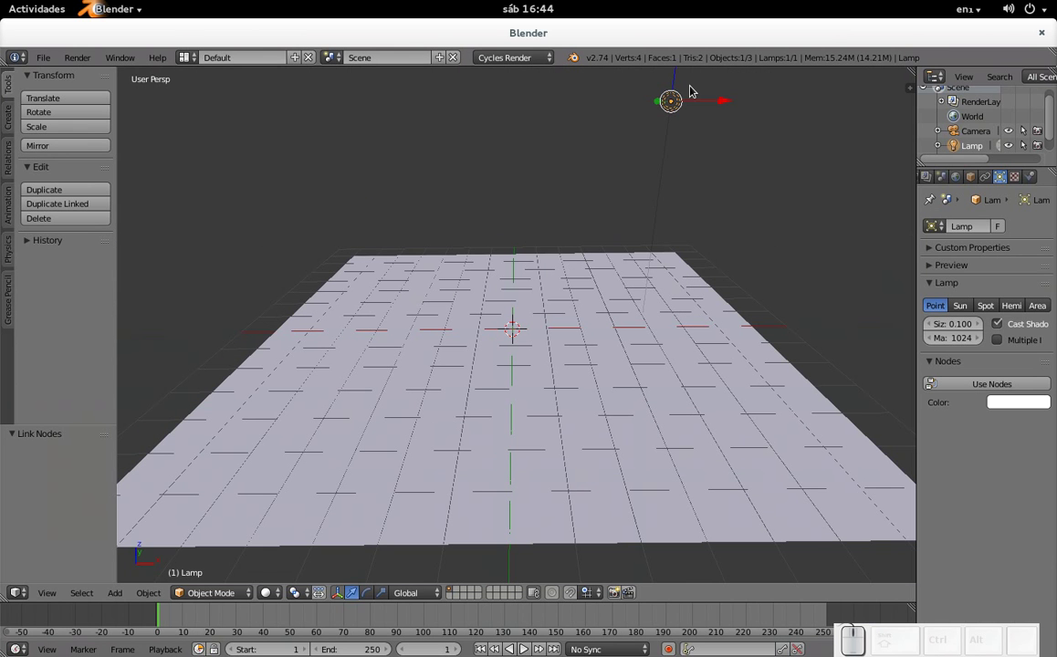
{"action": "left_click_drag", "start_coordinate": [681, 81], "coordinate": [651, 264]}
{"action": "key", "text": "KP_0"}
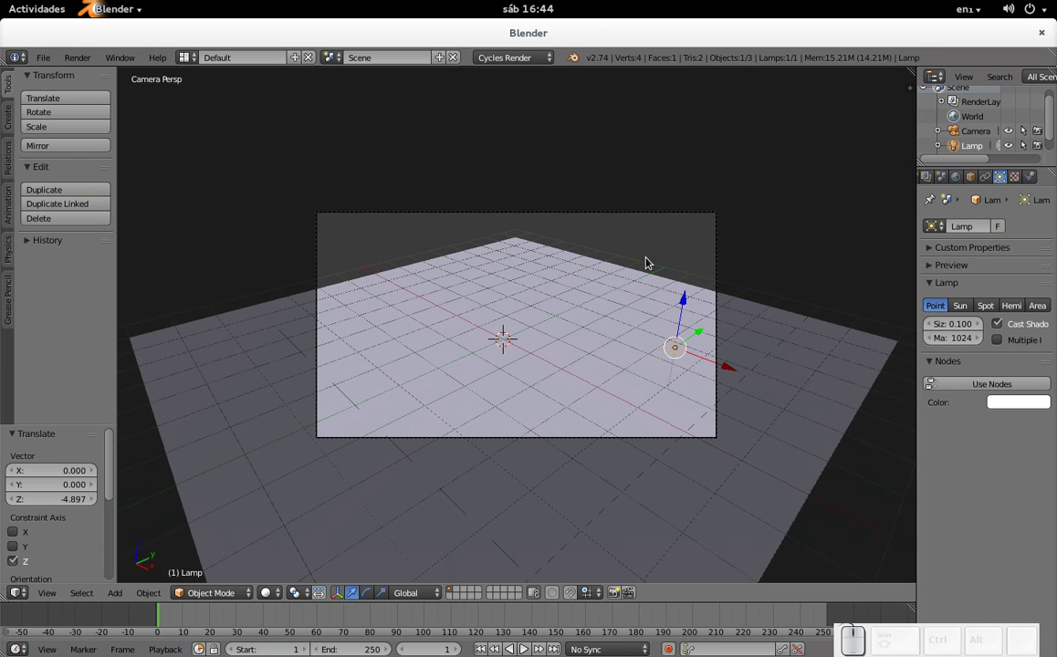
{"action": "key", "text": "KP_0"}
Back in Compositing, re-render the marble floor and select the plane to show its material nodes.
{"action": "key", "text": "ctrl+Left"}
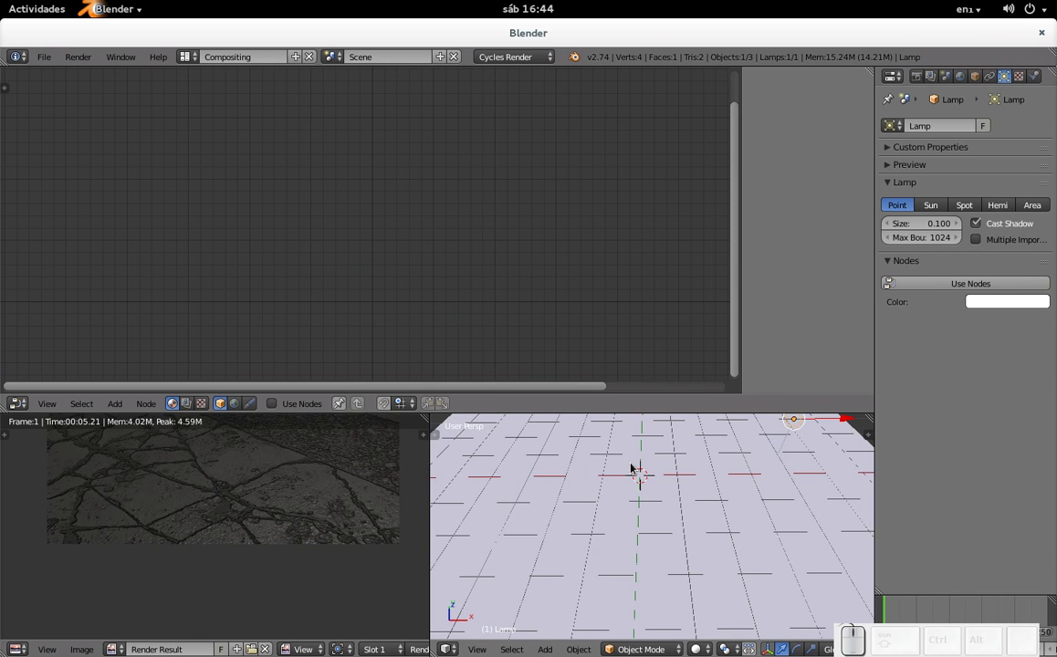
{"action": "scroll", "scroll_direction": "down", "scroll_amount": 3}
{"action": "scroll", "scroll_direction": "up", "scroll_amount": 3}
{"action": "key", "text": "KP_0"}
{"action": "left_click_drag", "start_coordinate": [317, 504], "coordinate": [315, 540]}
{"action": "key", "text": "F12"}
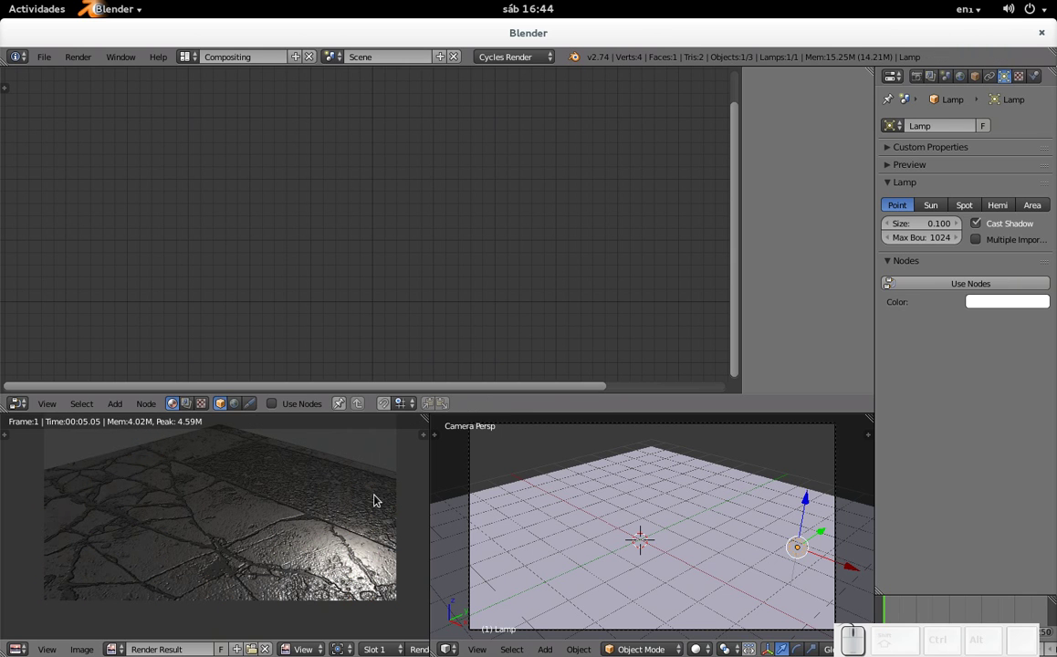
{"action": "right_click", "coordinate": [532, 549]}
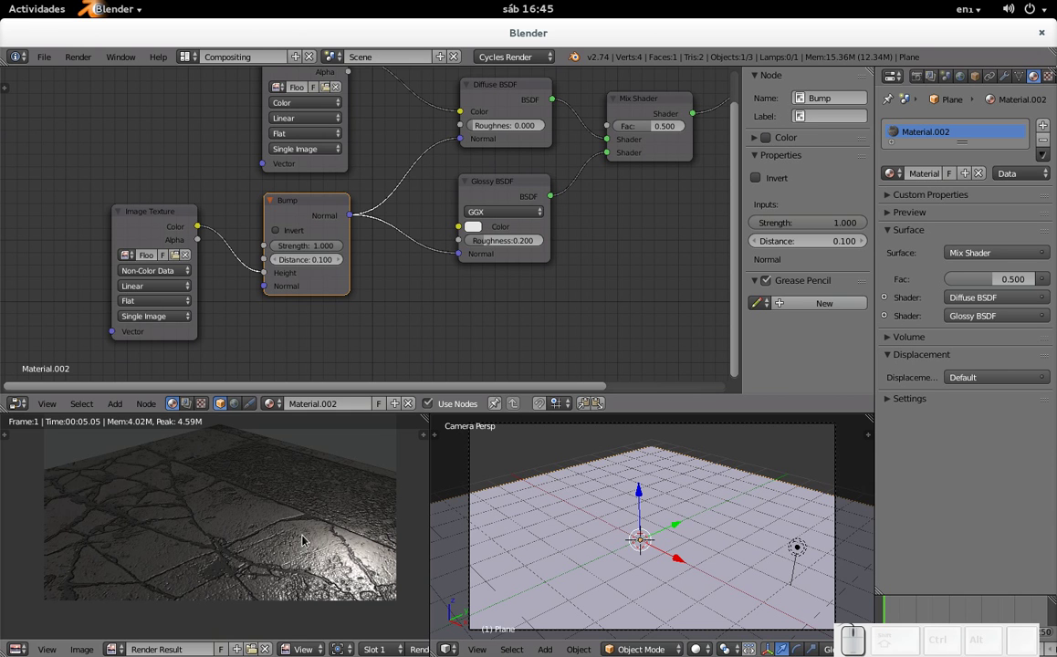
In GIMP Levels, pull the black and white input points inward so the marble cracks turn solid black.
{"action": "left_click_drag", "start_coordinate": [429, 173], "coordinate": [422, 242]}
{"action": "left_click_drag", "start_coordinate": [459, 213], "coordinate": [315, 196]}
{"action": "left_click_drag", "start_coordinate": [259, 178], "coordinate": [456, 233]}
{"action": "key", "text": "alt+Tab"}
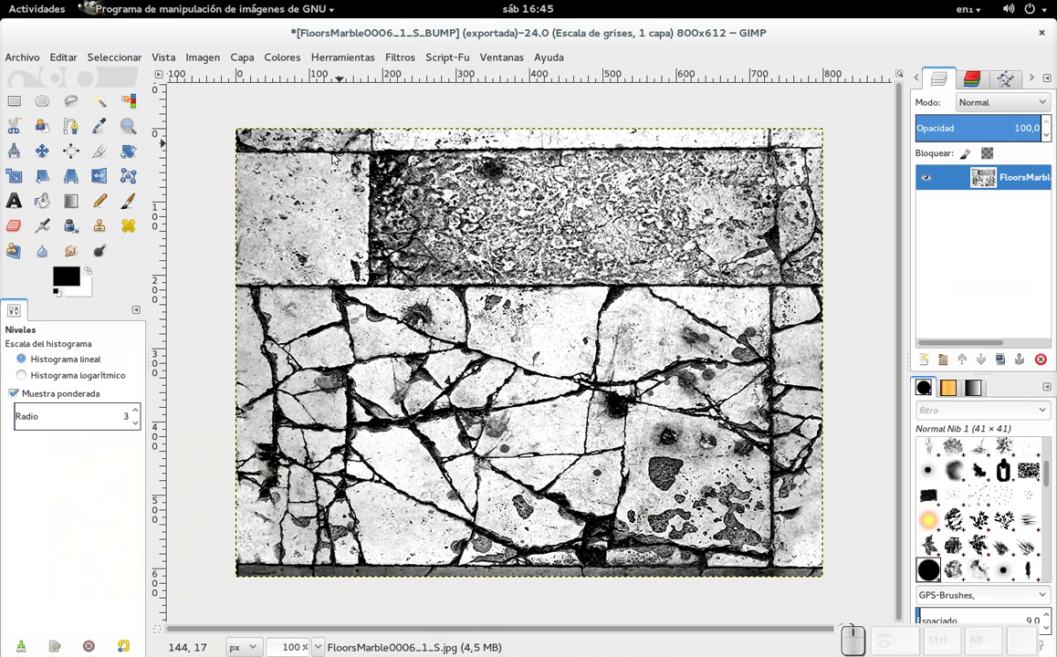
{"action": "left_click_drag", "start_coordinate": [292, 63], "coordinate": [308, 190]}
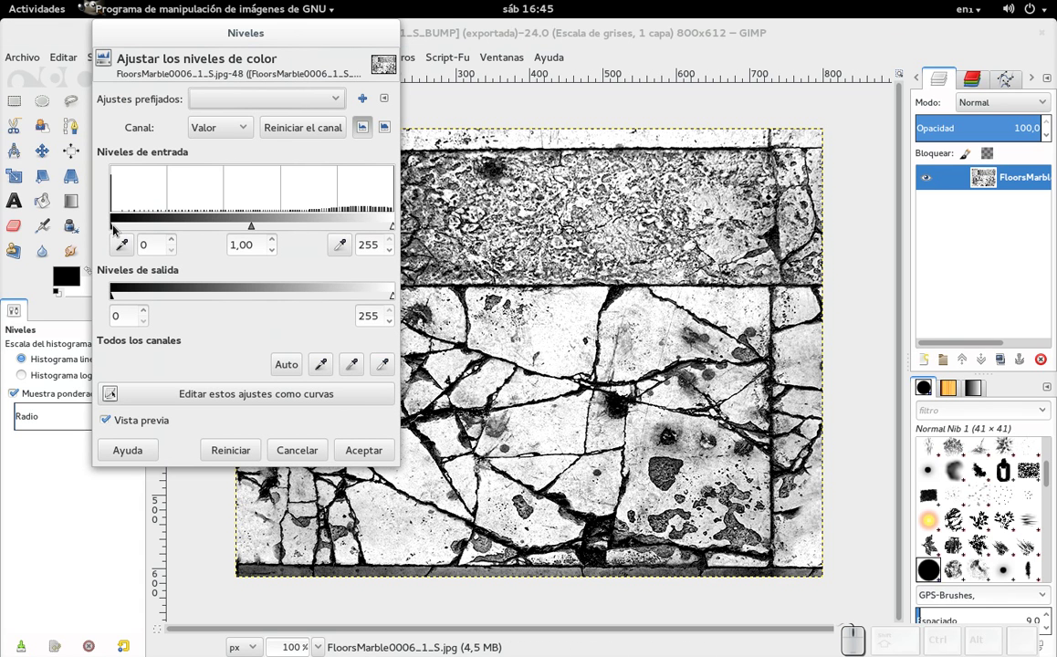
{"action": "left_click_drag", "start_coordinate": [114, 227], "coordinate": [360, 226]}
{"action": "left_click_drag", "start_coordinate": [394, 227], "coordinate": [306, 229]}
{"action": "left_click_drag", "start_coordinate": [305, 229], "coordinate": [337, 409]}
{"action": "left_click", "coordinate": [361, 452]}
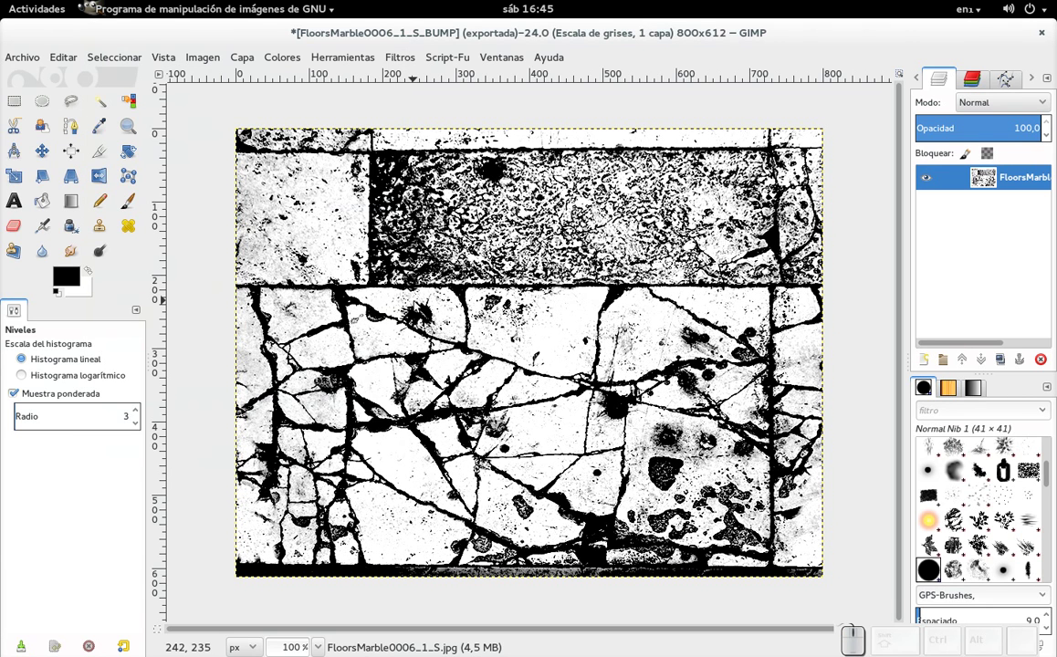
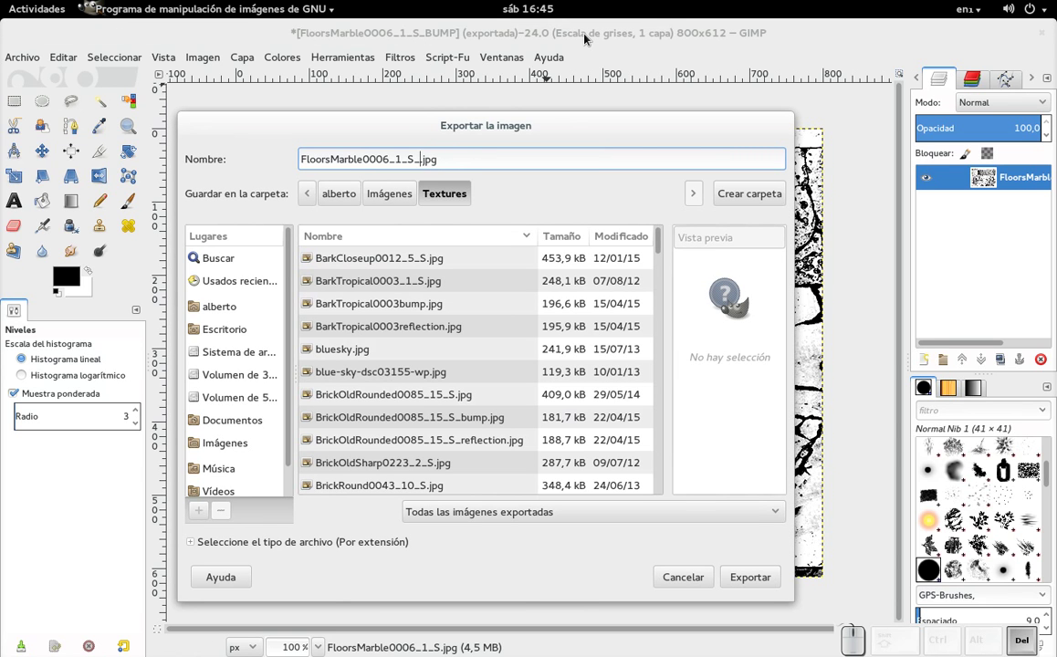
Export the crack map as FloorsMarble0006_1_S_REF.jpg and start adding a node back in Blender.
{"action": "key", "text": "r"}
{"action": "key", "text": "f"}
{"action": "key", "text": "Caps_Lock"}
{"action": "key", "text": "Return"}
{"action": "key", "text": "Return"}
{"action": "key", "text": "alt+Tab"}
{"action": "key", "text": "shift+a"}
Add a third Image Texture node and load the new FloorsMarble REF map from the Textures folder.
{"action": "left_click", "coordinate": [438, 150]}
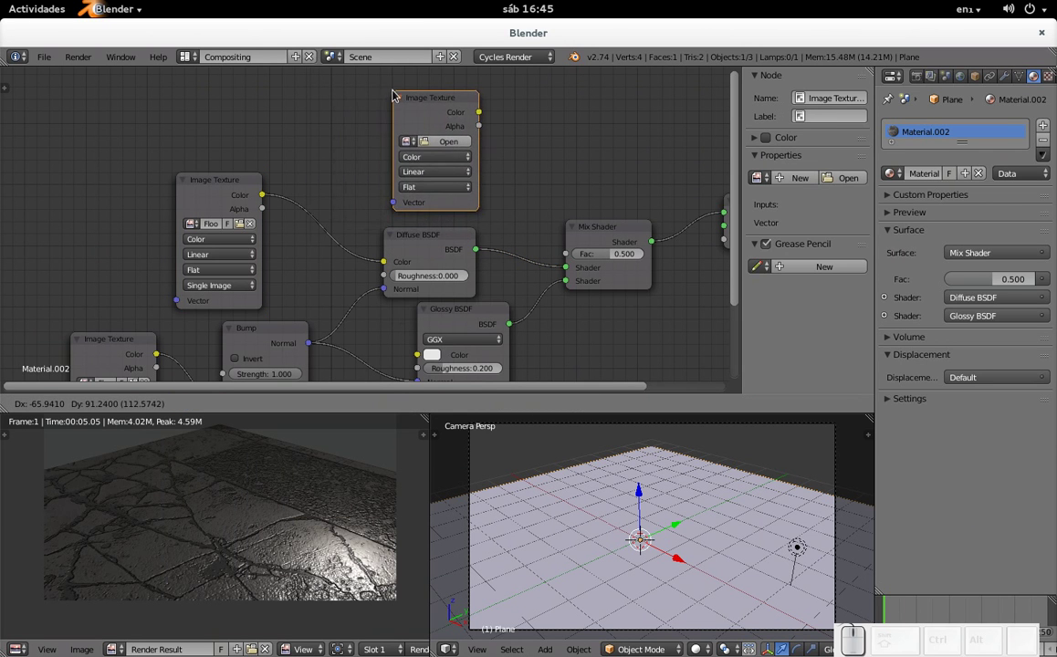
{"action": "left_click", "coordinate": [380, 93]}
{"action": "left_click", "coordinate": [429, 142]}
{"action": "left_click", "coordinate": [40, 278]}
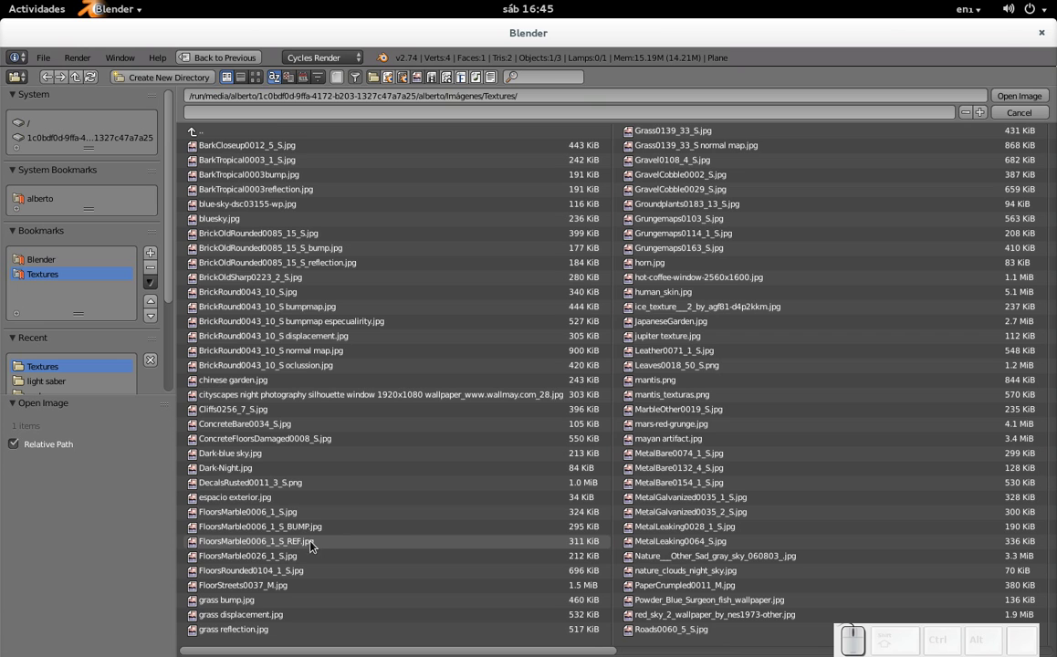
{"action": "left_click", "coordinate": [308, 546]}
{"action": "left_click", "coordinate": [1008, 103]}
Set the map to Non-Color Data, wire its Color into the Mix Shader Fac, and re-render.
{"action": "left_click_drag", "start_coordinate": [429, 100], "coordinate": [439, 142]}
{"action": "left_click", "coordinate": [439, 150]}
{"action": "left_click", "coordinate": [452, 110]}
{"action": "left_click_drag", "start_coordinate": [492, 96], "coordinate": [566, 258]}
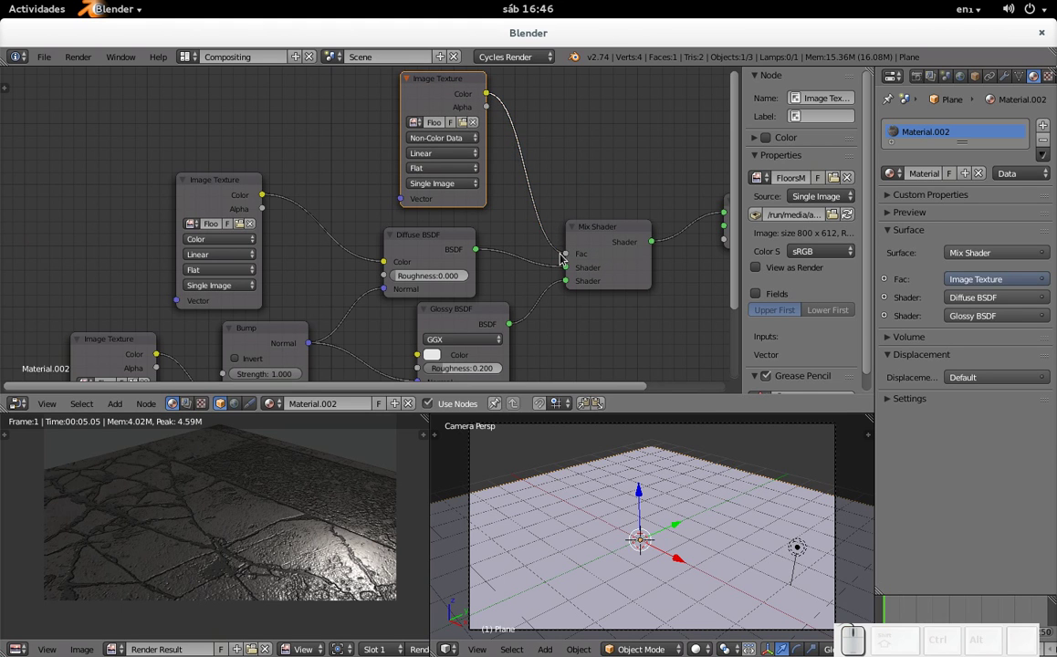
{"action": "key", "text": "F12"}
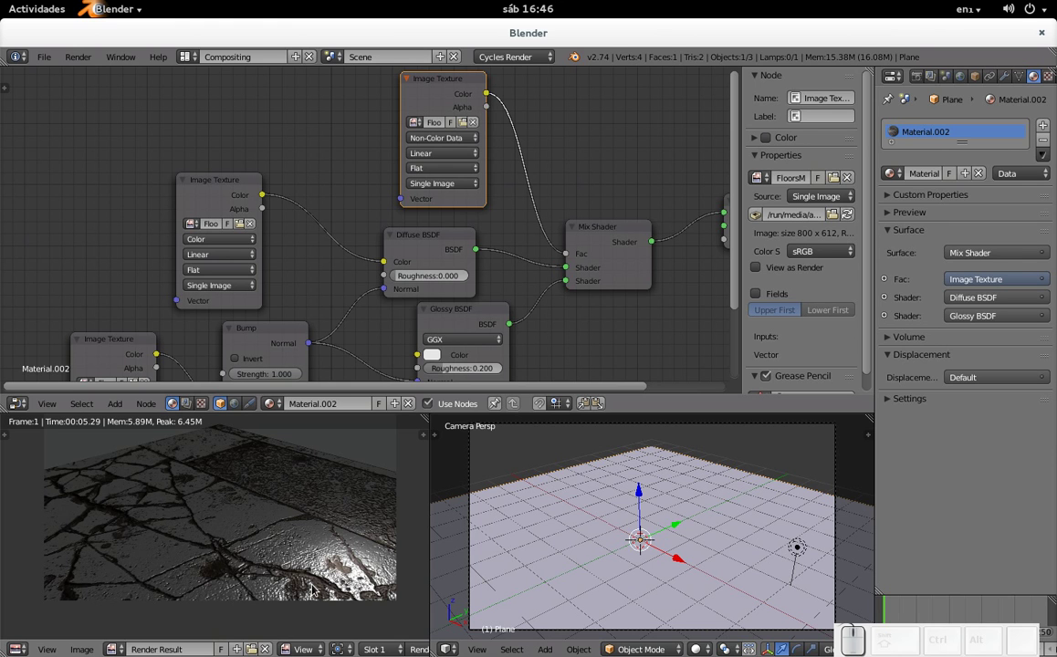
Switch to the Default 3D layout and bring up the Save Blender File browser with Ctrl+S.
{"action": "key", "text": "ctrl+Right"}
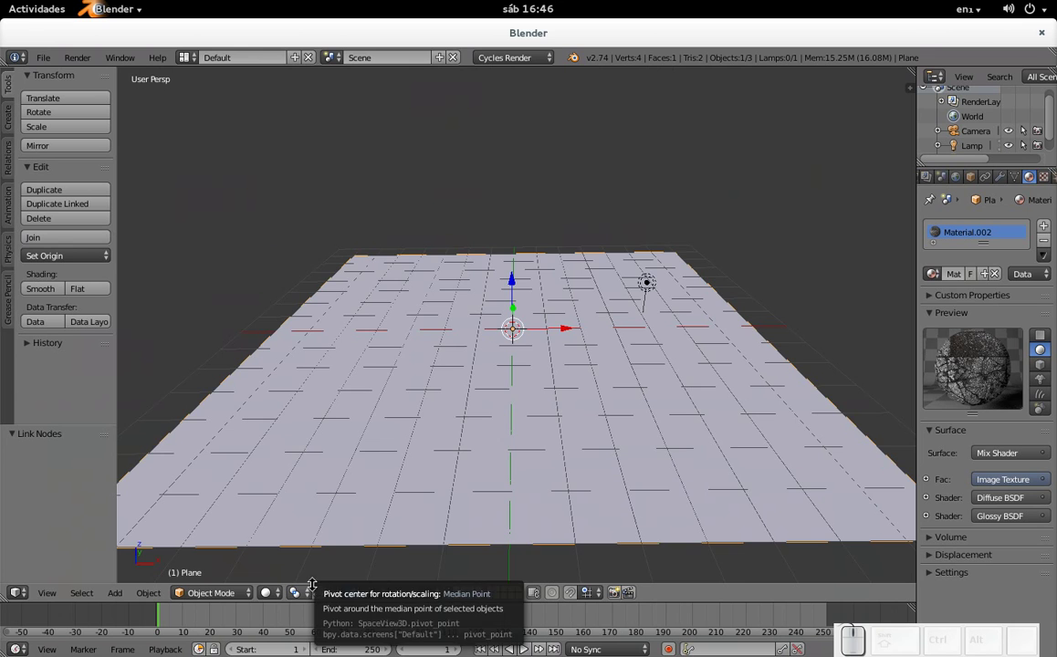
{"action": "scroll", "scroll_direction": "up", "scroll_amount": 3}
{"action": "scroll", "scroll_direction": "down", "scroll_amount": 3}
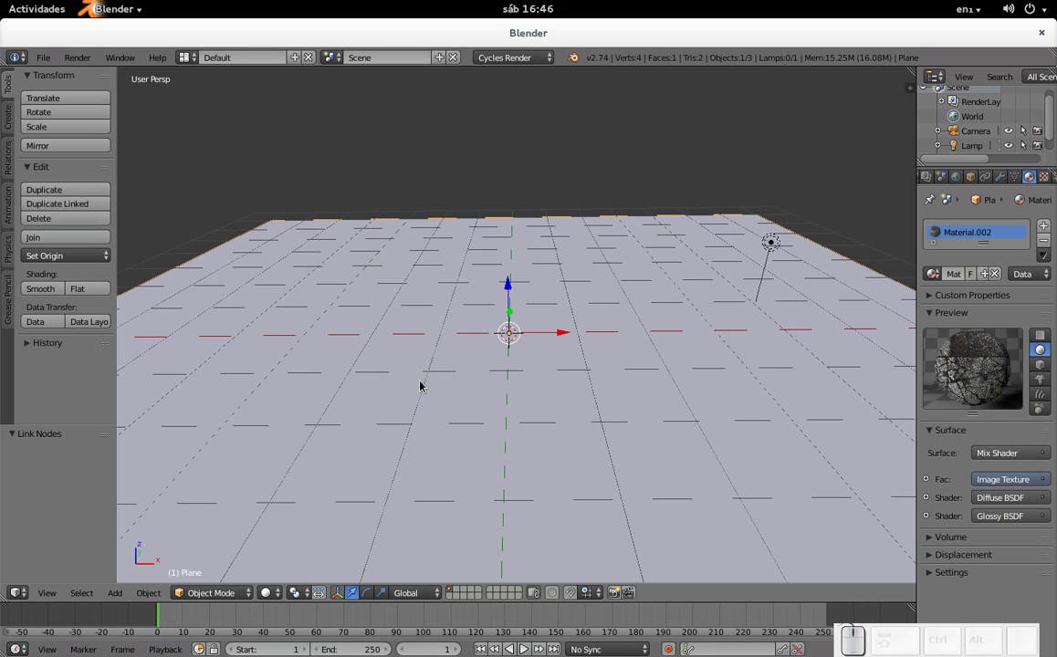
{"action": "key", "text": "ctrl+s"}
Create a new folder named texturas inside the Blender projects folder and enter it.
{"action": "left_click", "coordinate": [244, 141]}
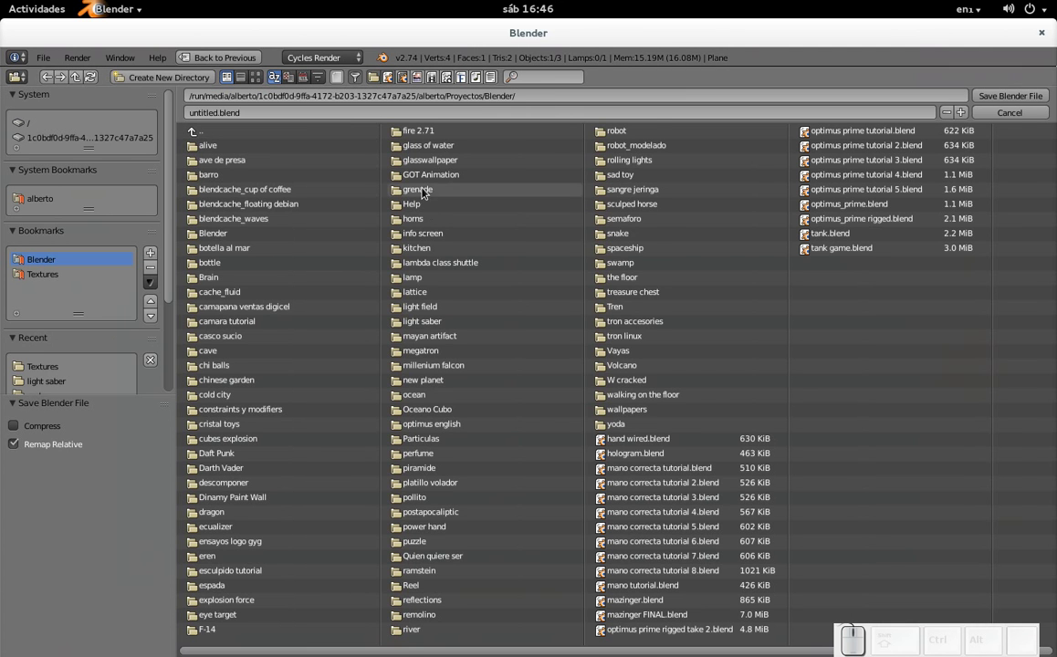
{"action": "key", "text": "i"}
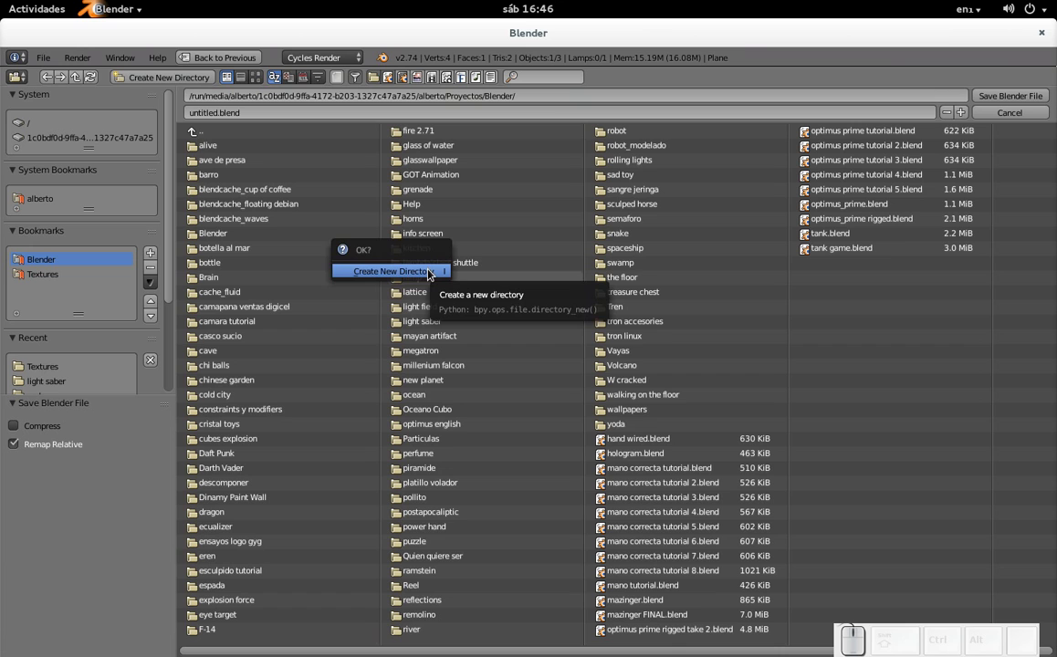
{"action": "left_click", "coordinate": [432, 276]}
{"action": "key", "text": "t"}
{"action": "key", "text": "x"}
{"action": "key", "text": "t"}
{"action": "key", "text": "r"}
{"action": "key", "text": "a"}
{"action": "key", "text": "s"}
{"action": "key", "text": "Return"}
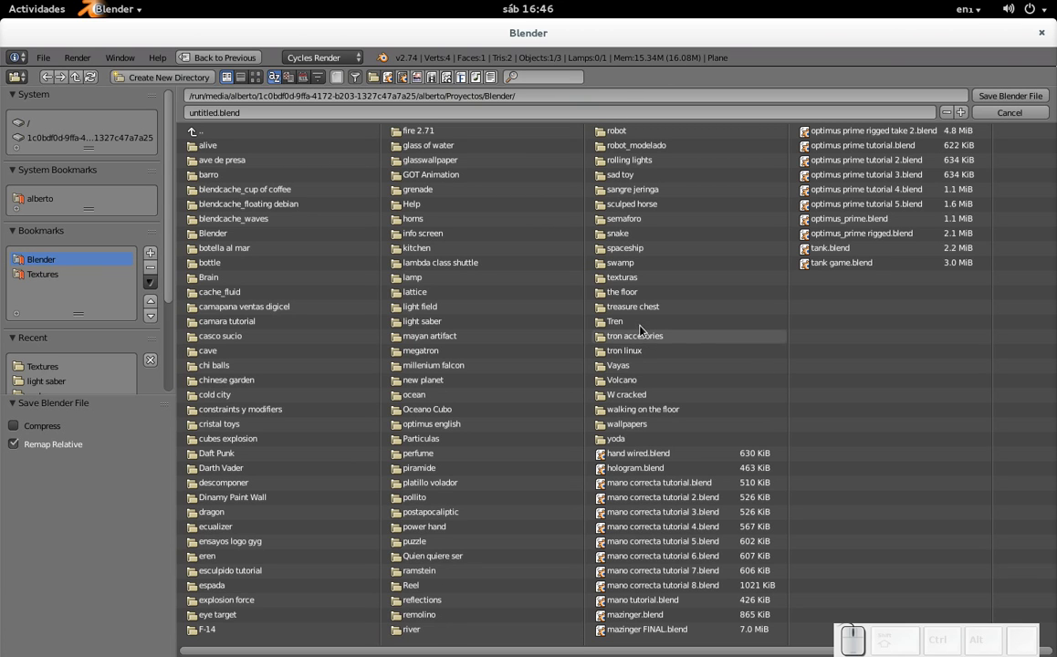
{"action": "left_click", "coordinate": [631, 282]}
Start renaming the scene file to texturas.blend for saving.
{"action": "left_click", "coordinate": [297, 116]}
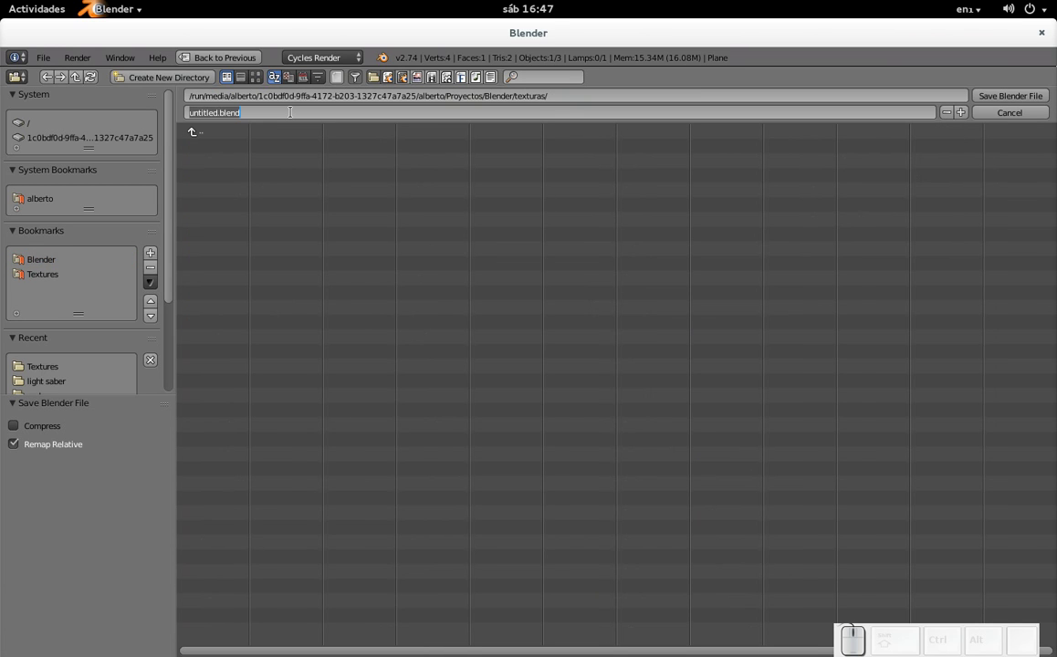
{"action": "key", "text": "t"}
{"action": "key", "text": "x"}
{"action": "key", "text": "t"}
{"action": "key", "text": "BackSpace"}
Finish the texturas.blend file name and confirm saving the scene.
{"action": "key", "text": "t"}
{"action": "key", "text": "u"}
{"action": "key", "text": "a"}
{"action": "key", "text": "s"}
{"action": "key", "text": "Return"}
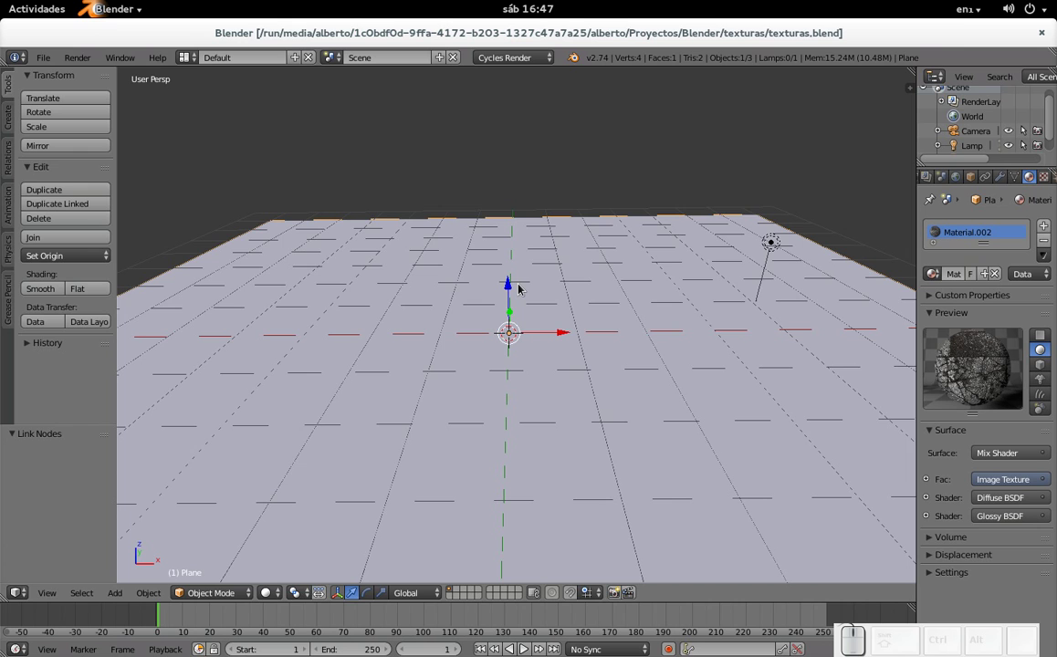
In Edit Mode subdivide the plane, raising Number of Cuts from 50 to 100, then return to Object Mode.
{"action": "key", "text": "Tab"}
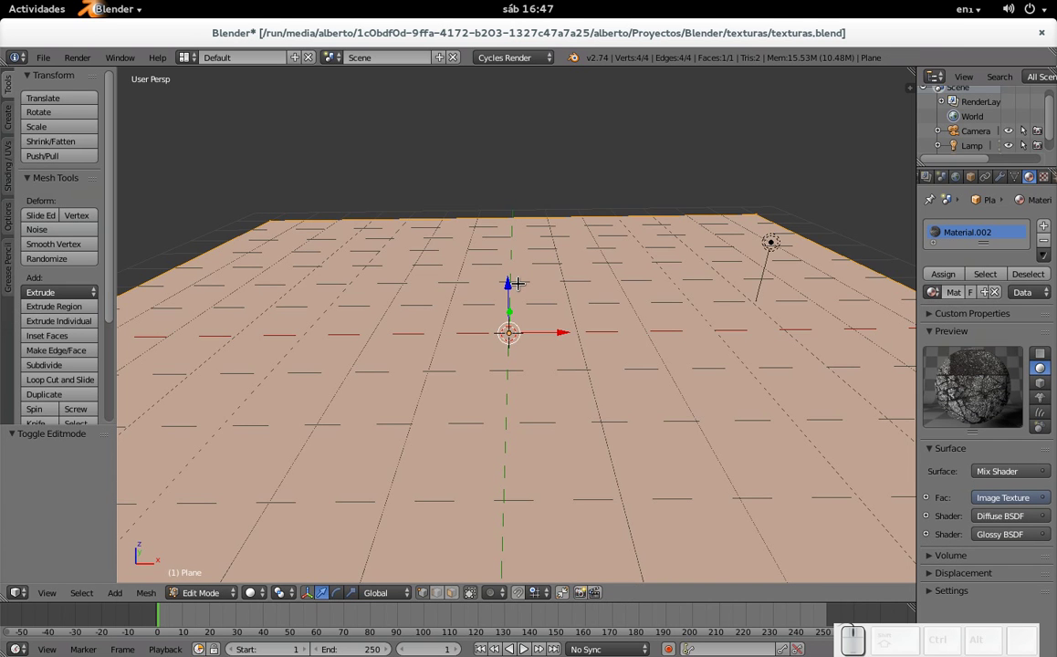
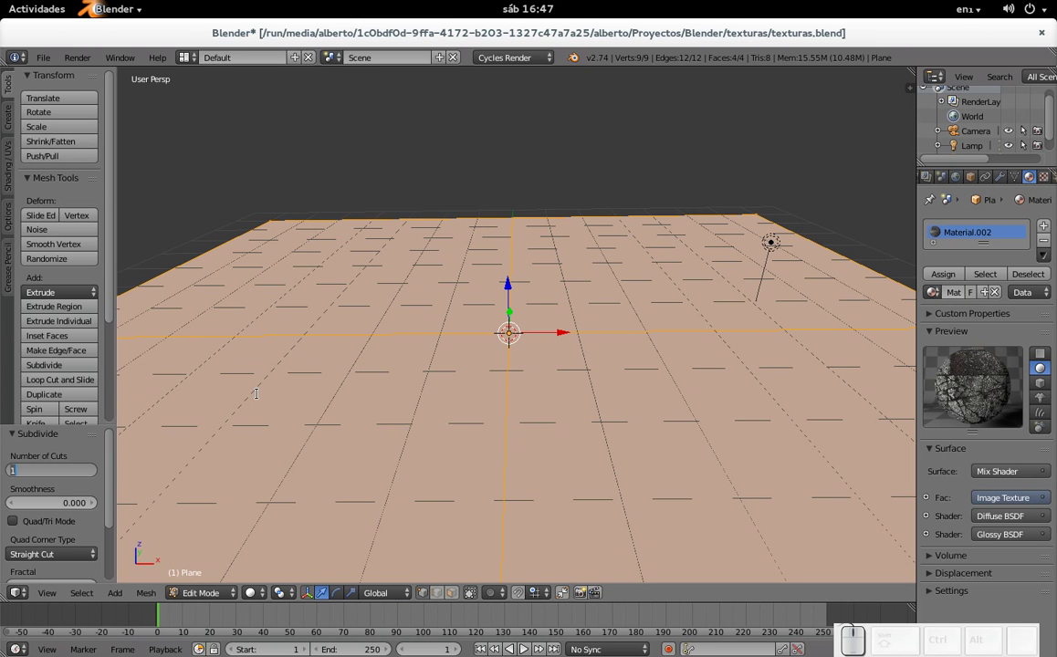
{"action": "key", "text": "KP_5"}
{"action": "key", "text": "KP_0"}
{"action": "key", "text": "KP_Enter"}
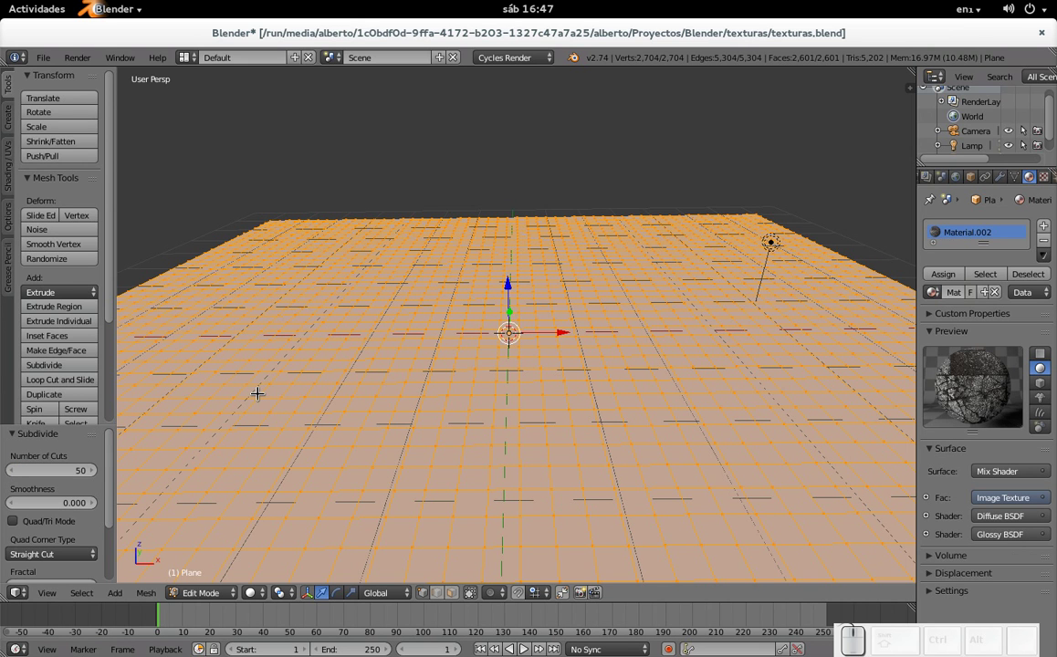
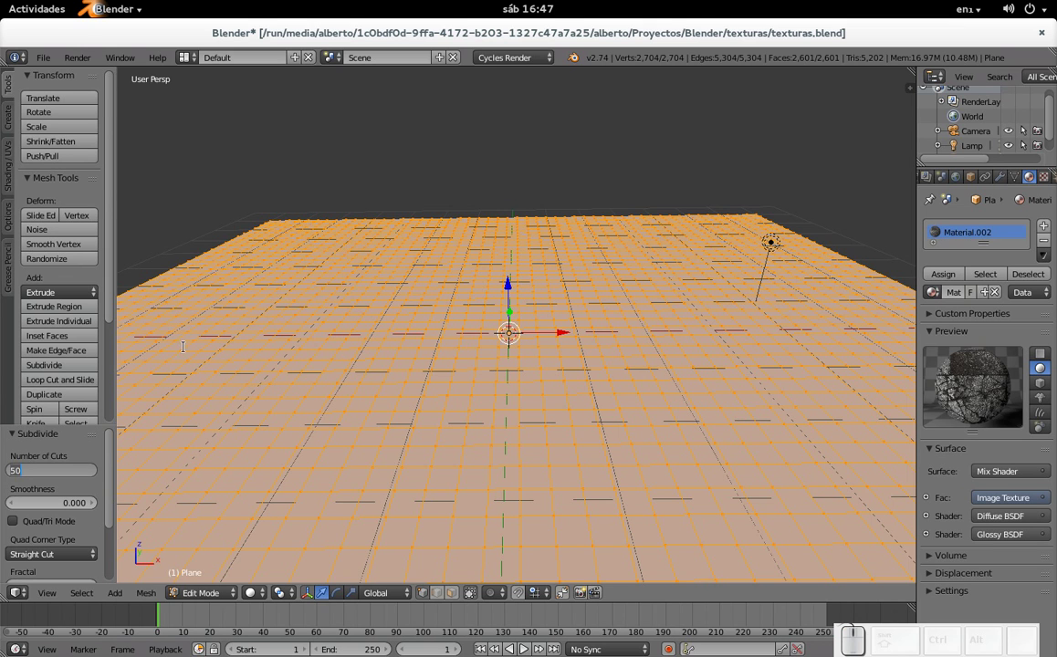
{"action": "key", "text": "KP_4"}
{"action": "key", "text": "KP_0"}
{"action": "key", "text": "Delete"}
{"action": "key", "text": "Return"}
{"action": "key", "text": "Tab"}
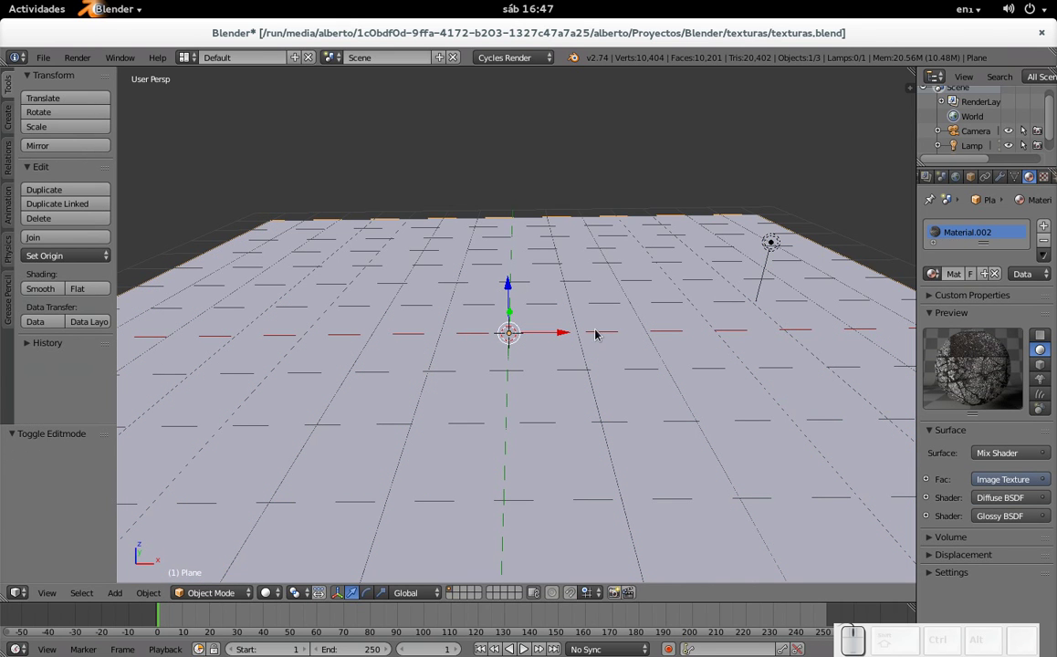
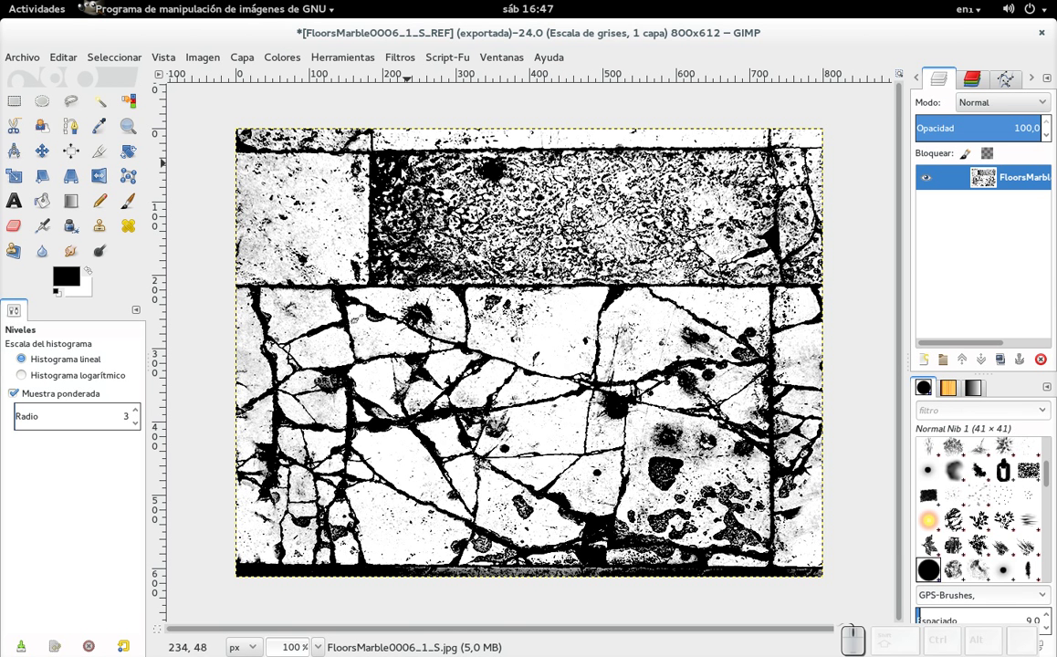
Open Colores > Niveles on the REF crack map and begin moving the black input point.
{"action": "left_click", "coordinate": [289, 67]}
{"action": "left_click", "coordinate": [299, 189]}
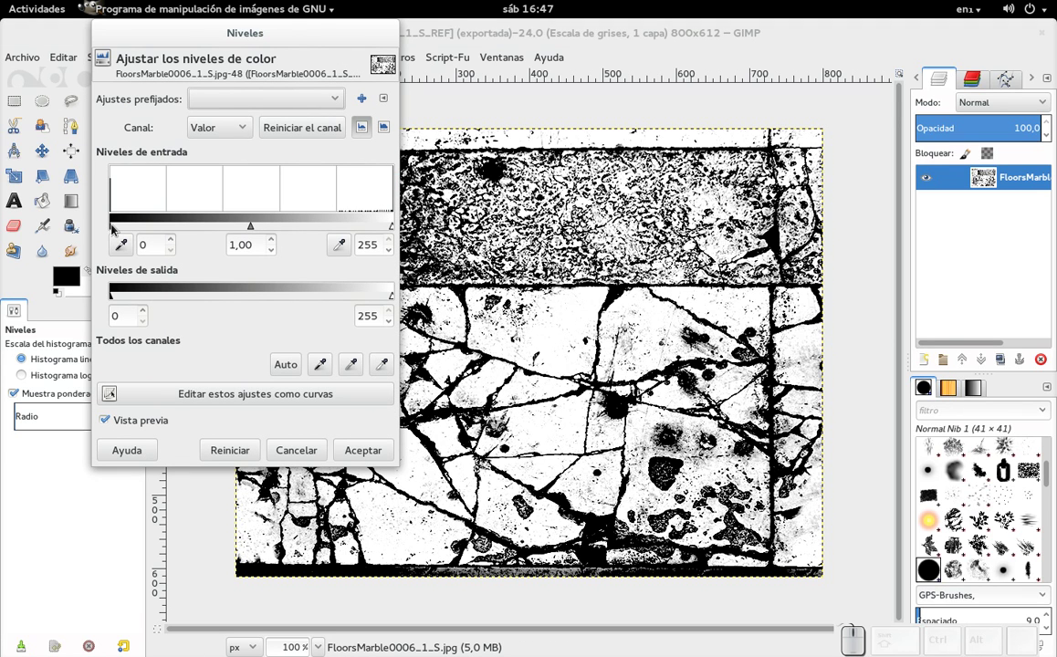
{"action": "left_click", "coordinate": [116, 232]}
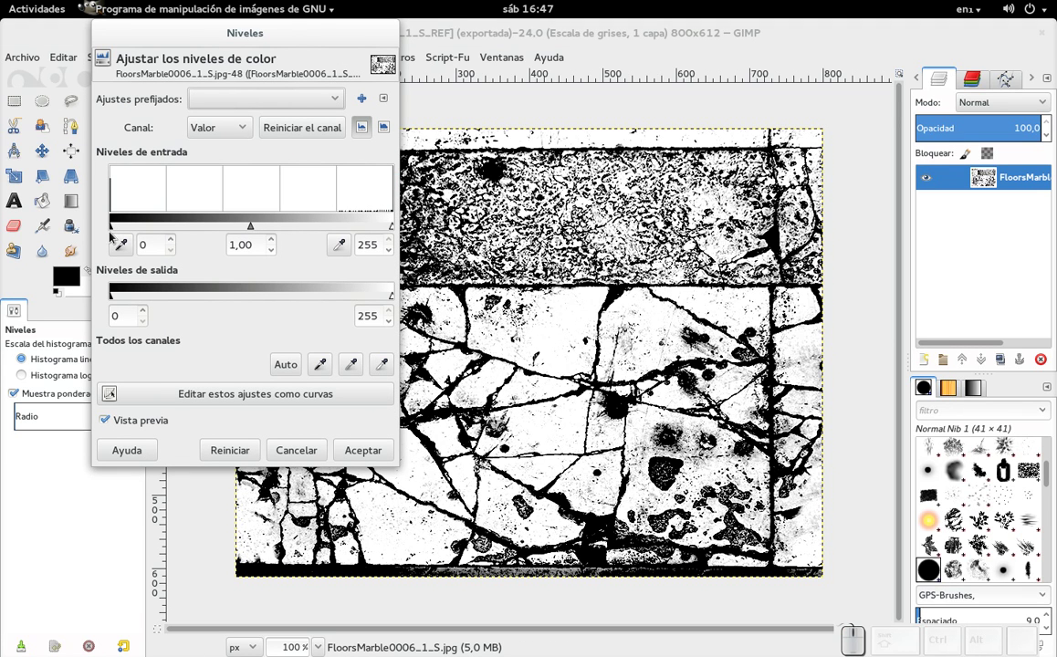
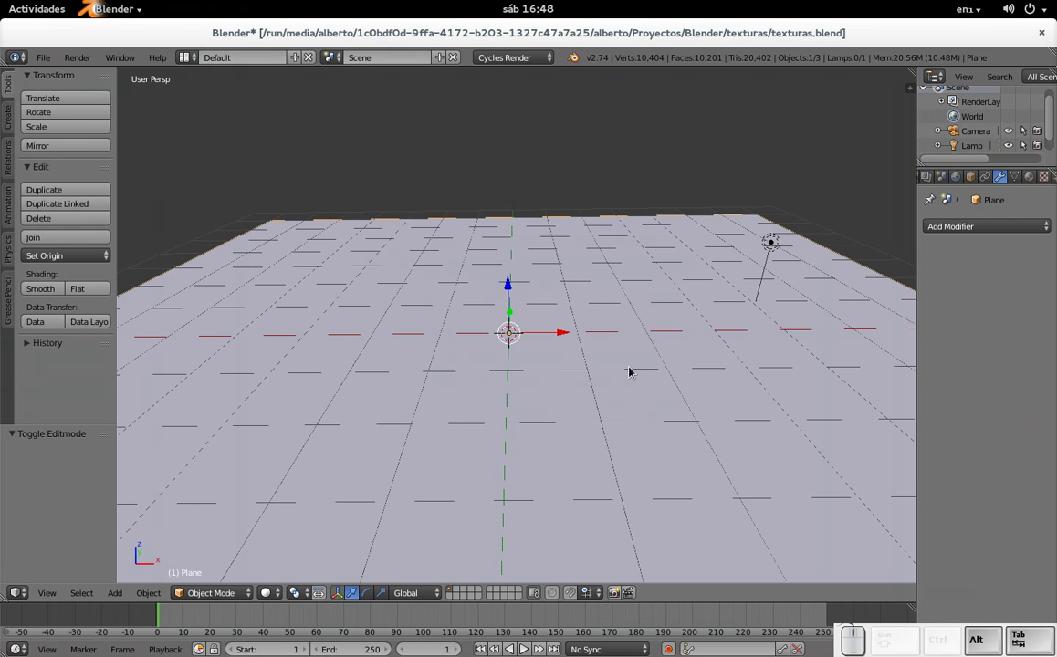
Give the plane a Subdivision Surface modifier, save the project, and list further modifiers to add.
{"action": "left_click", "coordinate": [1000, 230]}
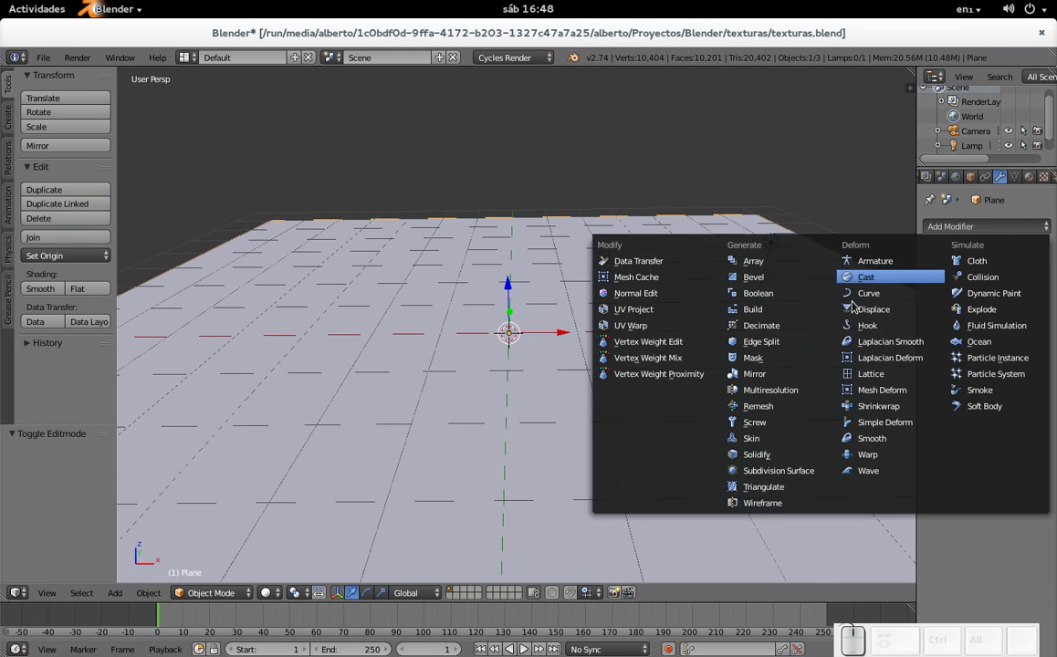
{"action": "left_click", "coordinate": [780, 477]}
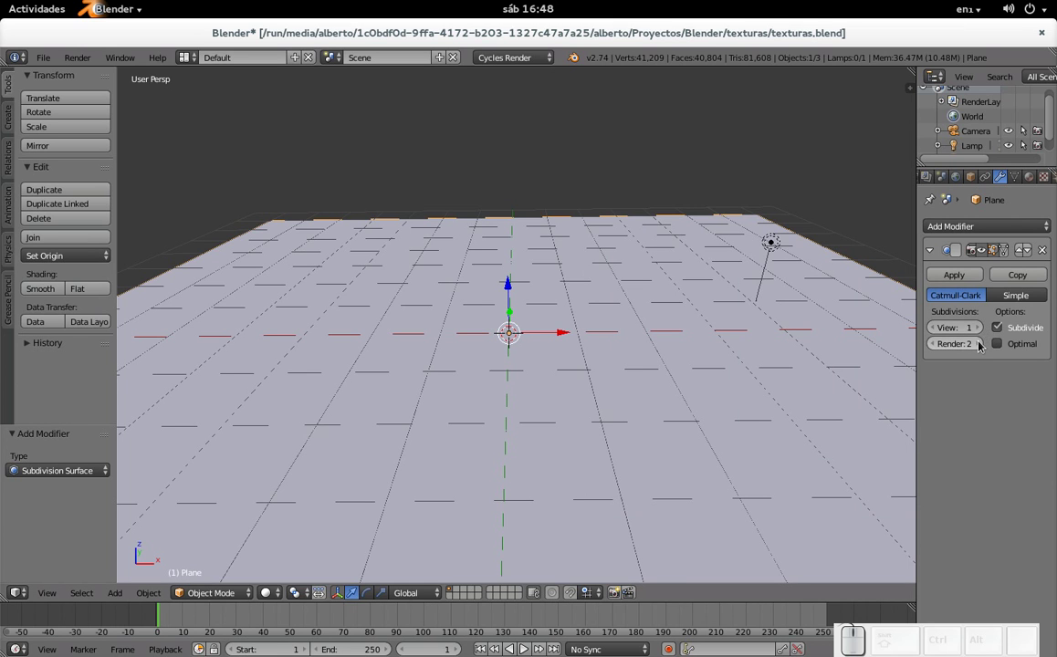
{"action": "left_click", "coordinate": [984, 348]}
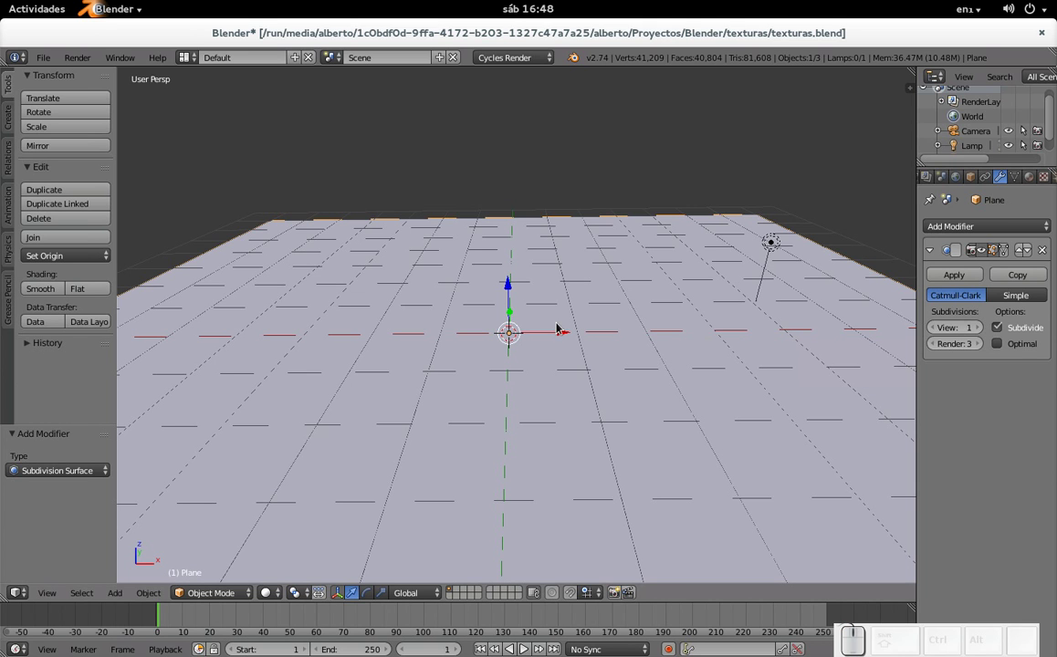
{"action": "key", "text": "ctrl+s"}
{"action": "left_click", "coordinate": [559, 329]}
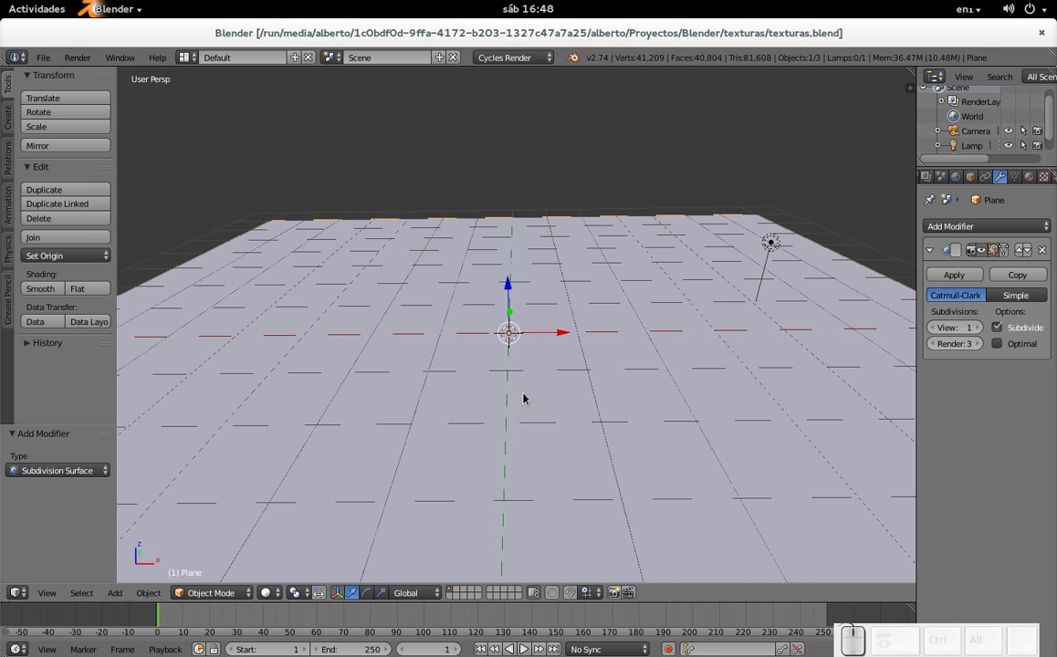
{"action": "left_click", "coordinate": [1037, 181]}
{"action": "left_click", "coordinate": [1051, 184]}
{"action": "left_click", "coordinate": [1006, 180]}
{"action": "left_click", "coordinate": [985, 229]}
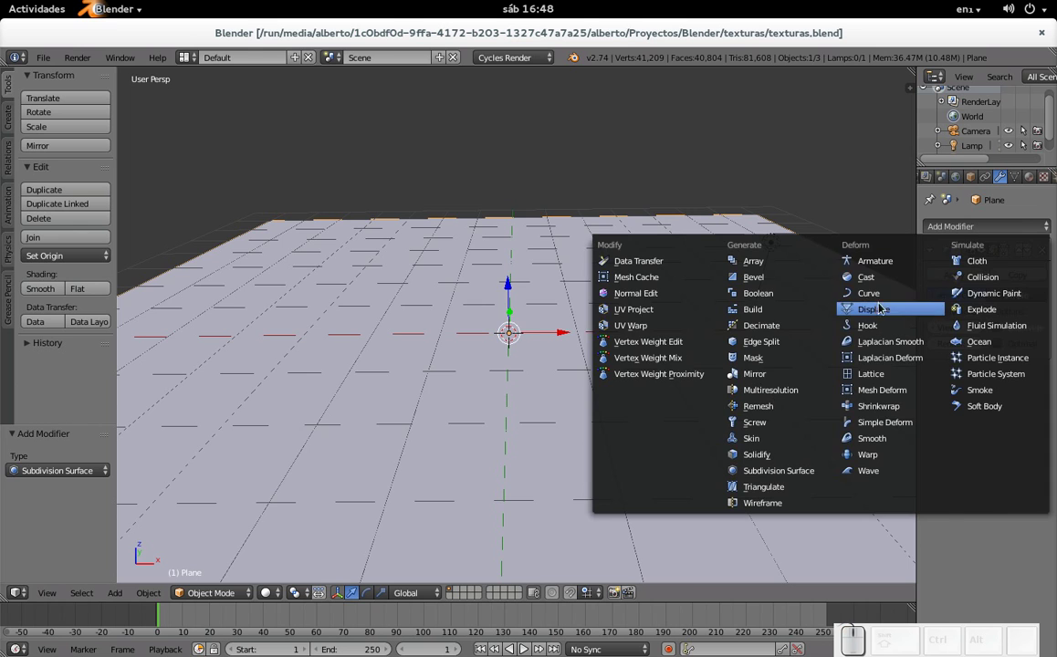
Add a Displace modifier with a new texture and select that texture, set to Image or Movie, in the Texture settings.
{"action": "left_click", "coordinate": [877, 313]}
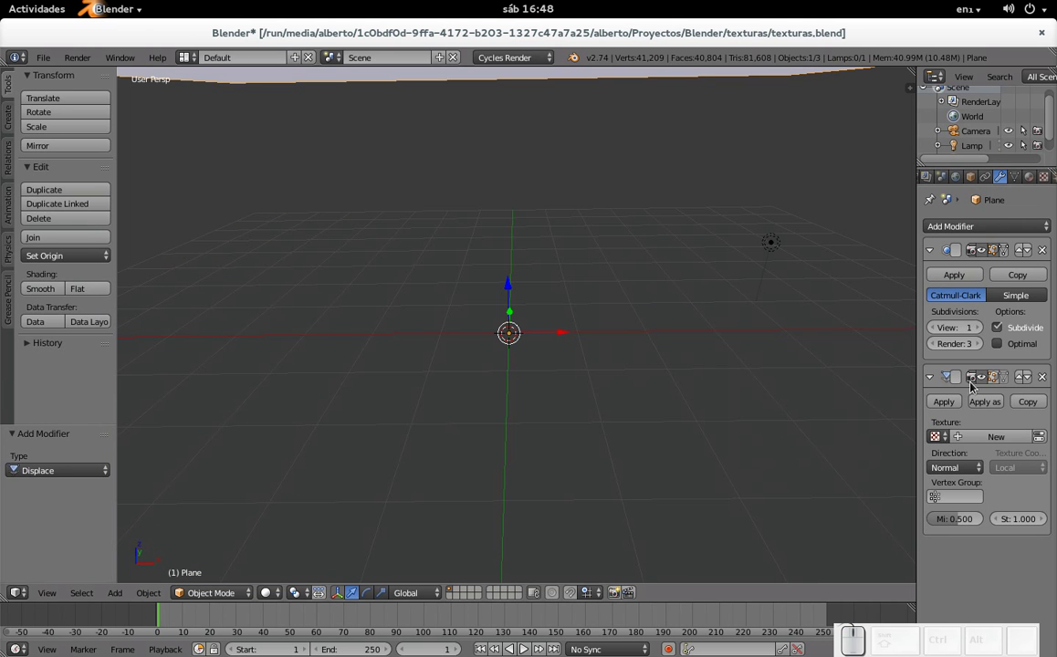
{"action": "left_click", "coordinate": [974, 443]}
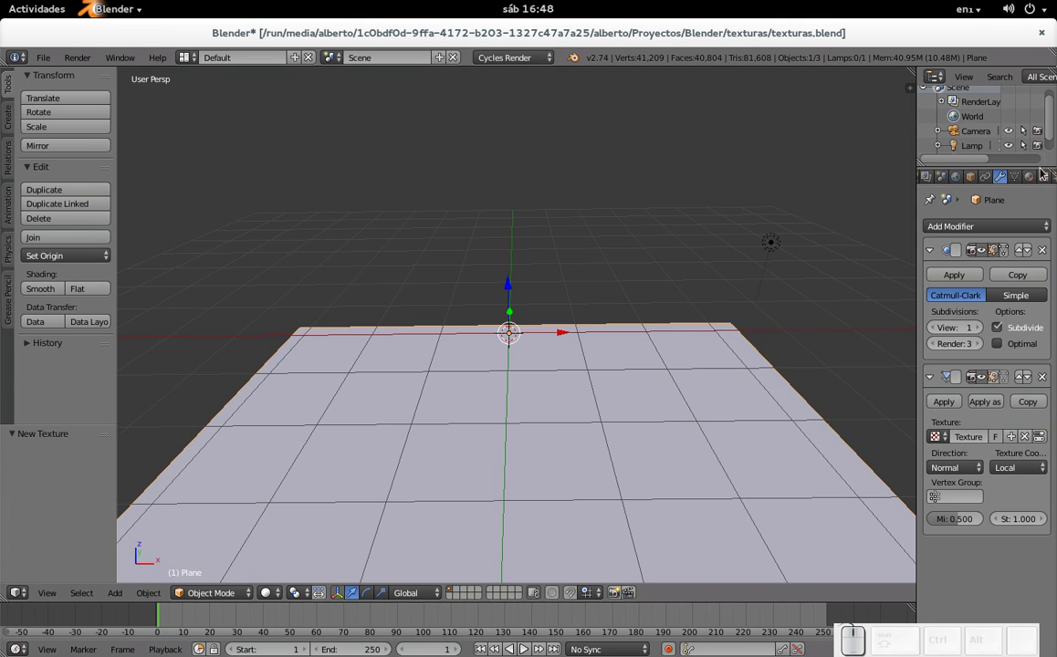
{"action": "left_click", "coordinate": [1050, 180]}
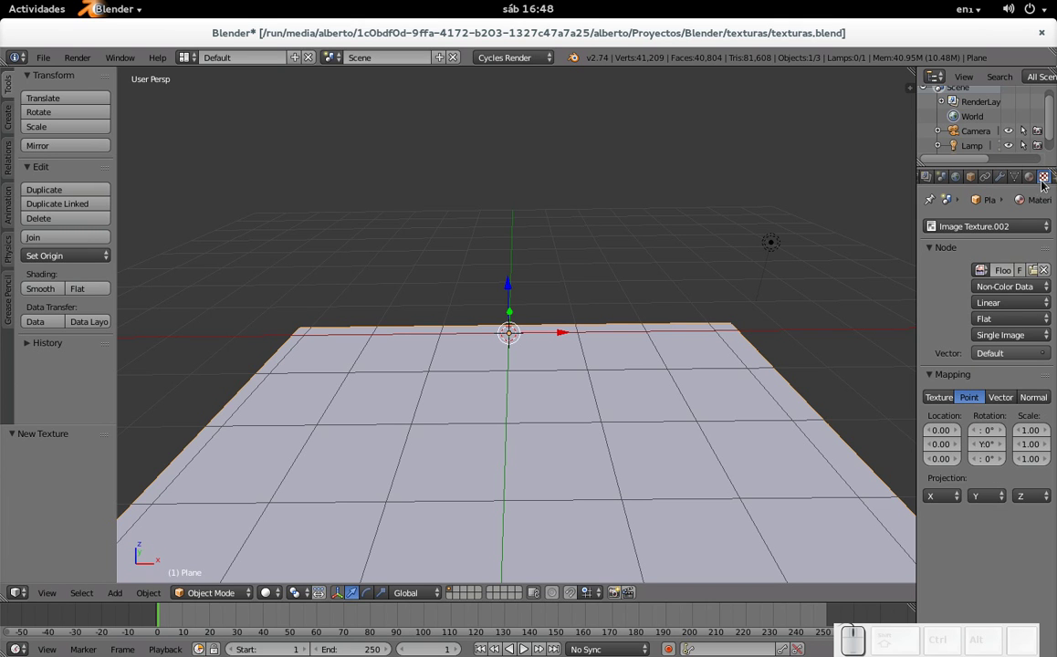
{"action": "left_click", "coordinate": [1047, 183]}
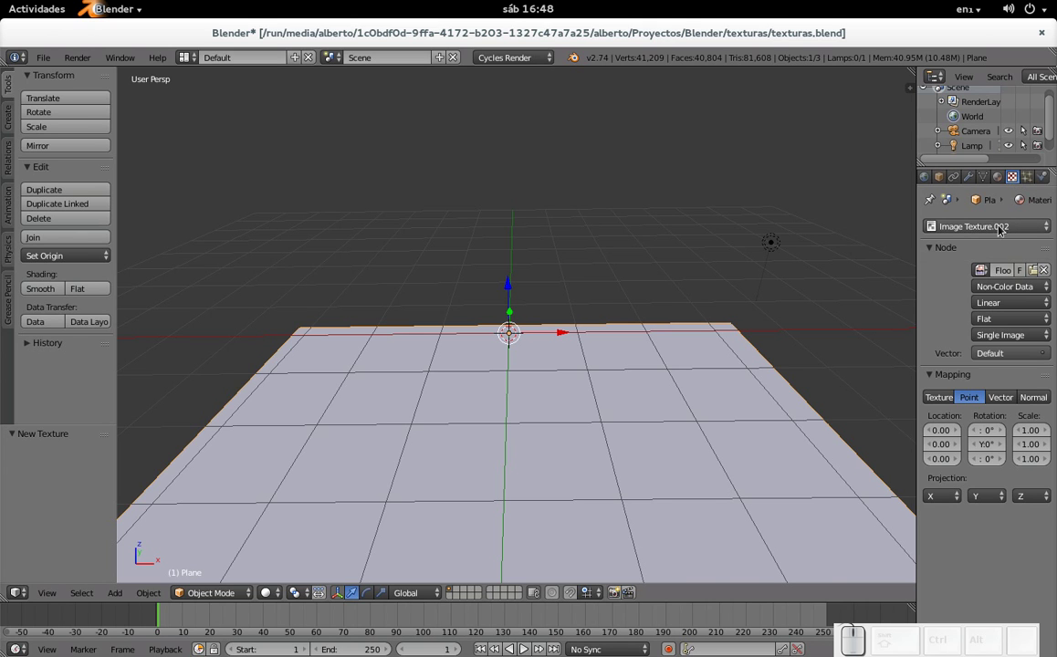
{"action": "left_click", "coordinate": [980, 231]}
{"action": "left_click", "coordinate": [987, 171]}
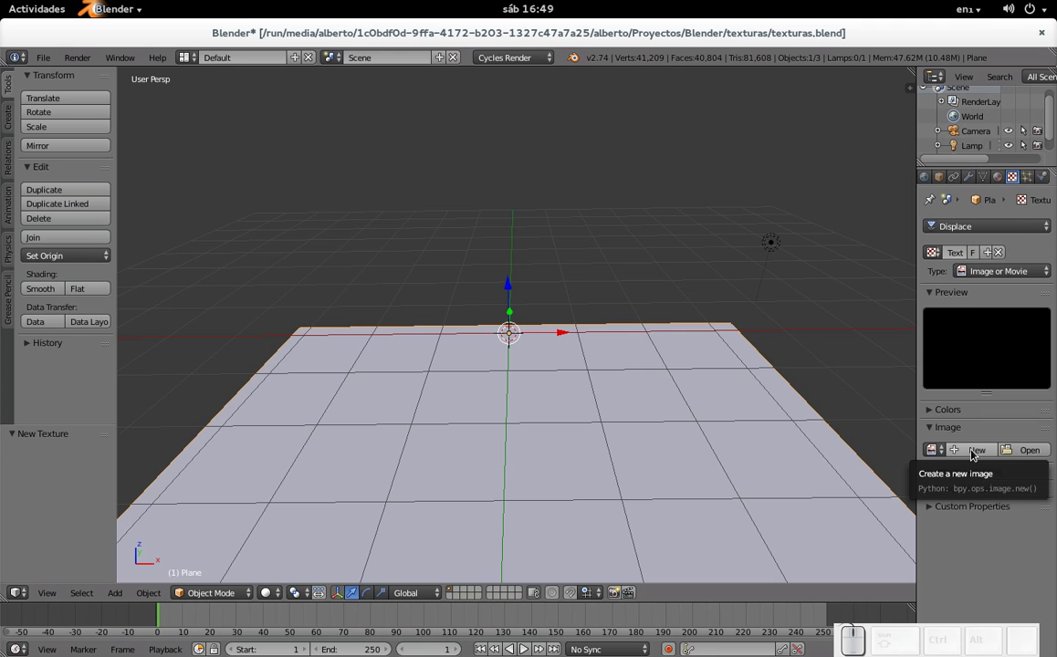
Load FloorsMarble0006_1_S_DISPLACE.jpg from Textures as the displacement image, spiking the plane.
{"action": "left_click", "coordinate": [1033, 453]}
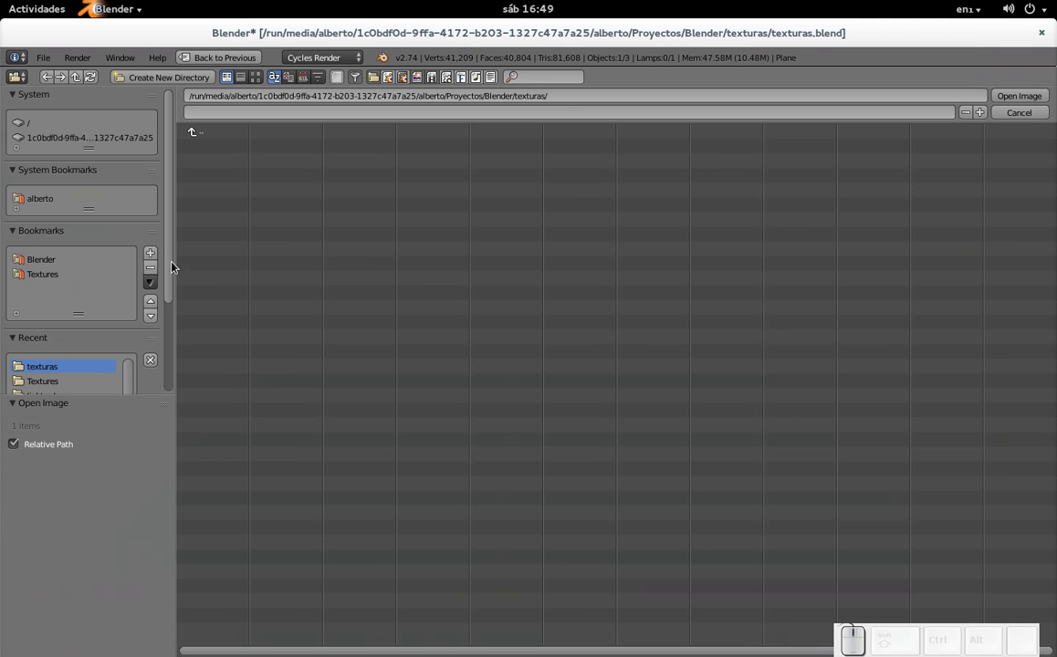
{"action": "left_click", "coordinate": [48, 282]}
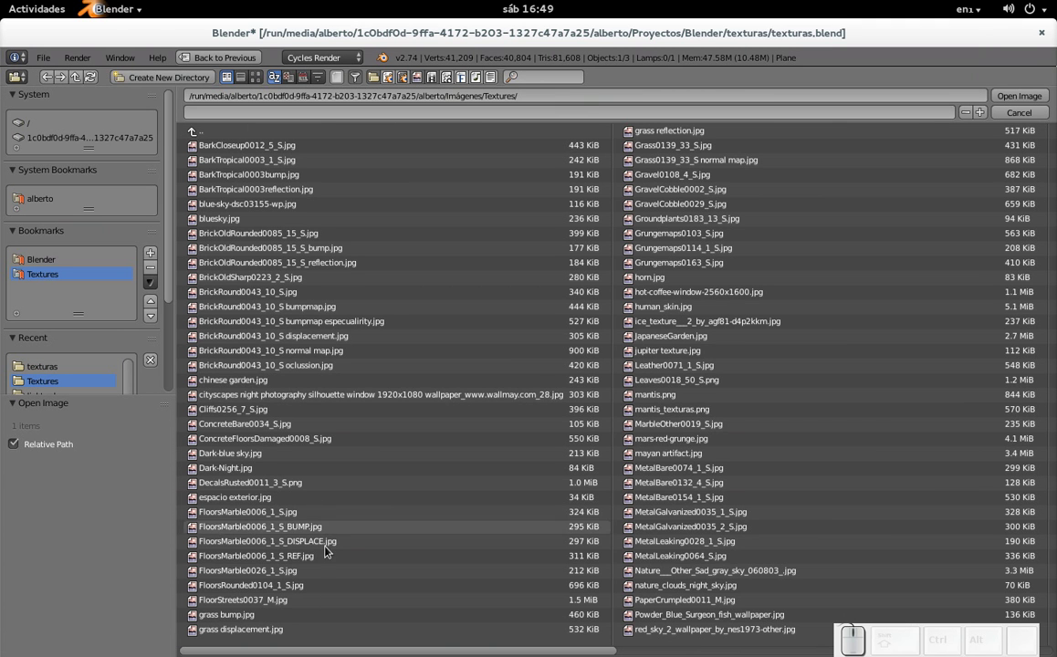
{"action": "left_click", "coordinate": [328, 551]}
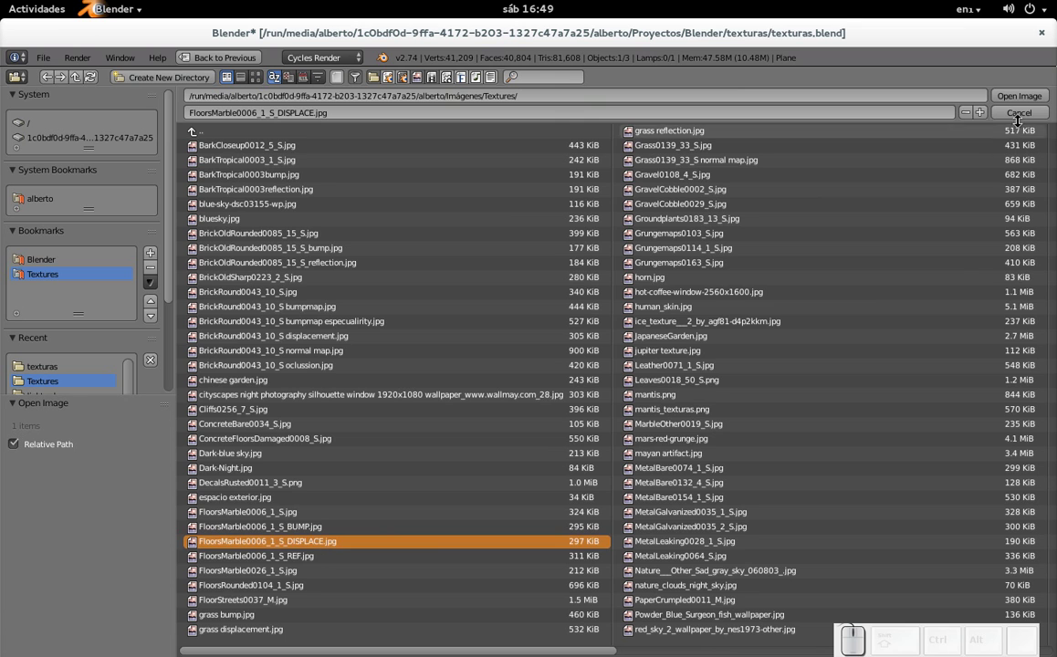
{"action": "left_click", "coordinate": [1031, 99]}
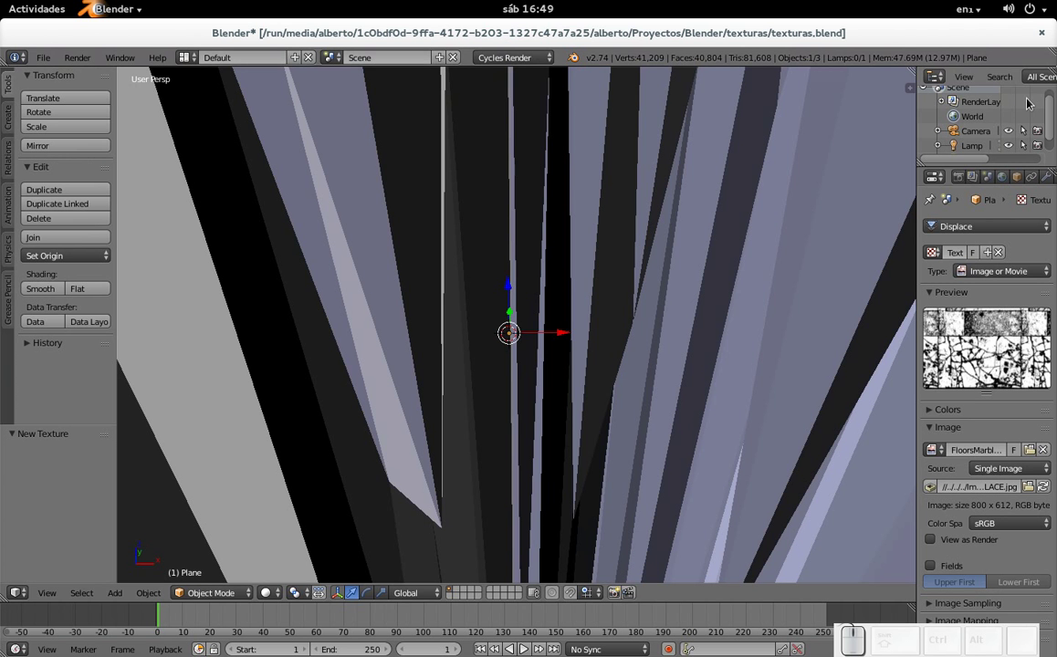
Lower the Displace modifier strength to 0.02 in the plane's modifier settings.
{"action": "scroll", "scroll_direction": "down", "scroll_amount": 3}
{"action": "scroll", "scroll_direction": "up", "scroll_amount": 3}
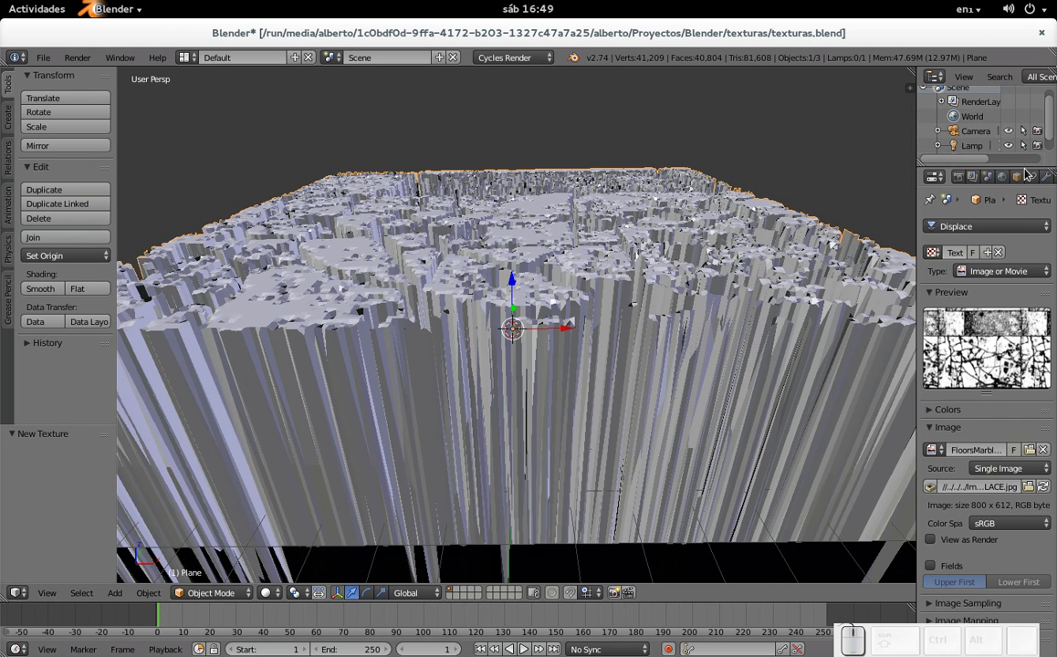
{"action": "left_click", "coordinate": [1056, 182]}
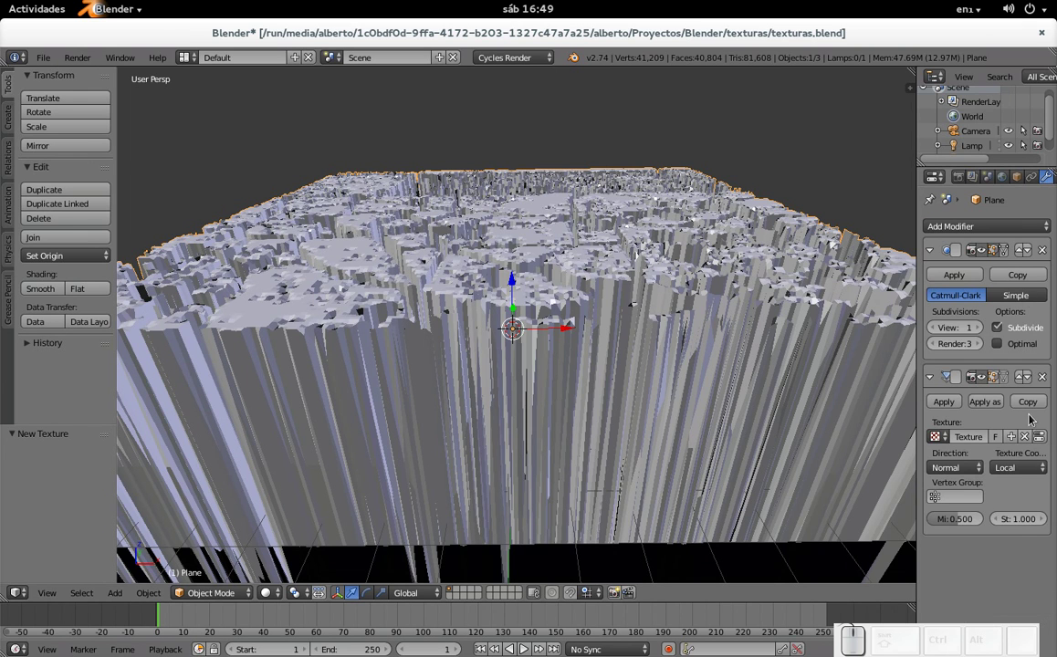
{"action": "left_click", "coordinate": [1016, 527]}
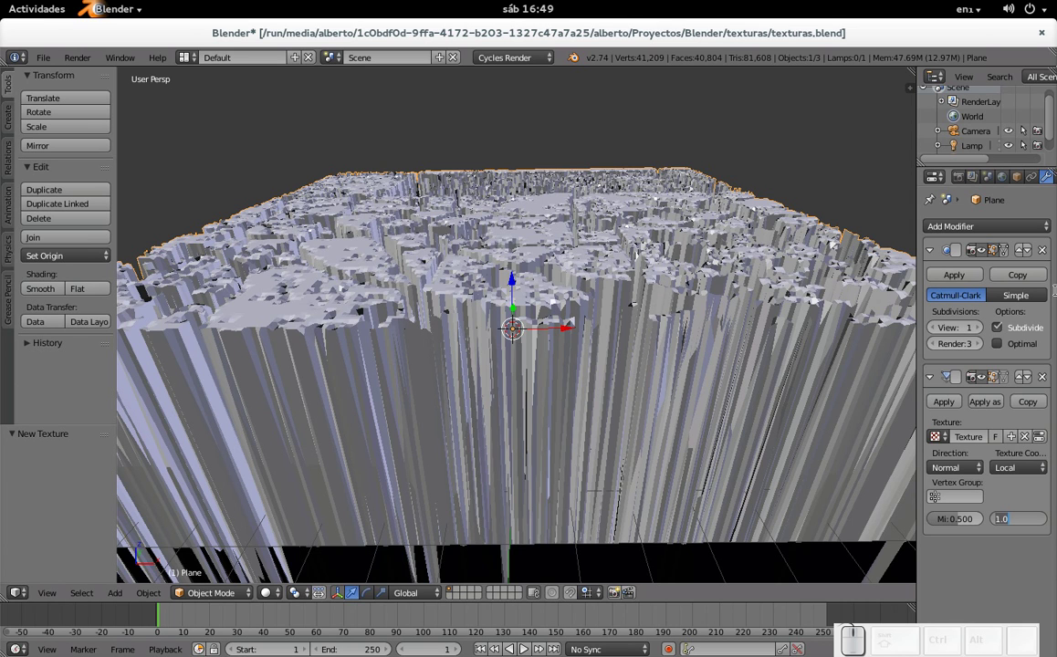
{"action": "key", "text": "KP_Decimal"}
{"action": "key", "text": "KP_0"}
{"action": "key", "text": "KP_2"}
{"action": "key", "text": "KP_Enter"}
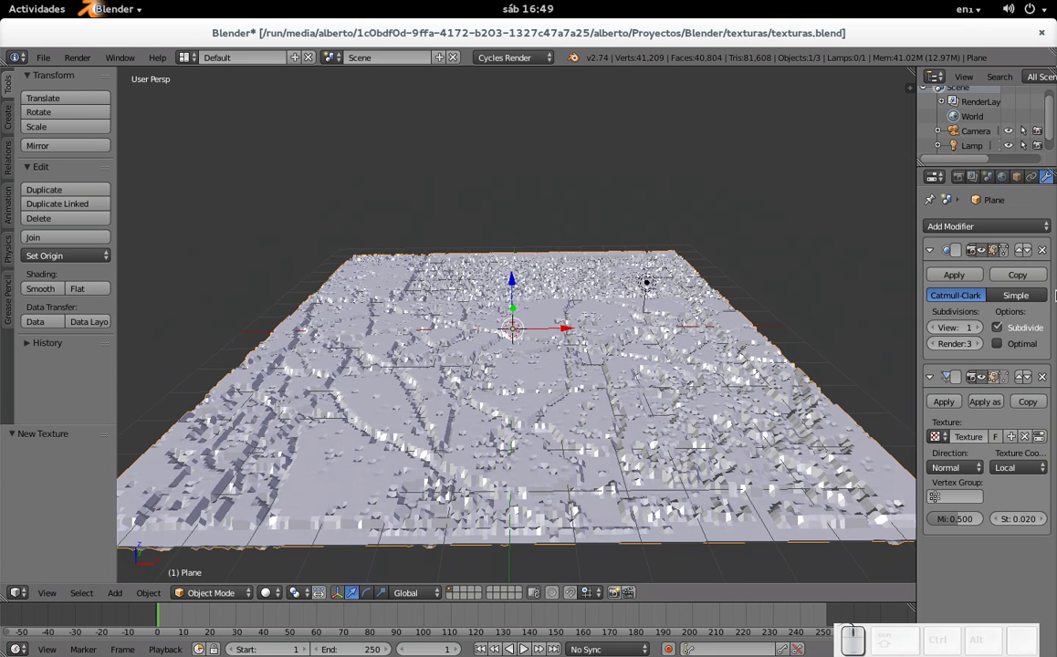
Reduce the displacement strength further to 0.005, then to 0.003, and save.
{"action": "scroll", "scroll_direction": "up", "scroll_amount": 3}
{"action": "scroll", "scroll_direction": "down", "scroll_amount": 3}
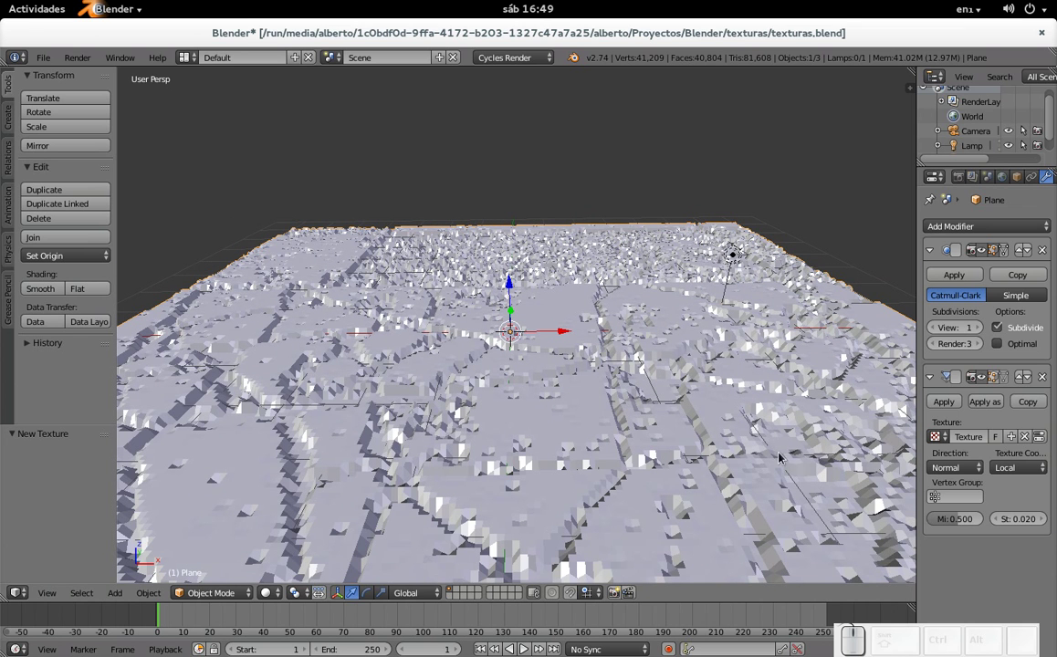
{"action": "left_click", "coordinate": [1029, 522]}
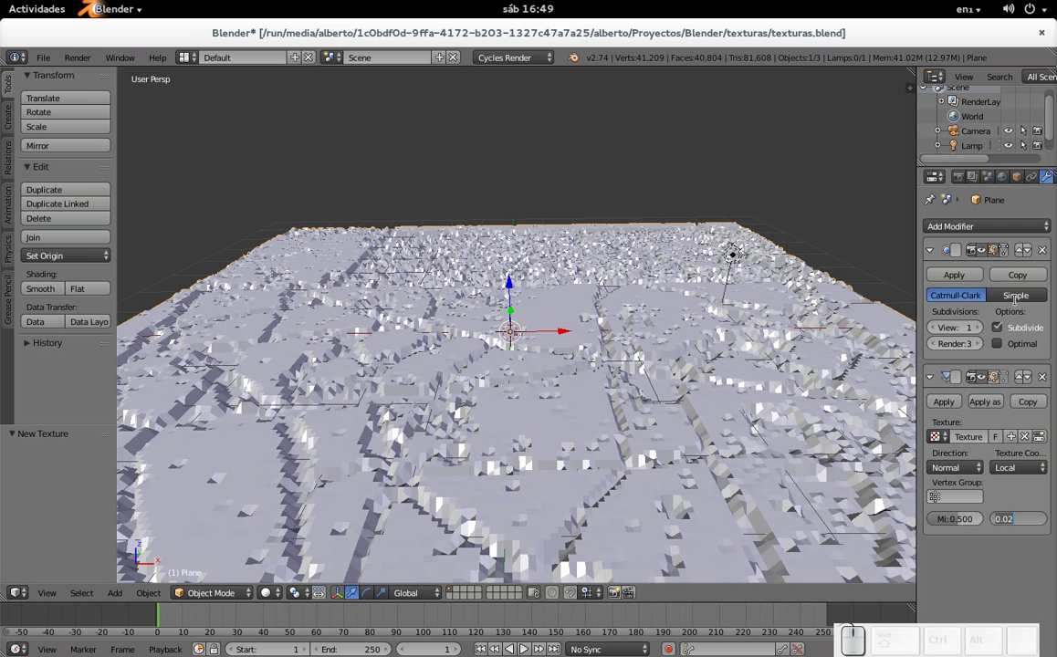
{"action": "key", "text": "Right"}
{"action": "key", "text": "BackSpace"}
{"action": "key", "text": "KP_0"}
{"action": "key", "text": "KP_5"}
{"action": "key", "text": "KP_Enter"}
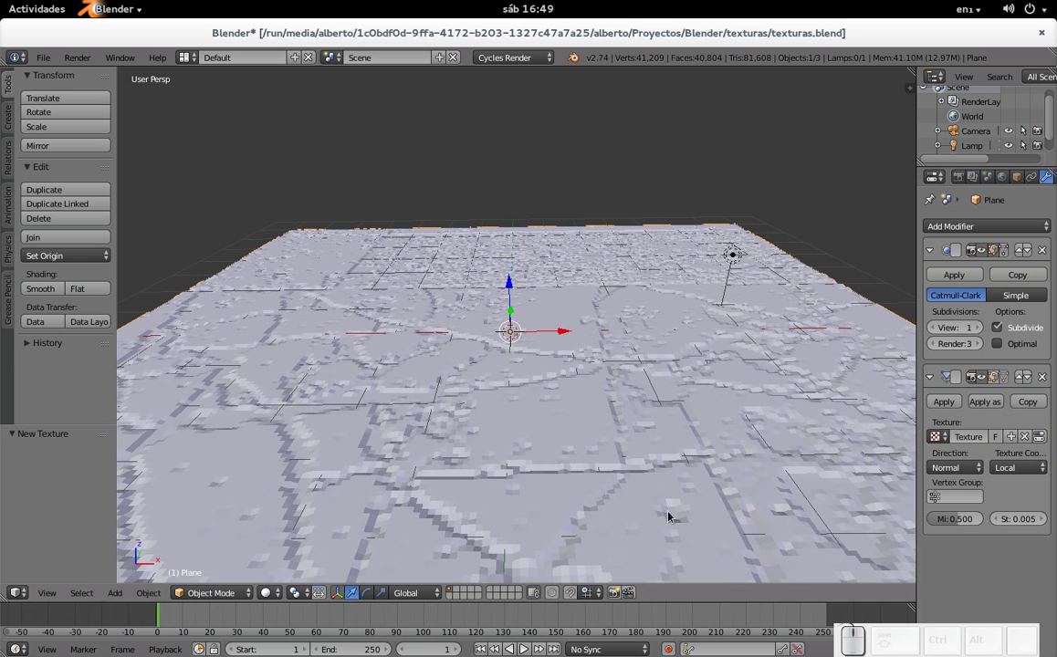
{"action": "left_click", "coordinate": [1022, 522]}
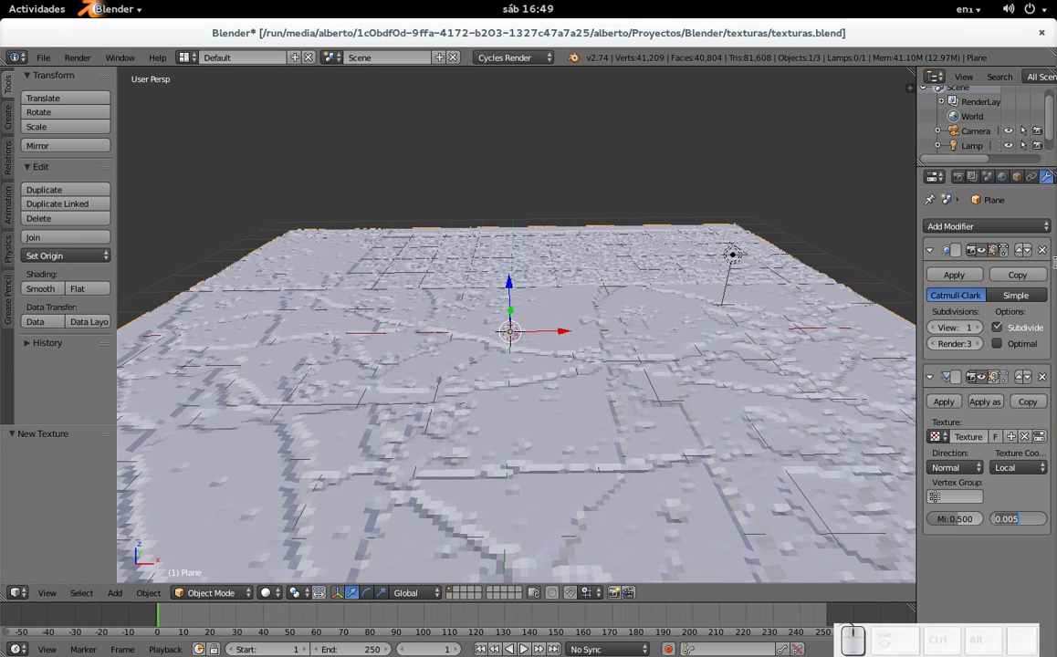
{"action": "key", "text": "Right"}
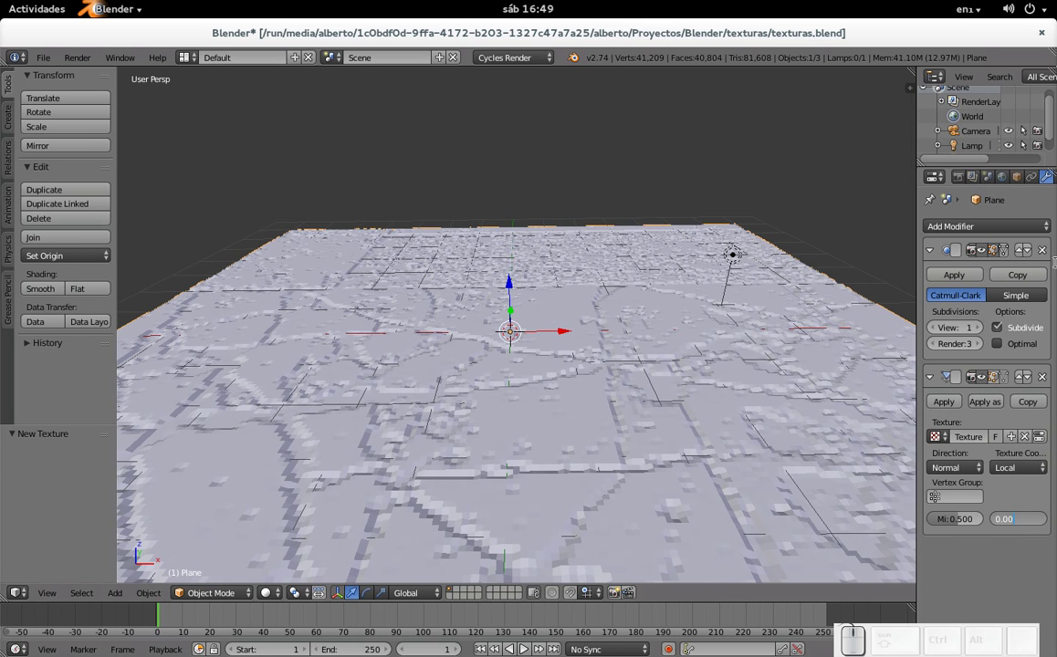
{"action": "key", "text": "KP_3"}
{"action": "key", "text": "KP_Enter"}
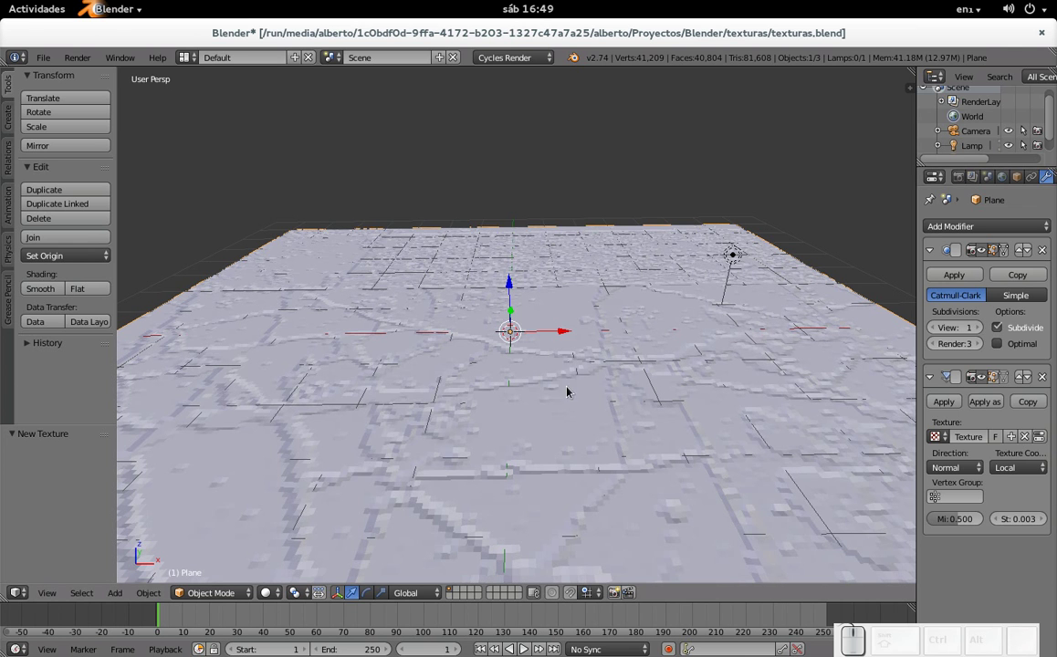
{"action": "key", "text": "ctrl+s"}
{"action": "left_click", "coordinate": [521, 387]}
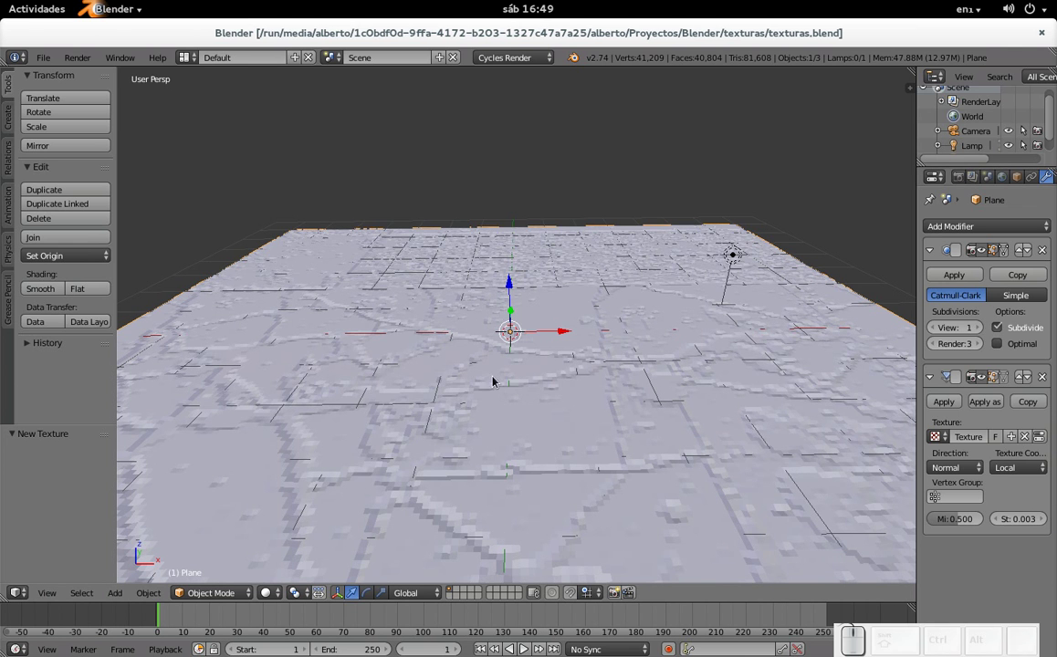
Set the Subsurf render subdivision level to 2 and save the file.
{"action": "scroll", "scroll_direction": "down", "scroll_amount": 3}
{"action": "scroll", "scroll_direction": "up", "scroll_amount": 3}
{"action": "scroll", "scroll_direction": "down", "scroll_amount": 3}
{"action": "scroll", "scroll_direction": "down", "scroll_amount": 3}
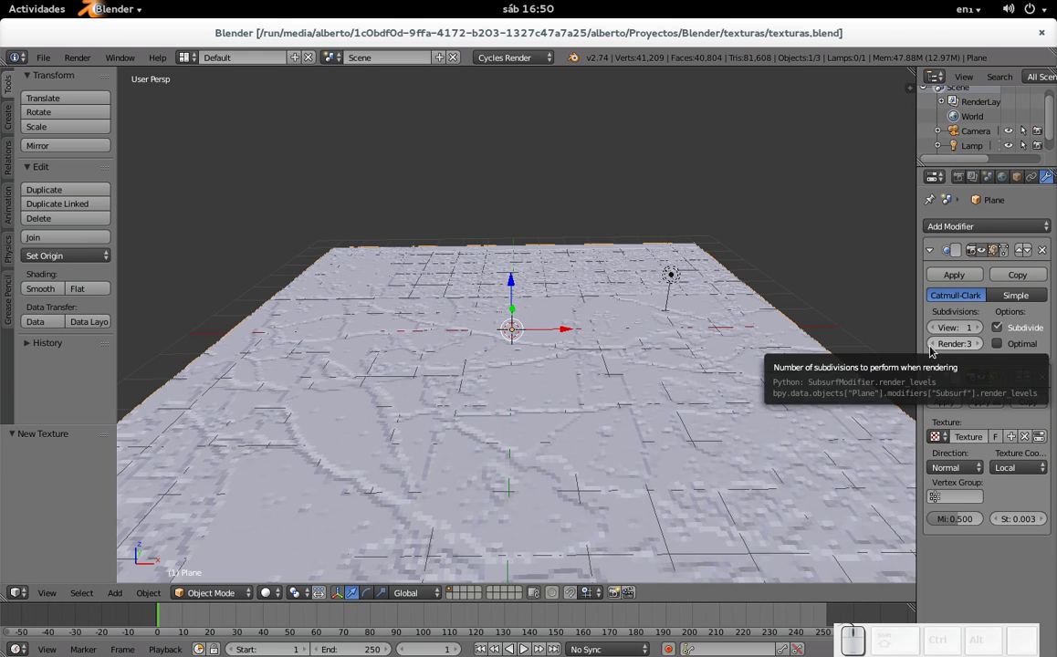
{"action": "left_click", "coordinate": [937, 346]}
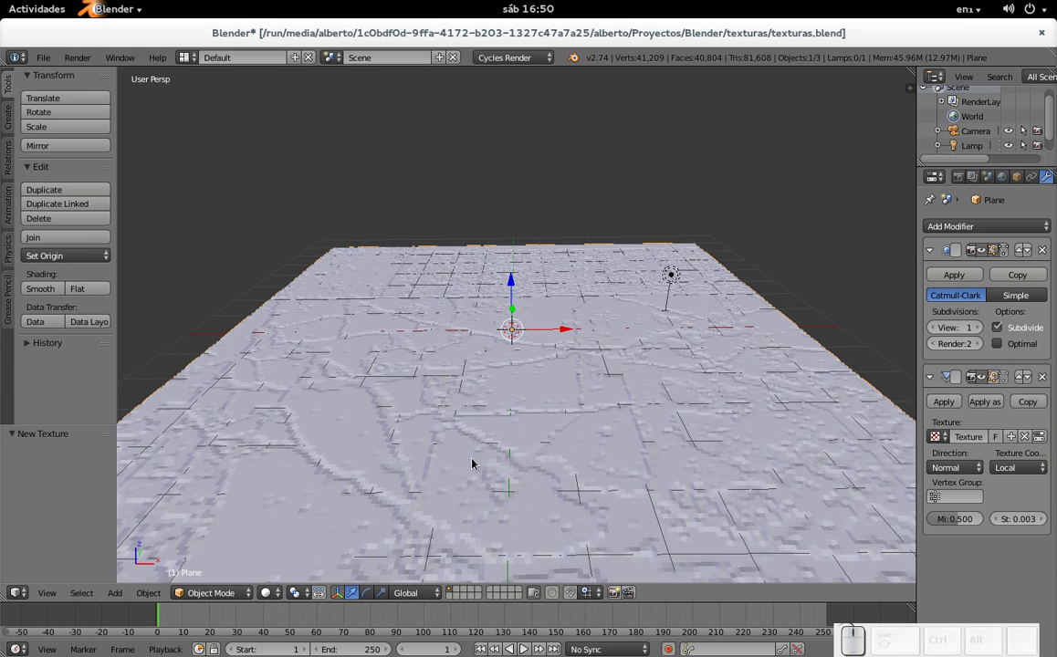
{"action": "key", "text": "ctrl+s"}
{"action": "left_click", "coordinate": [497, 437]}
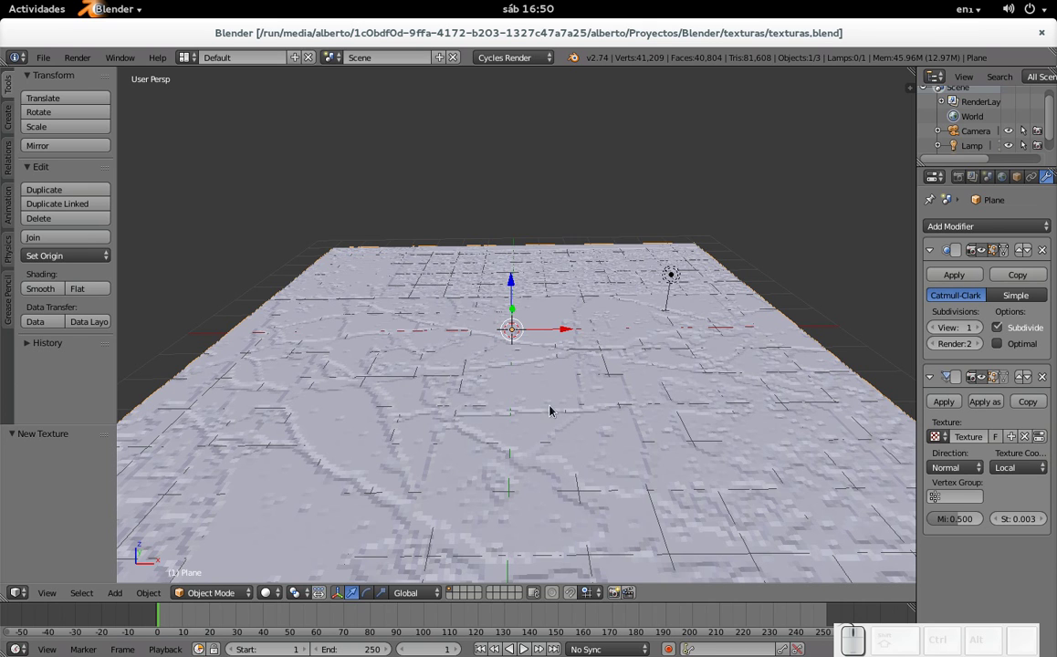
Shade the floor surface smooth from the Tool Shelf and save.
{"action": "left_click", "coordinate": [48, 299]}
{"action": "key", "text": "ctrl+s"}
{"action": "left_click", "coordinate": [449, 398]}
Scroll the properties panel to review the floor settings before rendering.
{"action": "scroll", "scroll_direction": "up", "scroll_amount": 3}
{"action": "scroll", "scroll_direction": "down", "scroll_amount": 3}
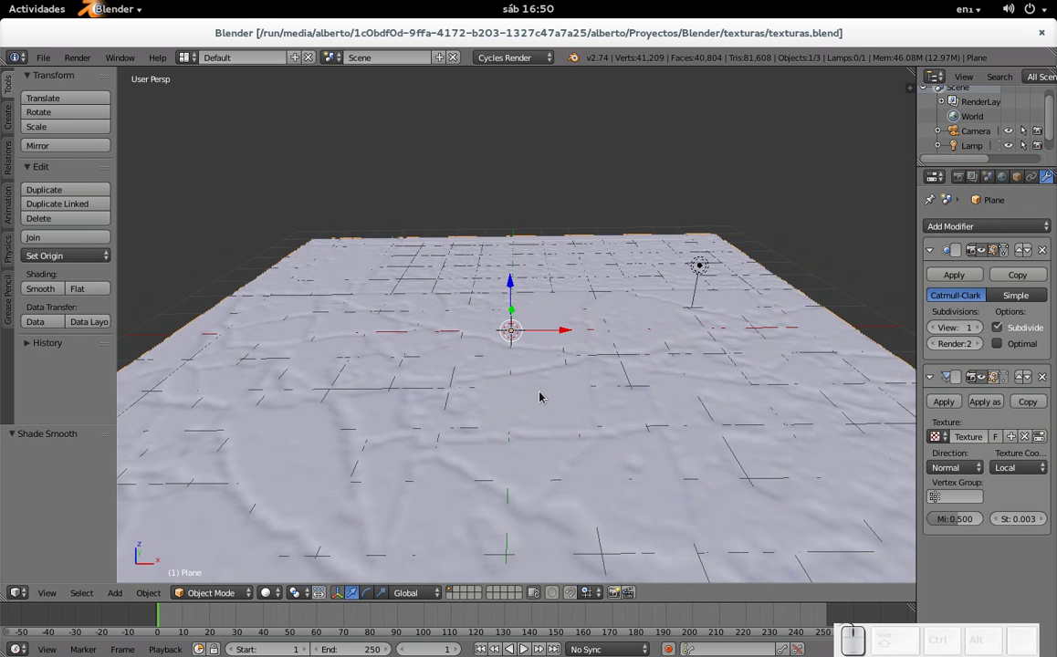
Render the floor once, then raise Subsurf render subdivisions to 3 and save.
{"action": "key", "text": "F12"}
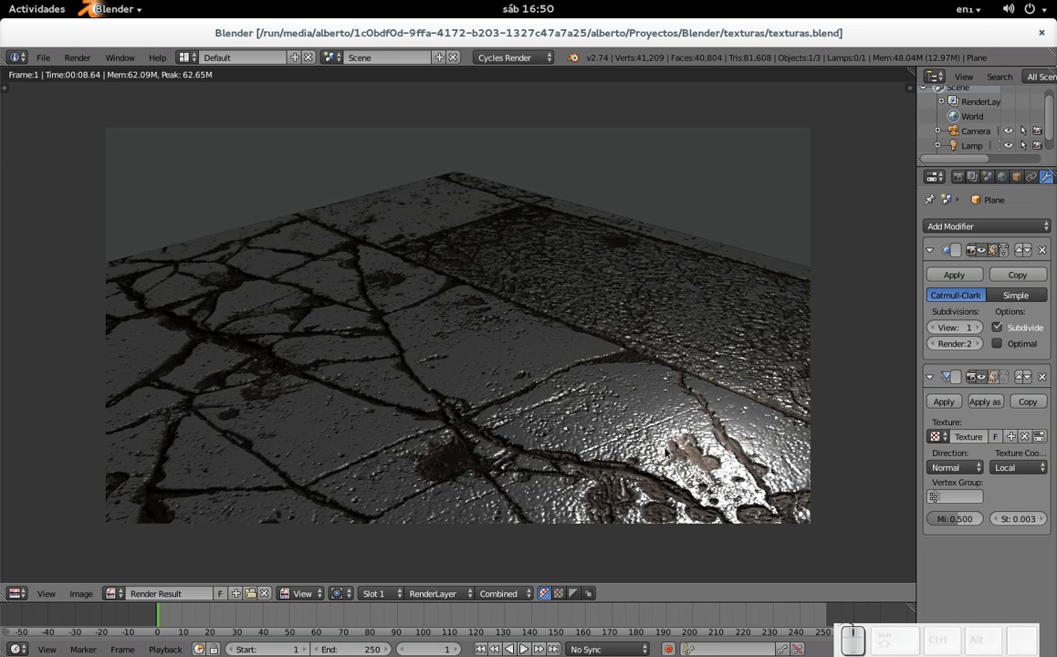
{"action": "key", "text": "Escape"}
{"action": "left_click", "coordinate": [983, 348]}
{"action": "key", "text": "ctrl+s"}
{"action": "left_click", "coordinate": [713, 404]}
Re-render the cracked marble floor at 3 subdivisions, return to the 3D view and save.
{"action": "key", "text": "F12"}
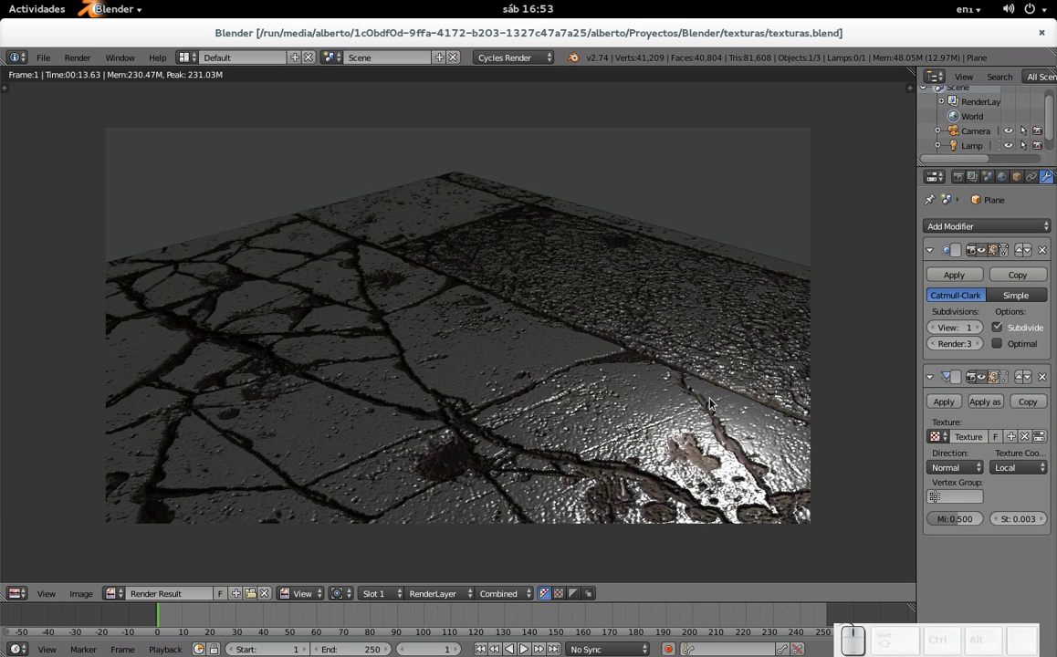
{"action": "key", "text": "Escape"}
{"action": "key", "text": "ctrl+s"}
{"action": "left_click", "coordinate": [713, 405]}
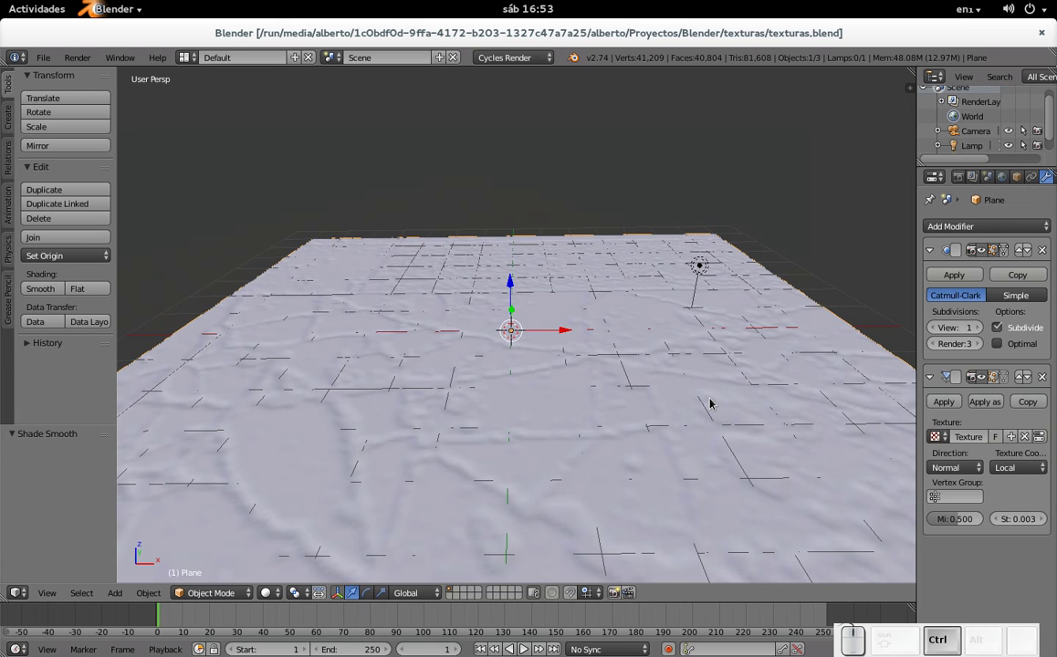